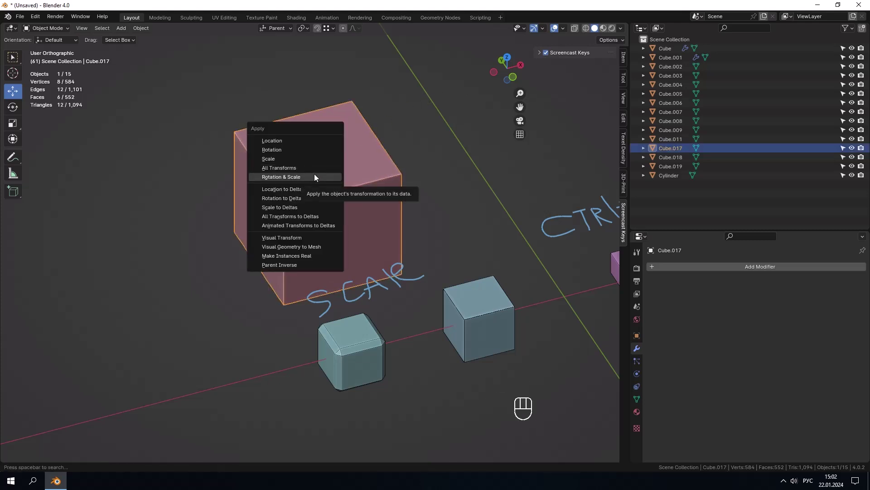
- Apply the large pink cube's scale with Ctrl+A, then undo it to keep the comparison
drag(394, 284, 306, 252)
drag(333, 331, 340, 322)
drag(237, 309, 264, 319)
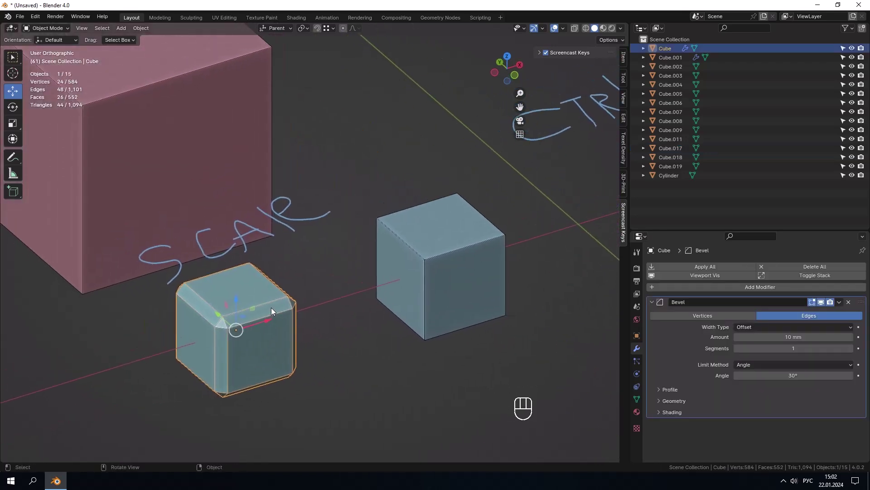
click(188, 188)
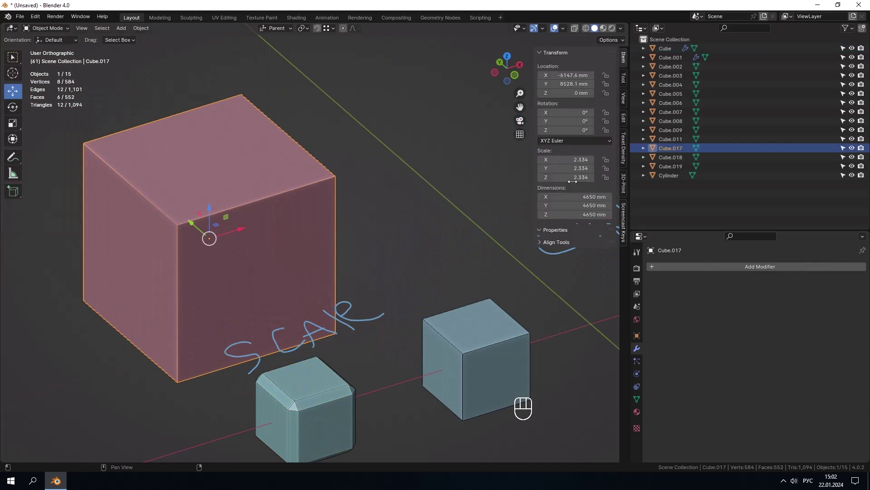
drag(267, 197, 324, 201)
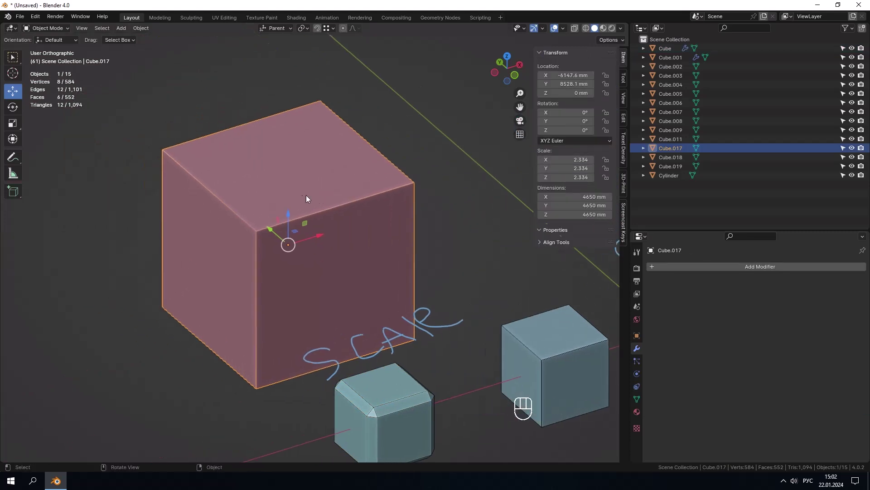
key(ctrl+a)
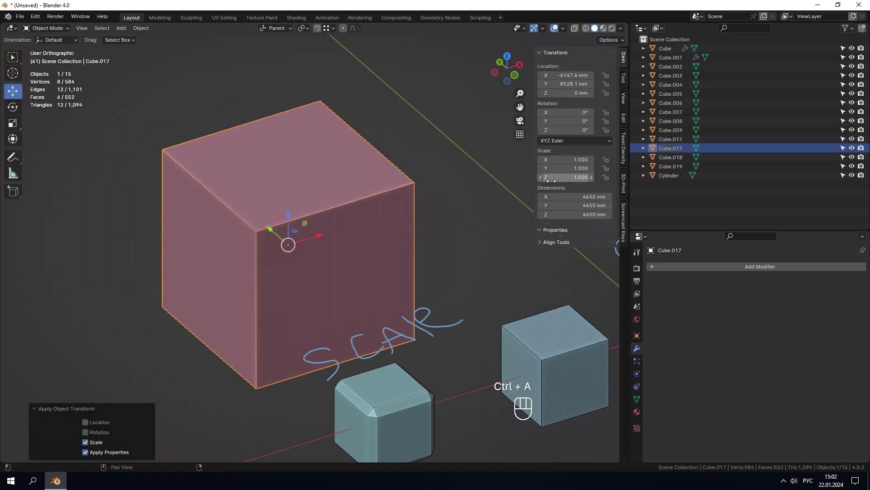
key(ctrl+z)
drag(364, 288, 308, 242)
- Select the small bevelled cube and inspect its Bevel modifier settings up close
click(323, 300)
drag(400, 269, 343, 273)
click(194, 314)
drag(218, 308, 259, 288)
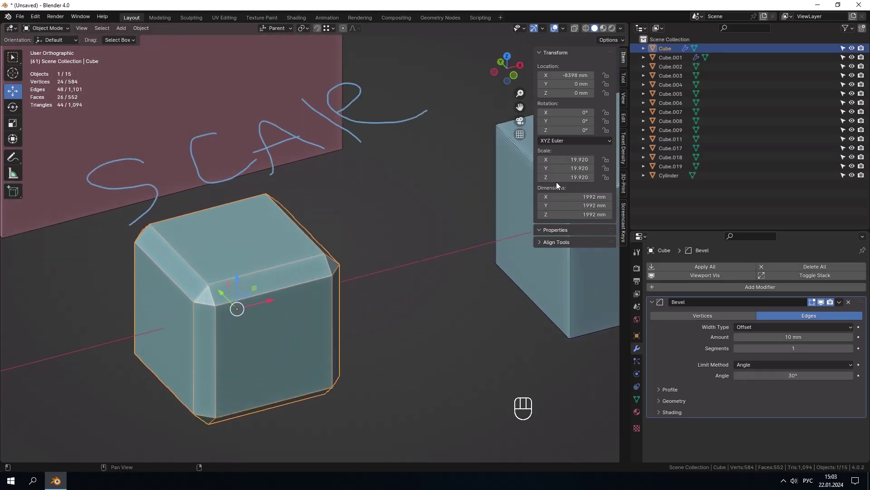
click(336, 255)
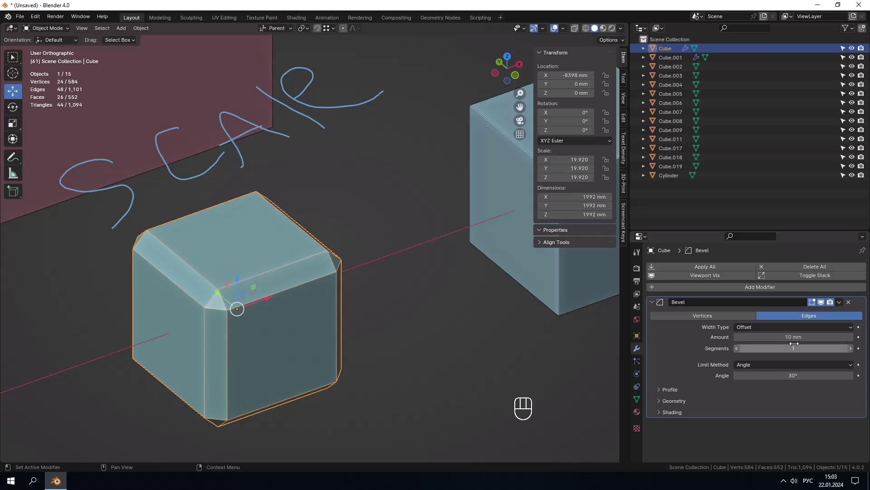
click(354, 318)
middle_click(314, 286)
middle_click(822, 306)
drag(821, 307, 397, 275)
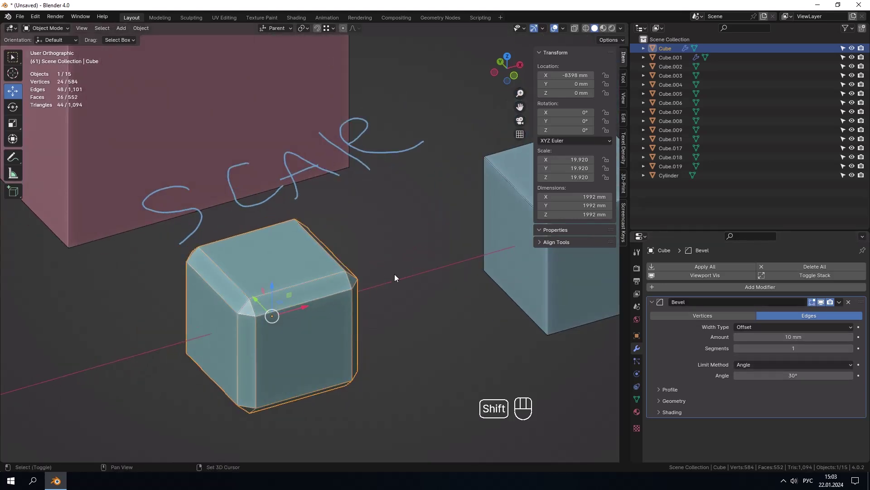
drag(388, 277, 253, 287)
click(149, 323)
drag(165, 320, 289, 286)
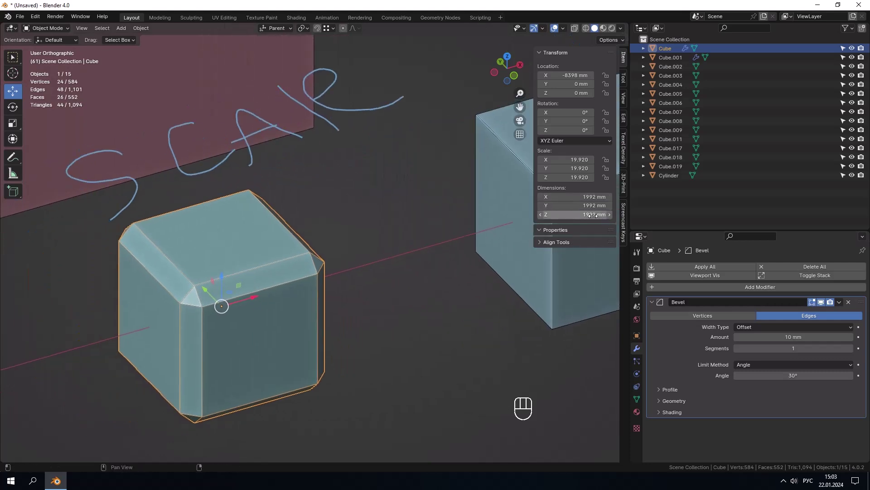
- Select the second, unscaled cube and examine its thin, even bevelled edges
drag(379, 245, 257, 276)
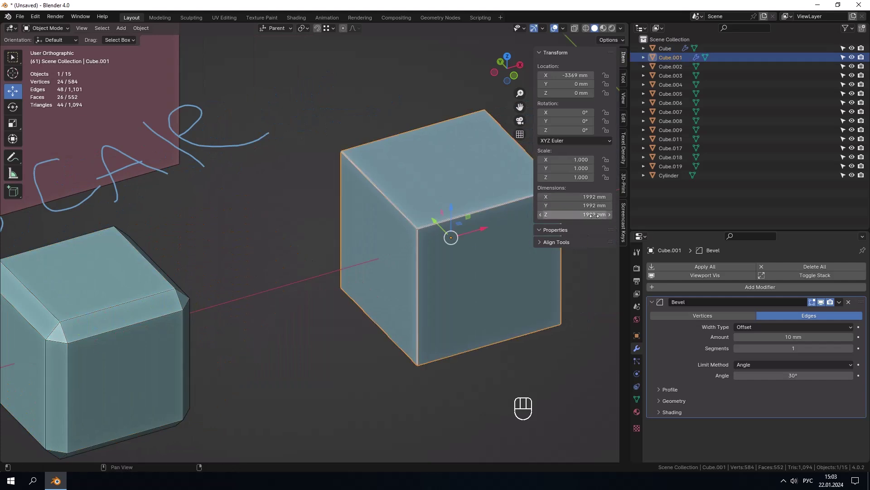
click(508, 220)
click(478, 234)
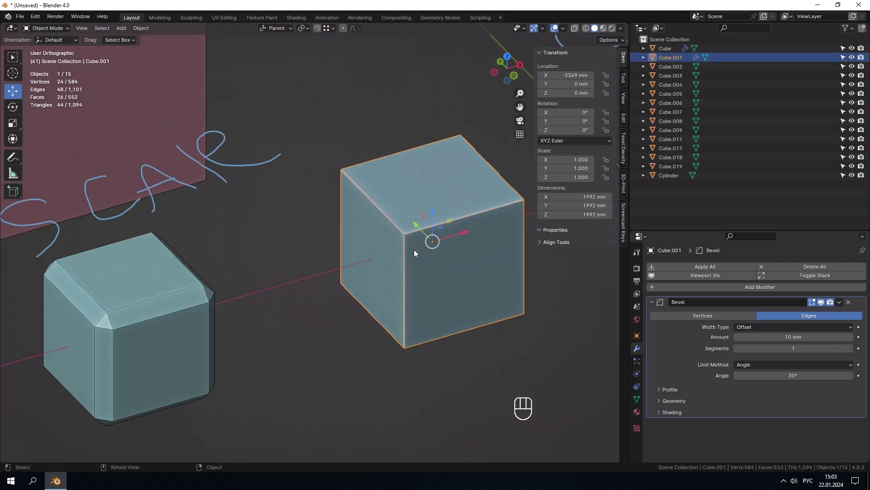
drag(420, 256, 433, 250)
middle_click(426, 255)
right_click(426, 255)
click(430, 251)
middle_click(429, 252)
right_click(429, 251)
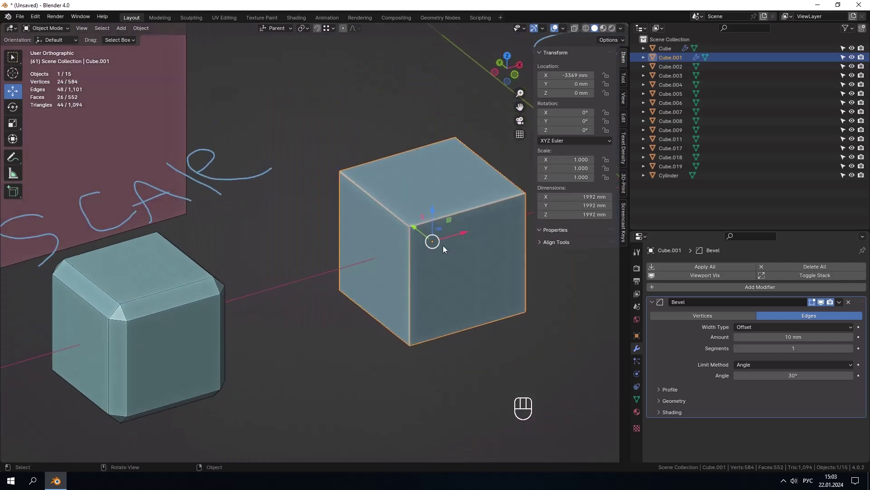
click(438, 258)
click(437, 235)
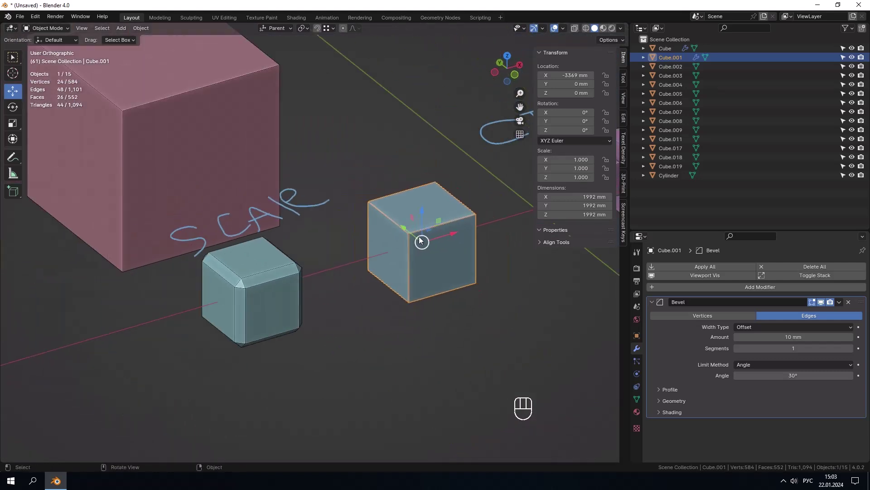
click(442, 232)
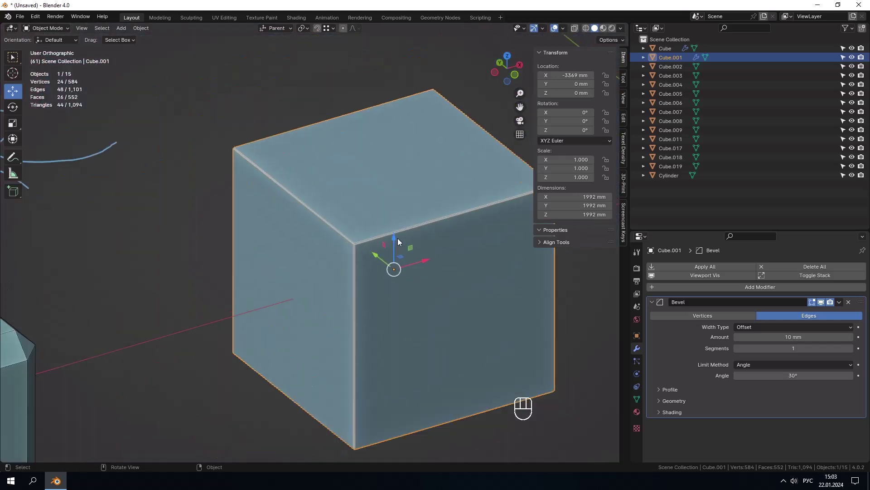
drag(376, 233, 362, 235)
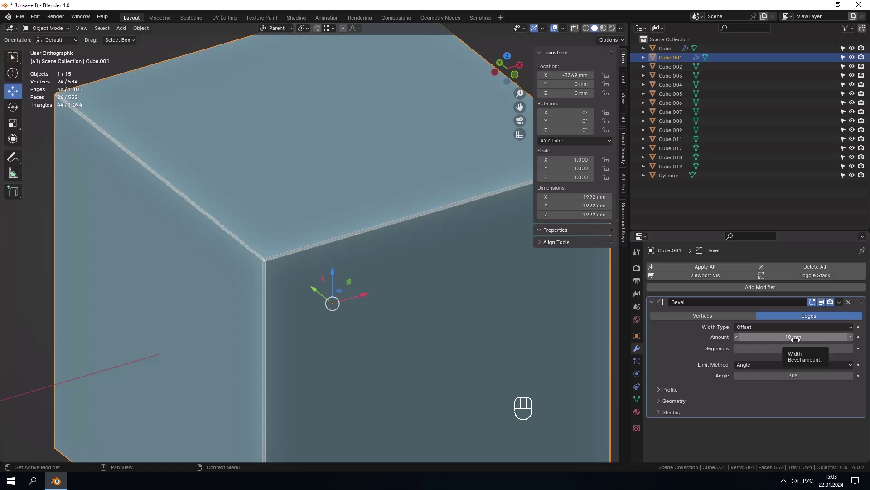
- Return to the stretched-bevel cube and zoom out to the whole group of cubes
click(158, 292)
drag(193, 286, 268, 255)
drag(249, 279, 286, 276)
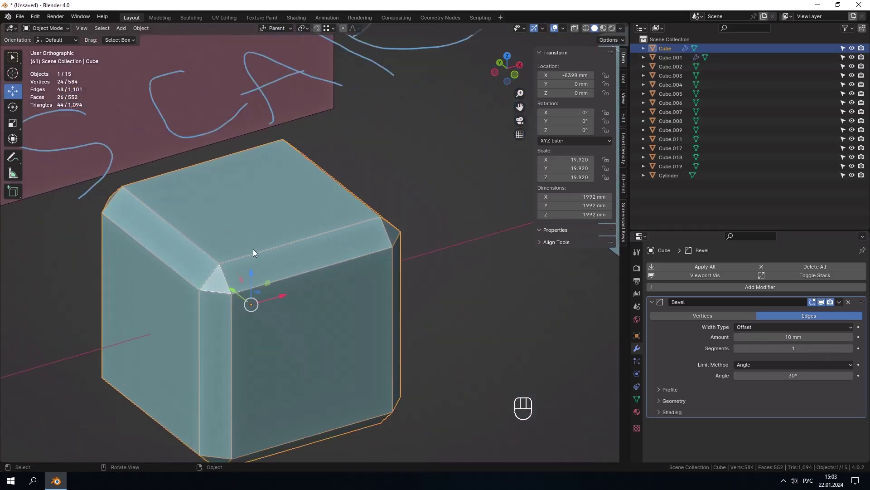
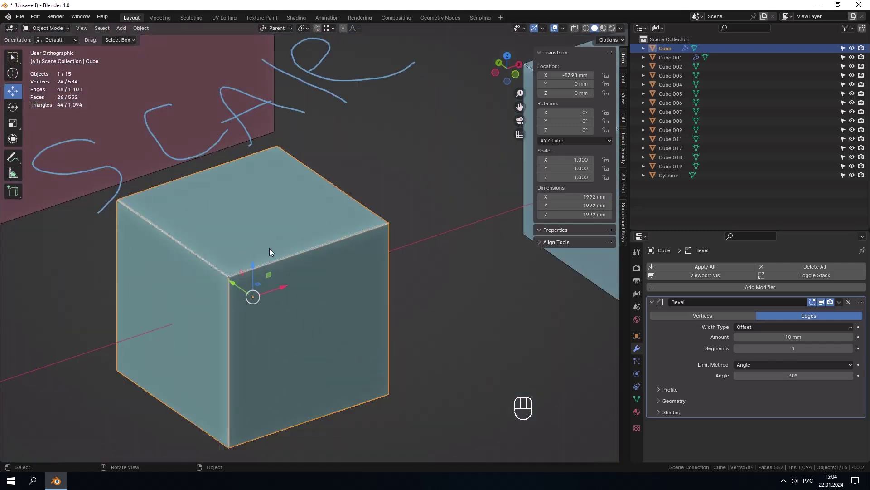
drag(309, 275, 269, 279)
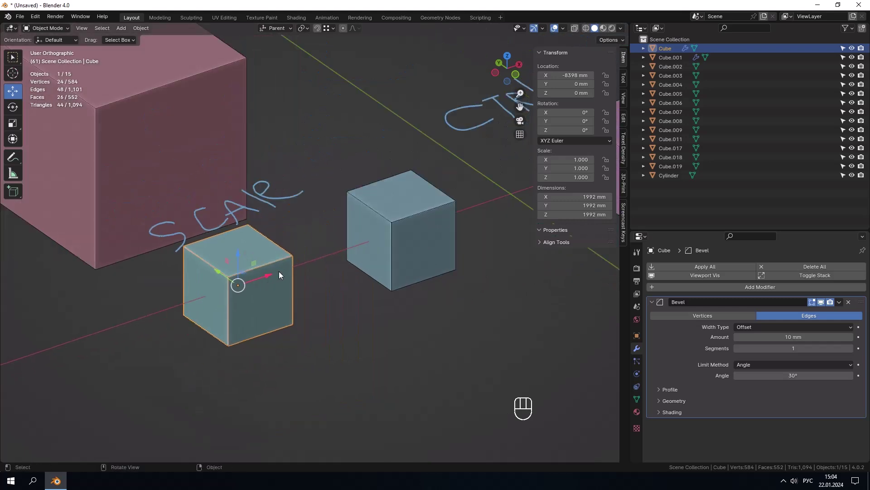
- Navigate along the row of cubes, select Cube.019 with the protruding block and zoom in on it
drag(316, 259, 301, 275)
click(360, 332)
drag(324, 257, 332, 243)
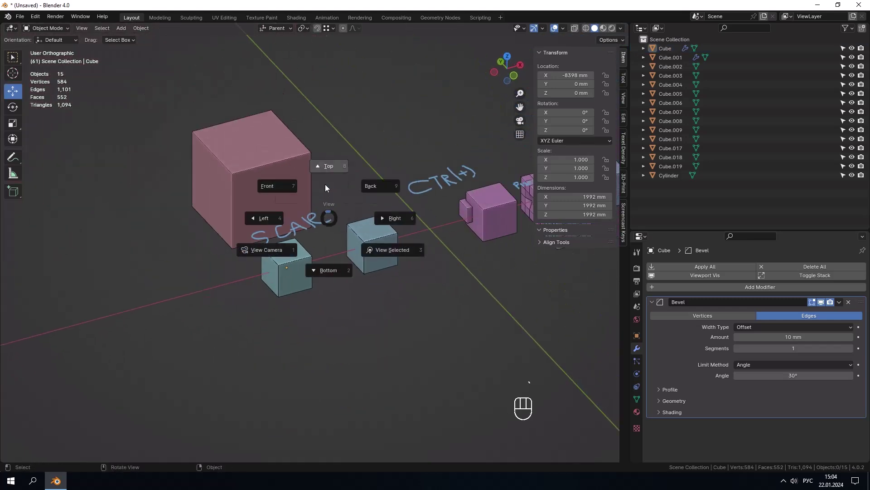
drag(323, 191, 219, 202)
drag(384, 215, 232, 251)
drag(241, 248, 252, 210)
click(228, 286)
drag(235, 277, 247, 243)
middle_click(221, 267)
middle_click(243, 251)
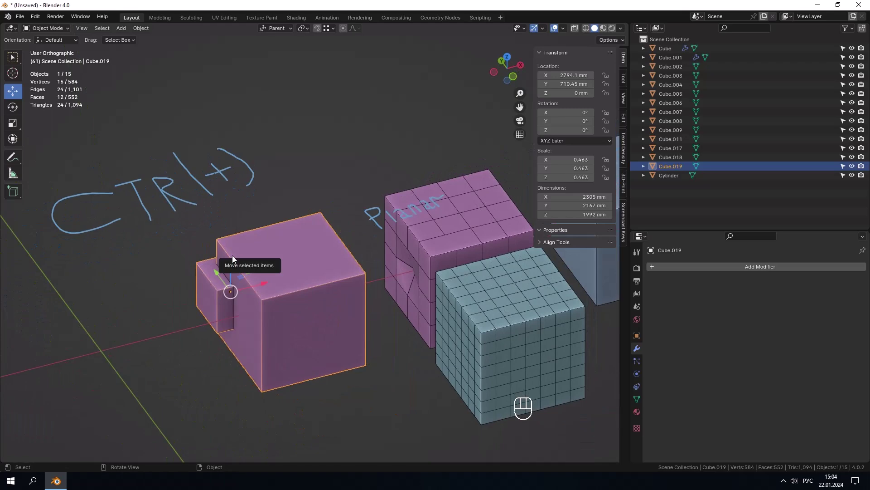
drag(268, 261, 295, 242)
drag(301, 246, 314, 247)
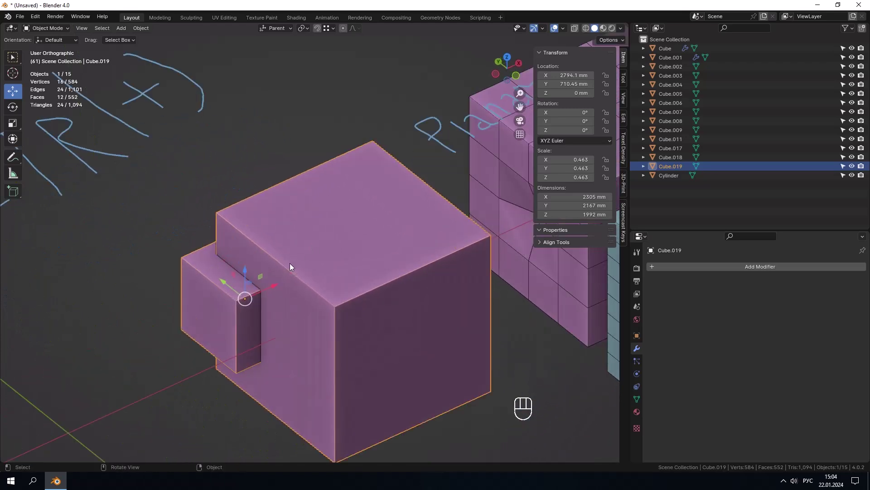
- Inspect the pink block's mesh in see-through display to reveal the overlapping inner cube
key(Tab)
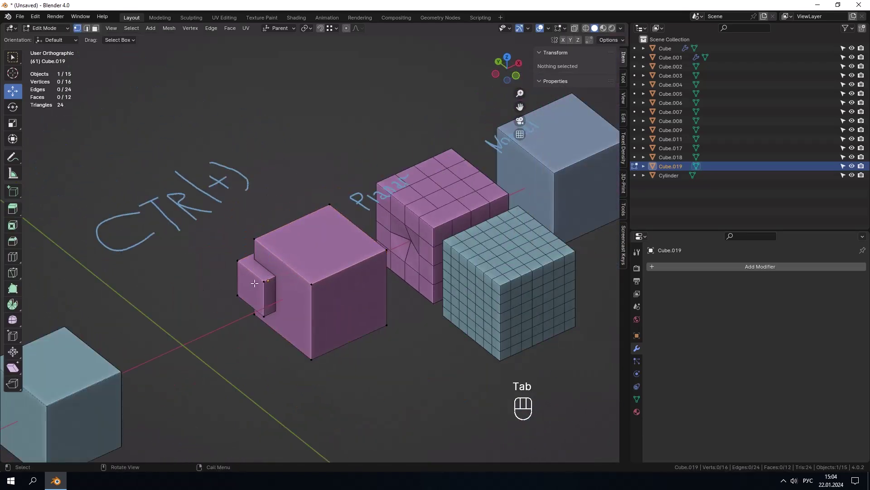
key(t)
drag(286, 257, 300, 252)
drag(267, 253, 230, 249)
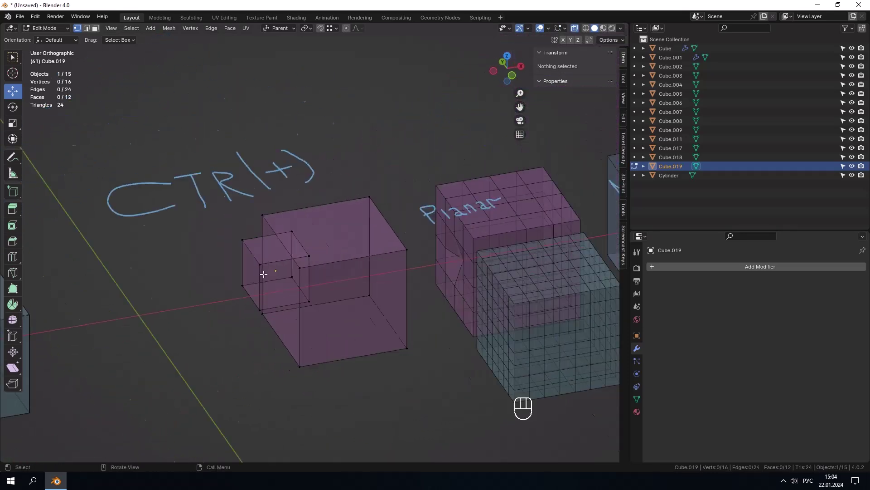
click(268, 273)
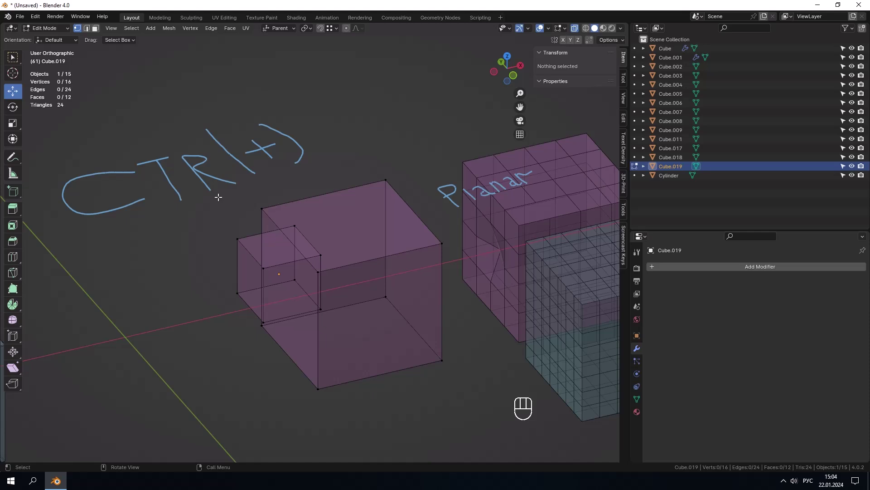
key(Escape)
key(Tab)
key(t)
- Select the whole mesh and separate it By Loose Parts into two cube objects
click(270, 252)
click(269, 246)
click(316, 279)
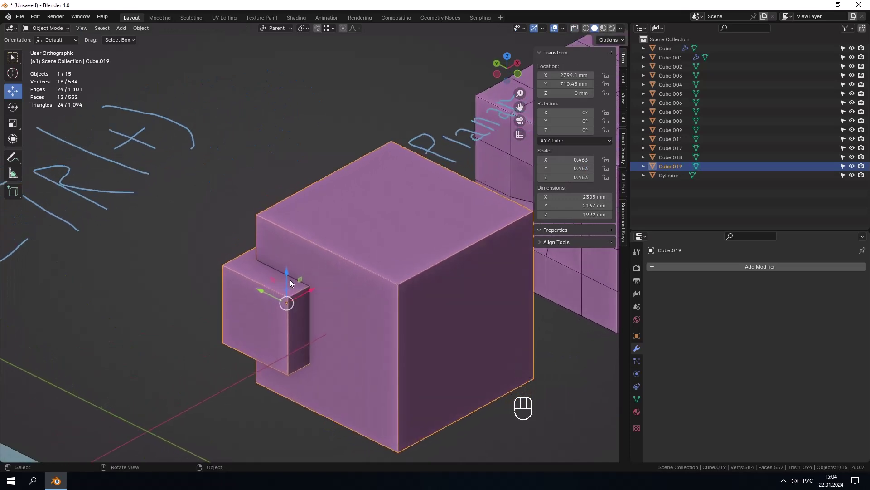
drag(296, 281, 314, 280)
drag(303, 296, 249, 297)
drag(314, 240, 342, 246)
key(Tab)
key(a)
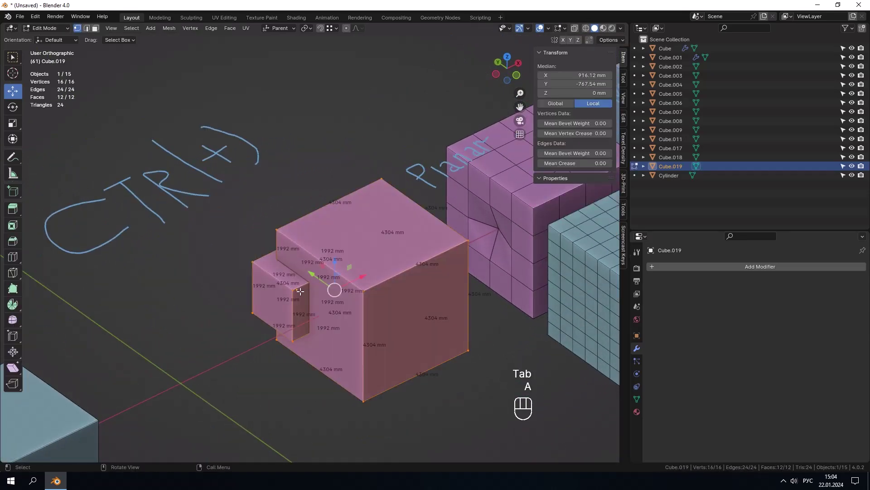
key(p)
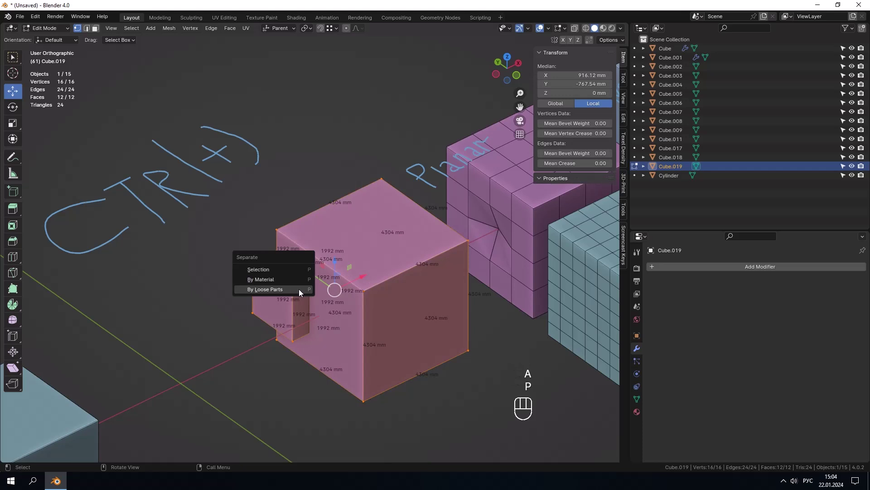
click(209, 286)
key(a)
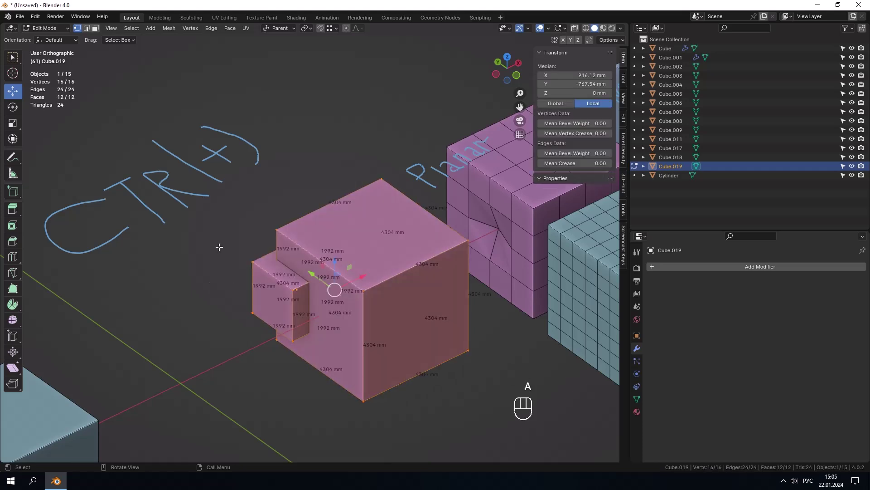
key(p)
key(Tab)
- Select both split cubes and join them back into one object with Ctrl+J
drag(348, 264, 276, 281)
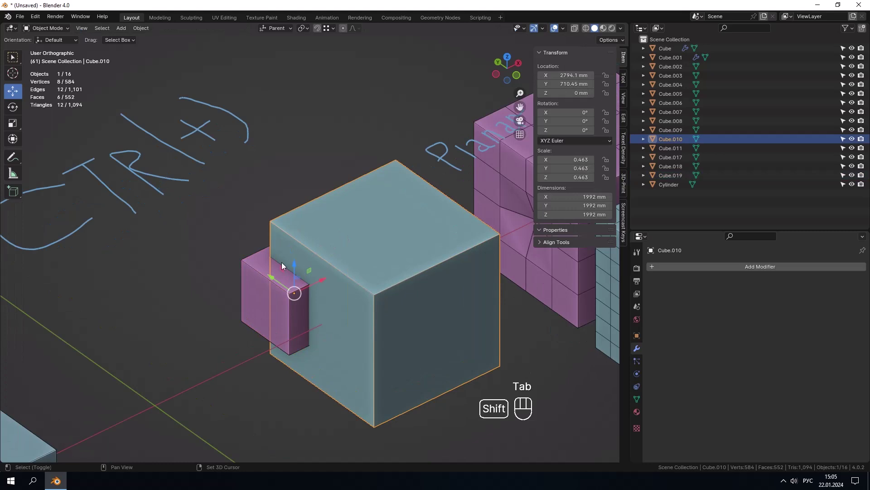
click(261, 278)
click(287, 253)
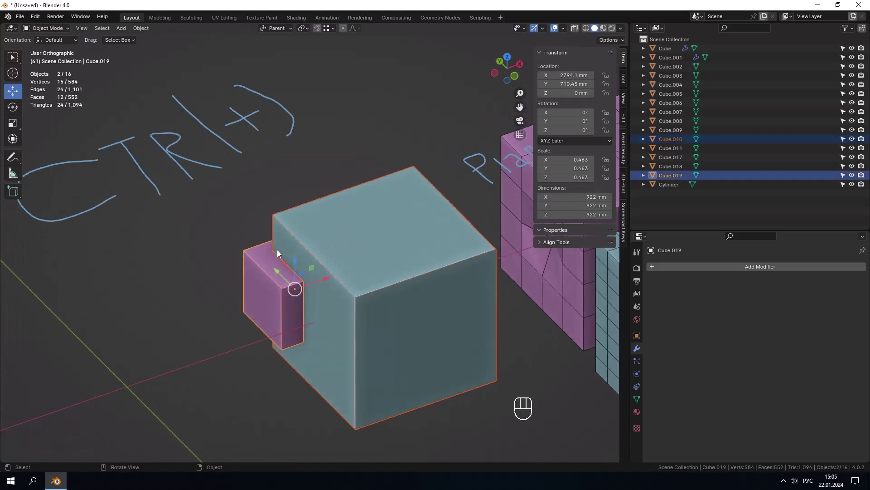
click(361, 170)
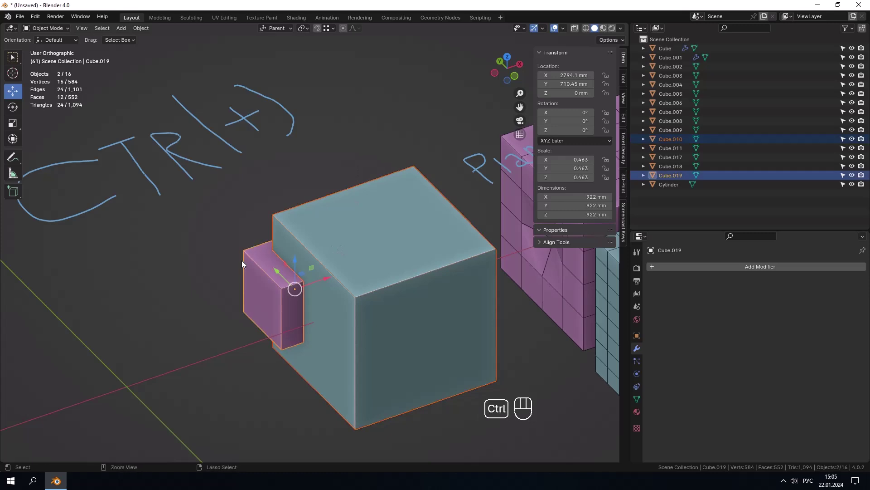
key(ctrl+j)
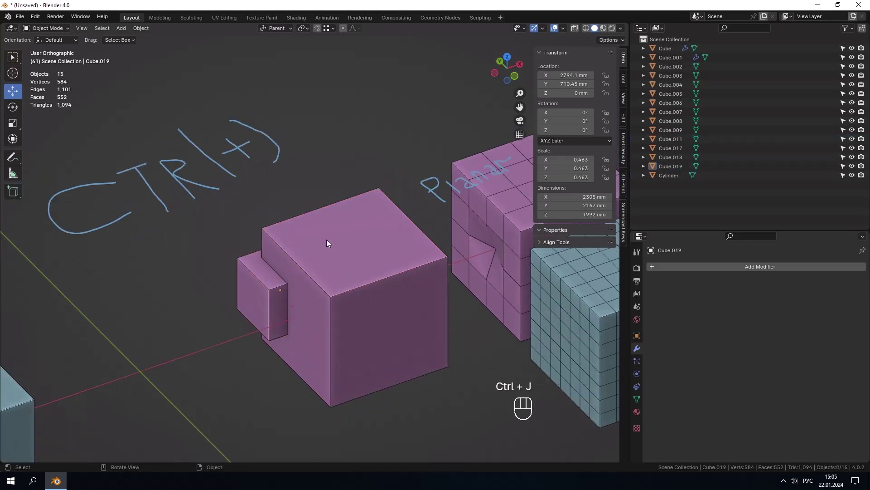
- Hide the notched cube and three other finished demo cubes with H
drag(314, 262, 305, 263)
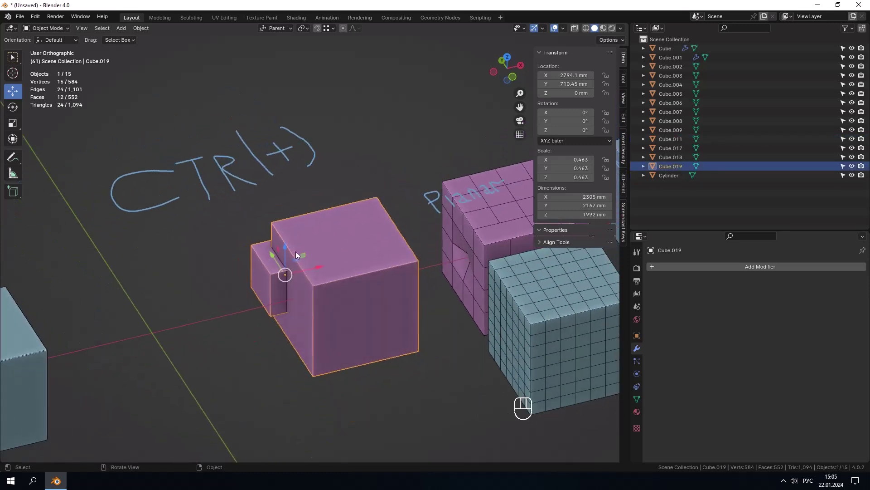
drag(357, 248, 339, 253)
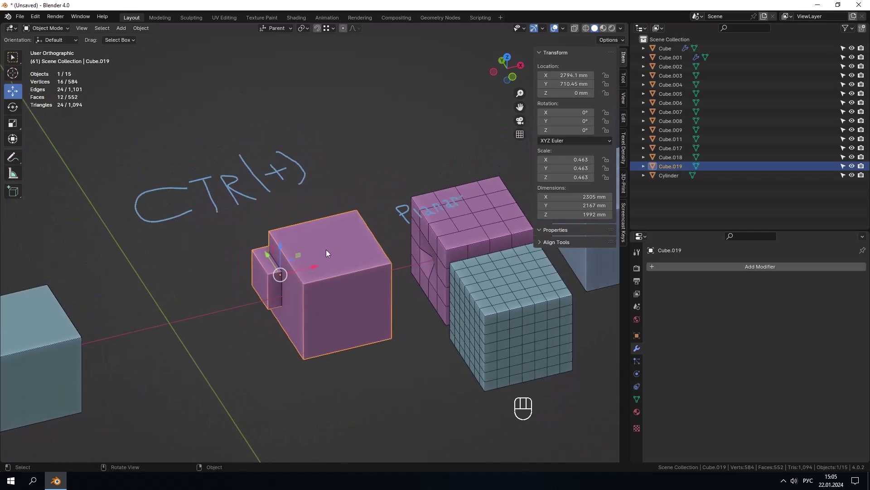
key(h)
drag(195, 302, 153, 304)
key(h)
click(95, 319)
key(h)
click(97, 233)
key(h)
- Select the grid-dense Normal cube and frame it together with the Planar cube
click(344, 250)
drag(331, 225, 343, 226)
click(307, 194)
click(306, 212)
click(326, 230)
click(243, 240)
drag(357, 273, 349, 292)
drag(264, 231, 260, 193)
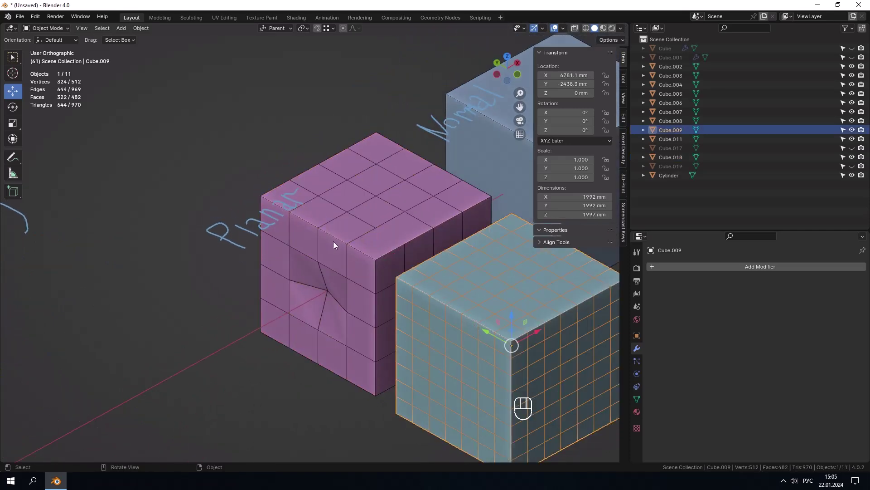
- Select the Planar cube and, in vertex mode, pick its pushed-in side vertex
click(339, 247)
click(354, 236)
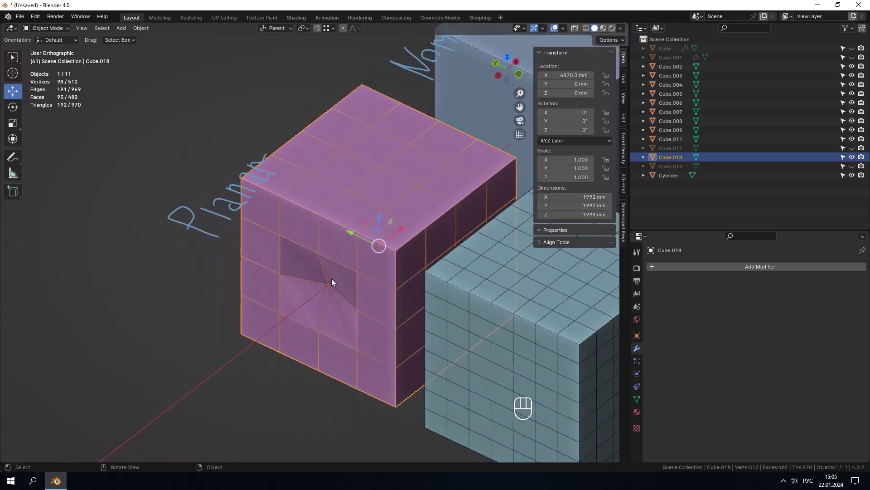
key(Tab)
key(1)
right_click(333, 284)
drag(341, 275, 310, 264)
click(329, 275)
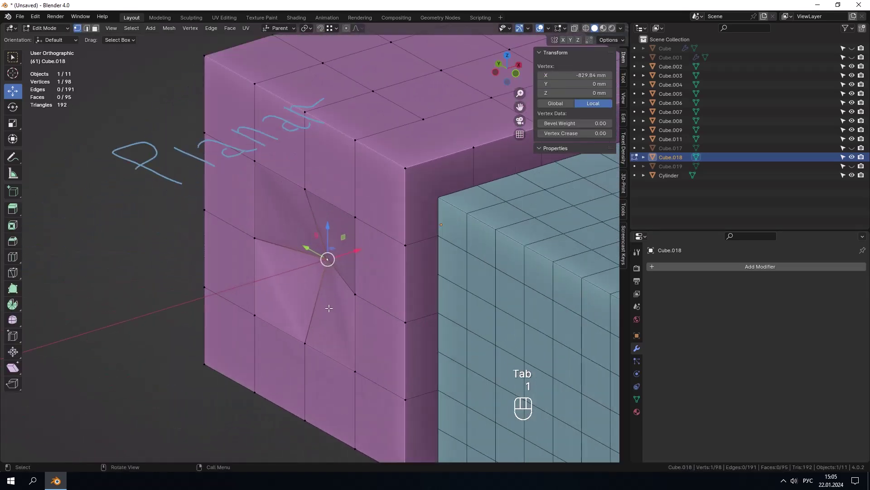
drag(338, 302, 335, 285)
drag(333, 285, 317, 288)
drag(313, 281, 348, 280)
drag(341, 282, 319, 291)
key(1)
click(312, 326)
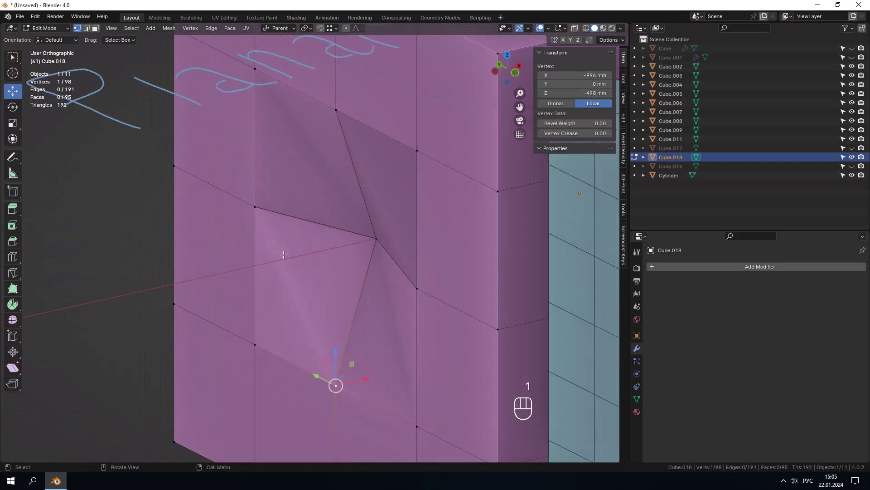
- Inspect the concave area with colour-coded problem faces shown, then start moving the vertex along X
drag(292, 250, 308, 228)
drag(269, 276, 273, 281)
drag(285, 277, 297, 276)
drag(295, 276, 264, 278)
drag(355, 236, 341, 240)
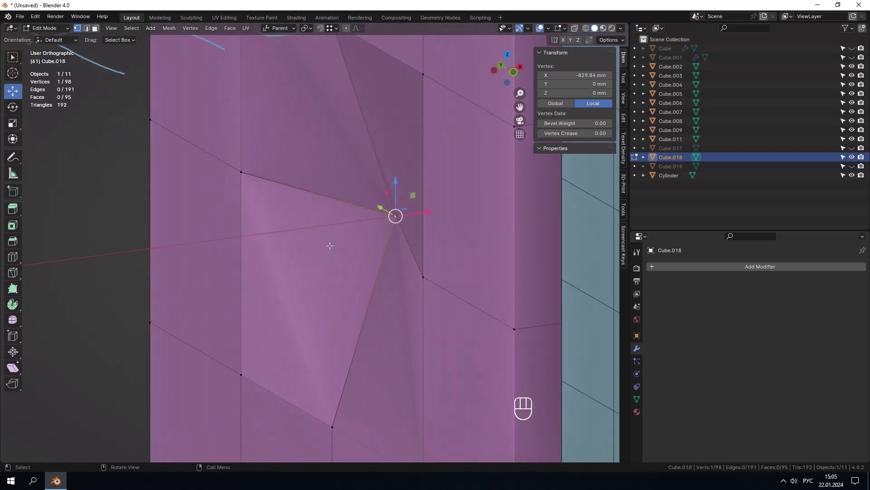
drag(336, 241, 354, 178)
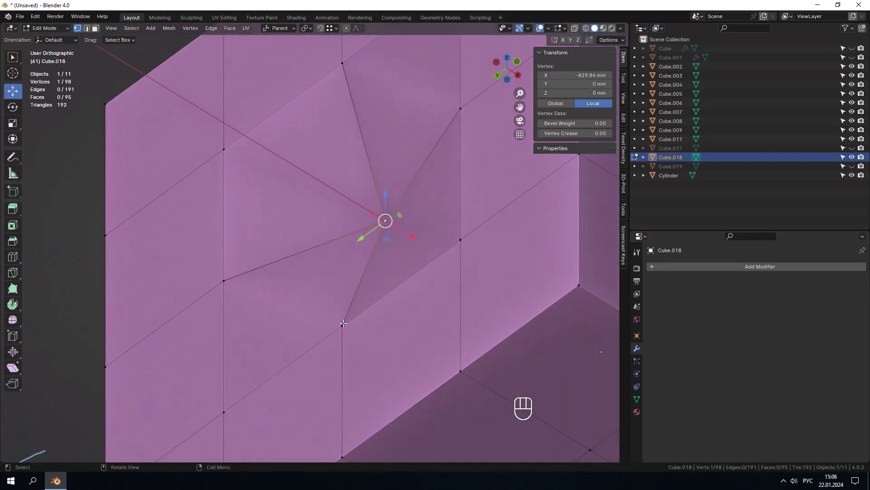
drag(344, 333, 374, 345)
drag(349, 317, 342, 358)
click(366, 311)
drag(561, 35, 288, 202)
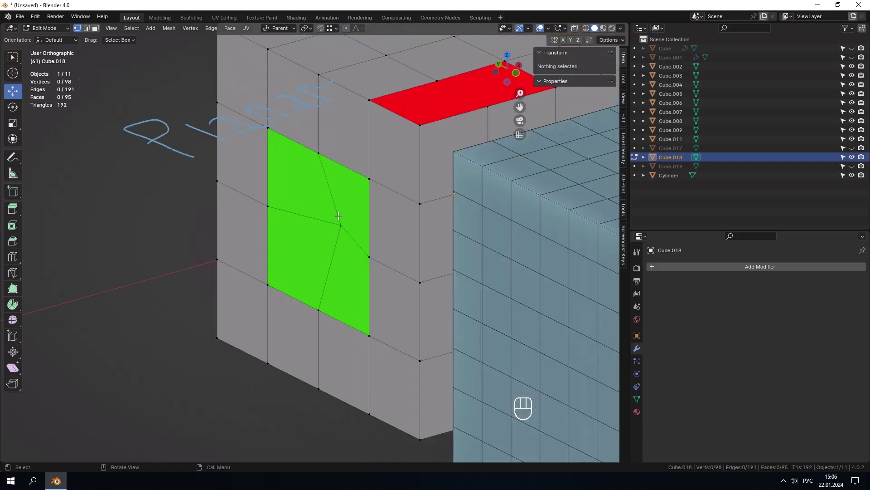
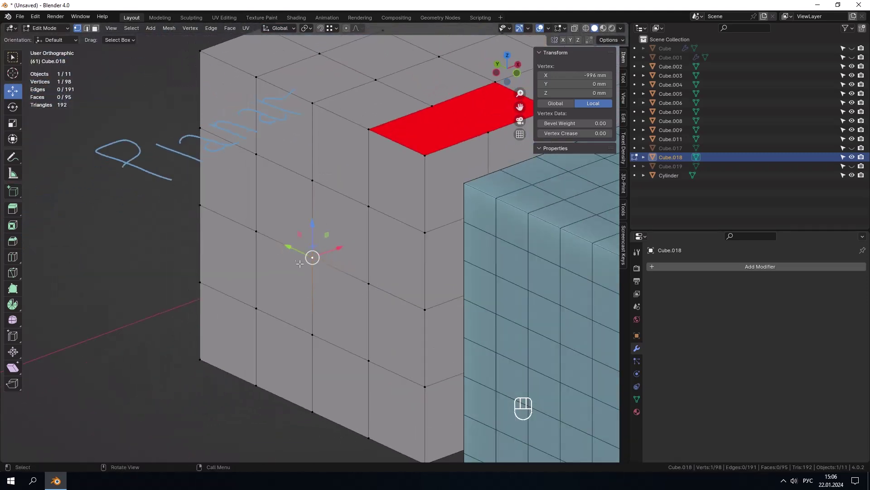
key(g)
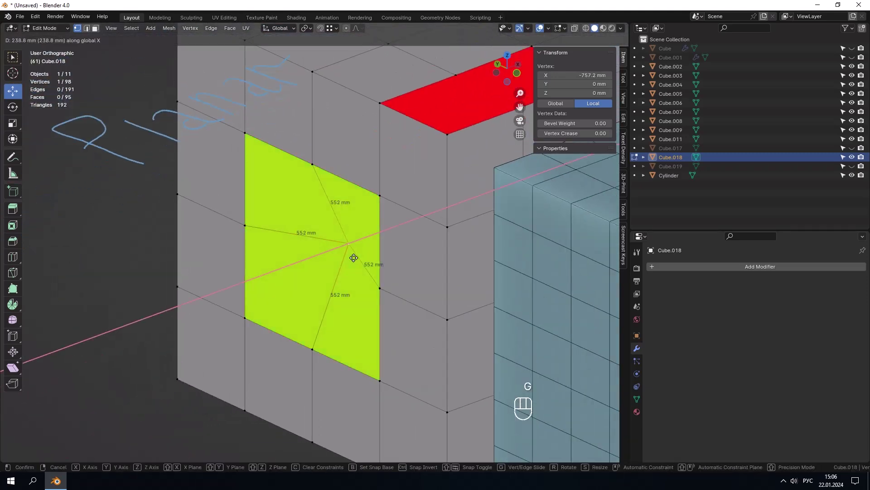
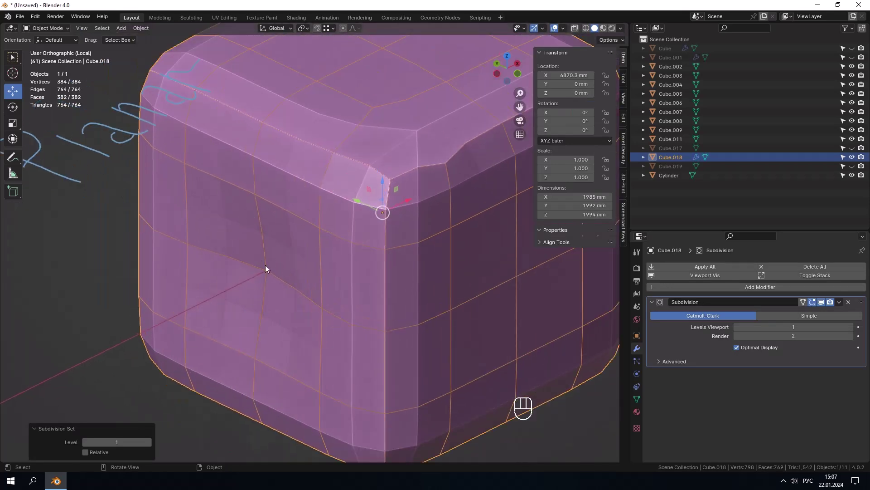
- Return to editing the Planar cube's mesh
key(Tab)
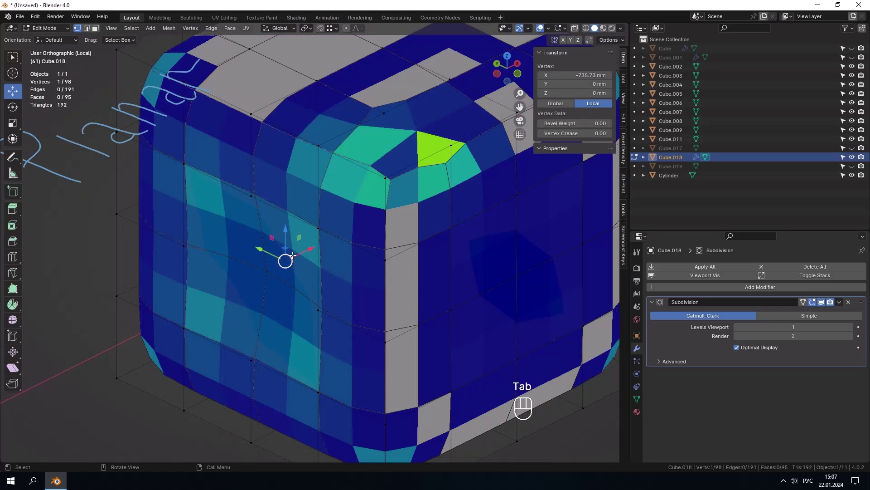
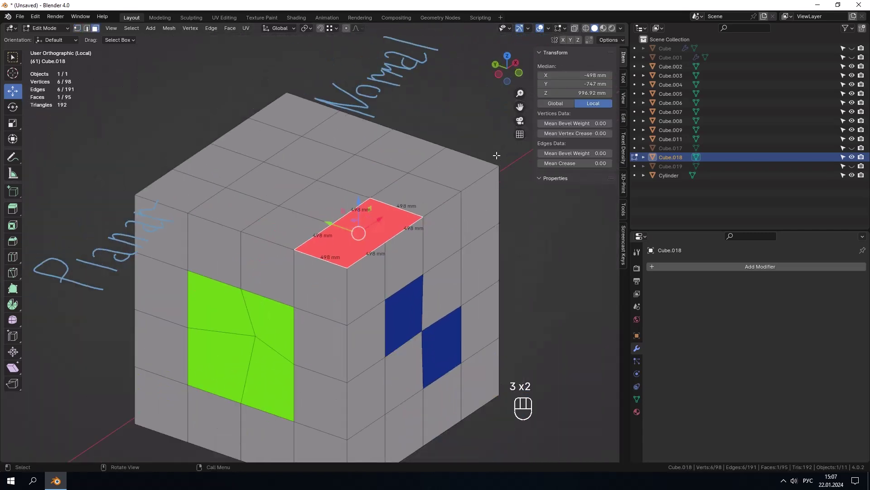
- Switch to face select and pick the six-sided top face of the Planar cube
click(495, 128)
key(3)
click(349, 242)
drag(356, 242, 409, 217)
drag(393, 219, 345, 230)
drag(374, 228, 362, 236)
click(351, 238)
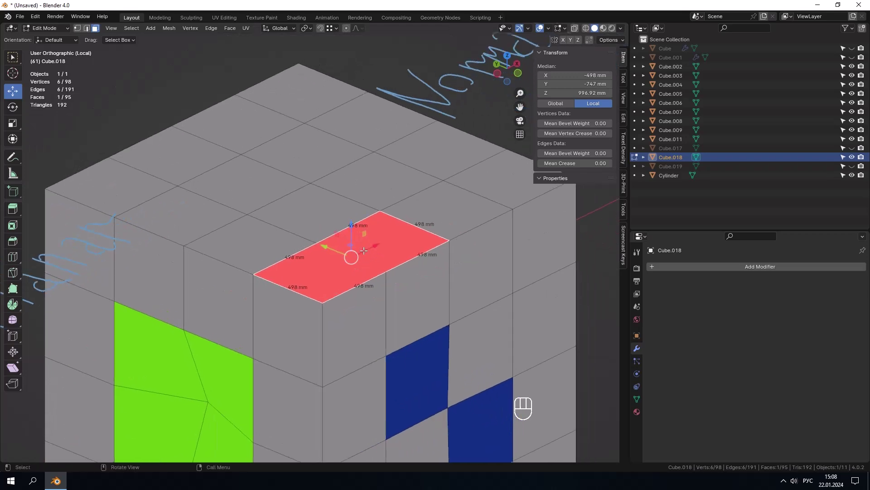
key(3)
- Orbit around the six-sided n-gon face to examine it from several angles
drag(375, 240, 352, 233)
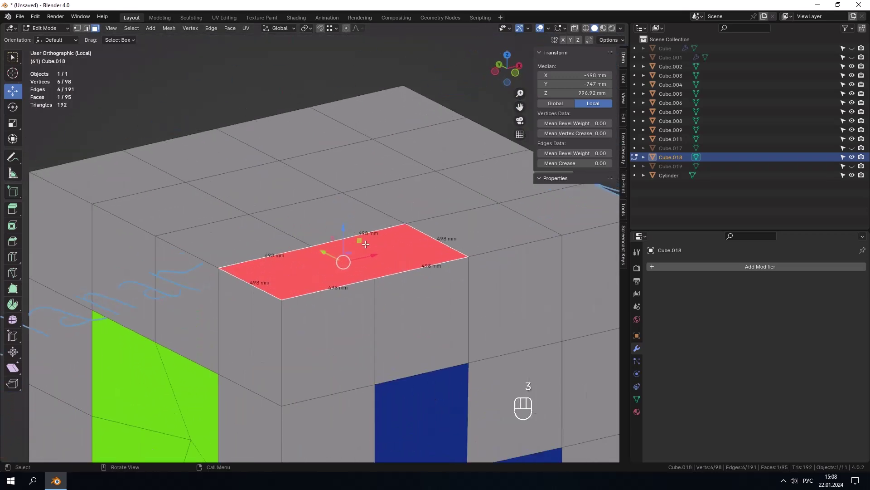
drag(388, 231, 400, 234)
key(3)
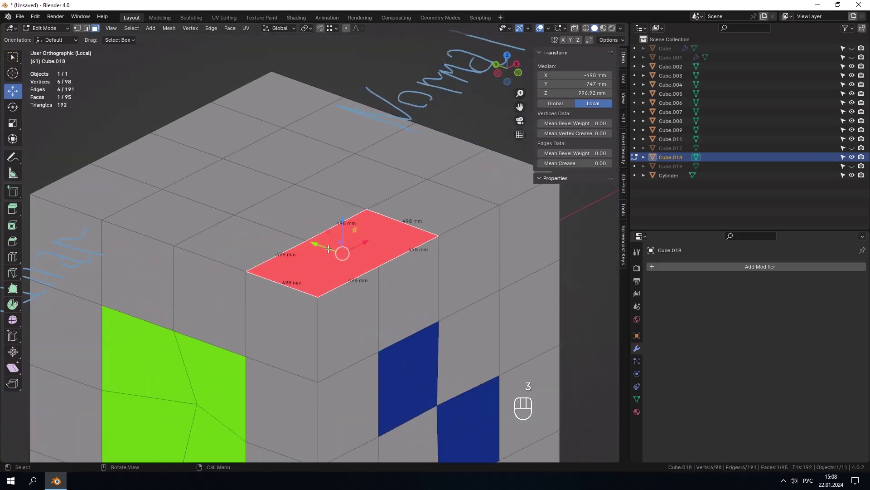
drag(332, 247, 334, 254)
key(3)
drag(330, 240, 312, 242)
key(3)
click(346, 242)
- Connect two opposite corner vertices with J, splitting the top face into two quads
key(1)
click(310, 240)
click(365, 256)
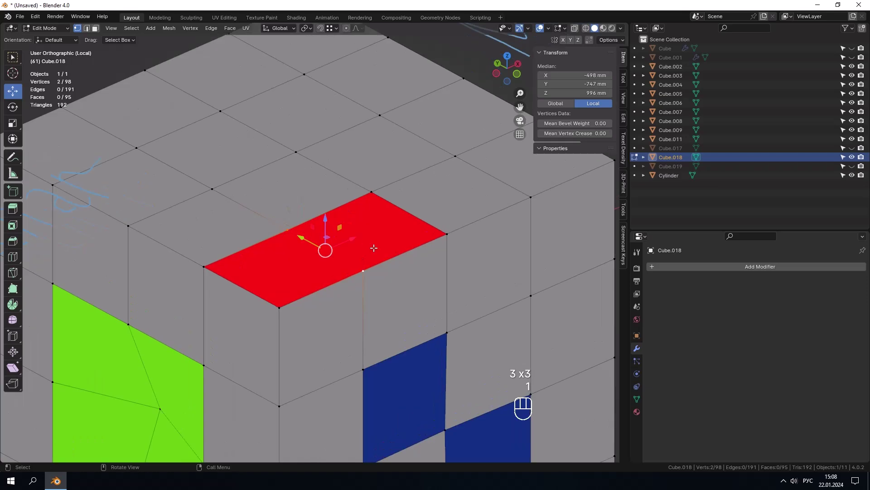
key(j)
click(380, 243)
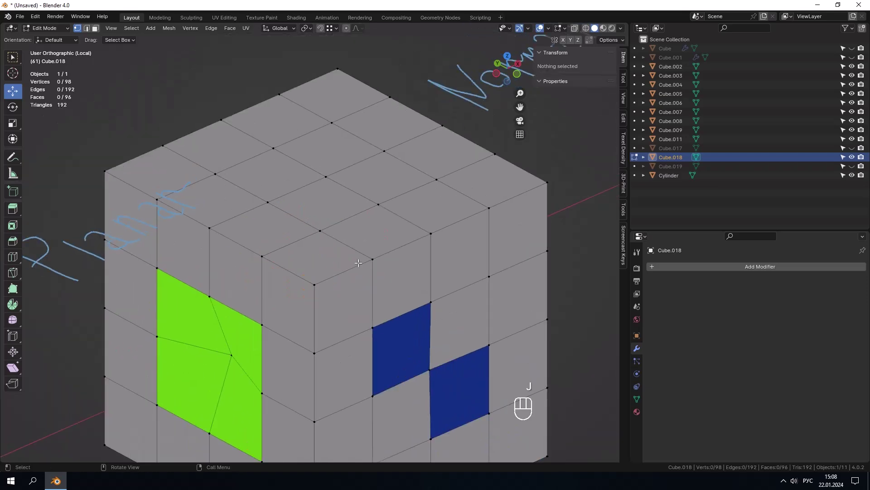
drag(359, 257, 340, 208)
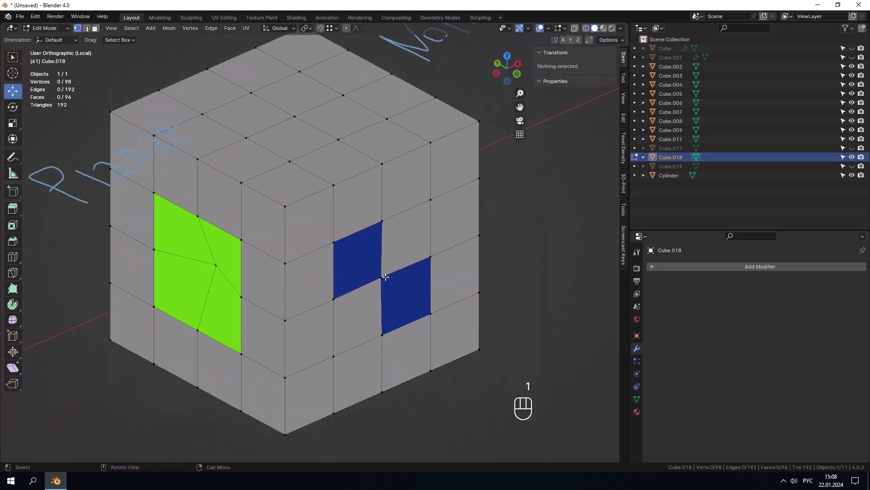
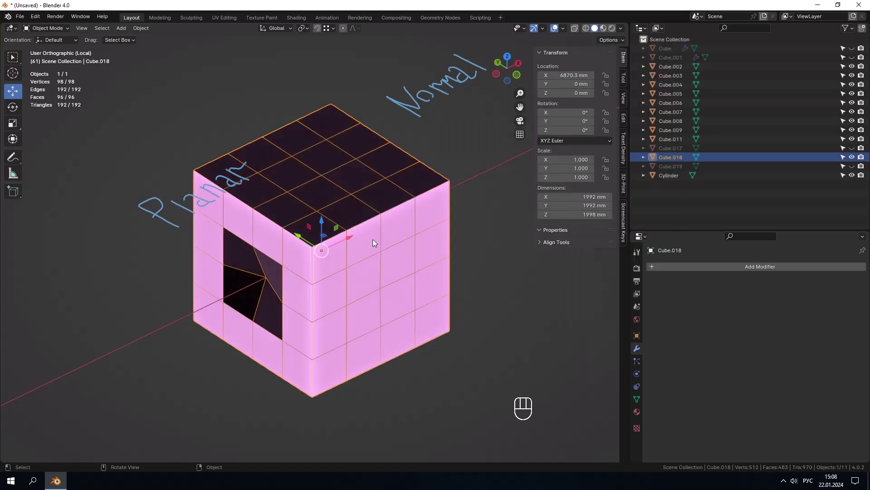
- Orbit around the isolated Planar cube and choose another MatCap sphere for shading
drag(349, 249, 332, 230)
drag(390, 248, 465, 269)
drag(447, 266, 421, 269)
drag(326, 265, 318, 267)
drag(313, 283, 298, 282)
drag(380, 261, 367, 244)
drag(371, 267, 416, 278)
drag(397, 274, 375, 257)
drag(381, 241, 350, 246)
click(390, 318)
- Inspect the cube's underside and sides, then exit Local View to the full scene
drag(389, 284, 381, 211)
drag(373, 226, 357, 206)
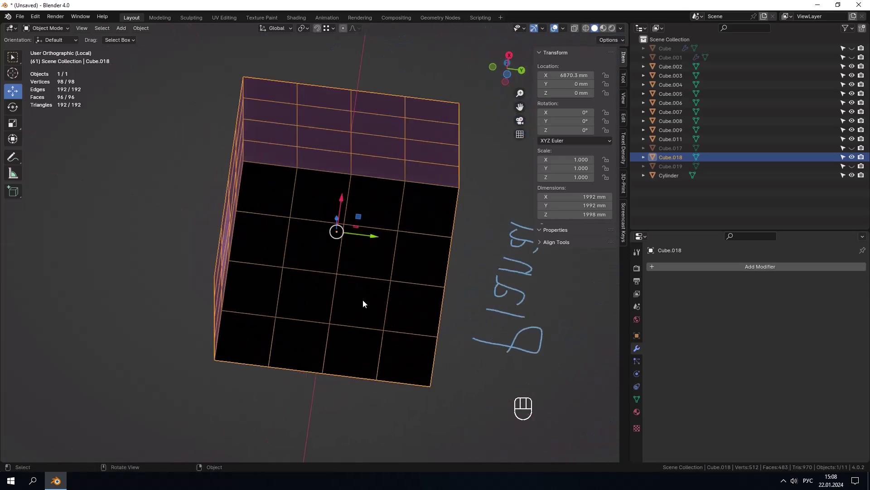
drag(365, 287, 438, 300)
drag(436, 253, 424, 336)
drag(493, 337, 410, 345)
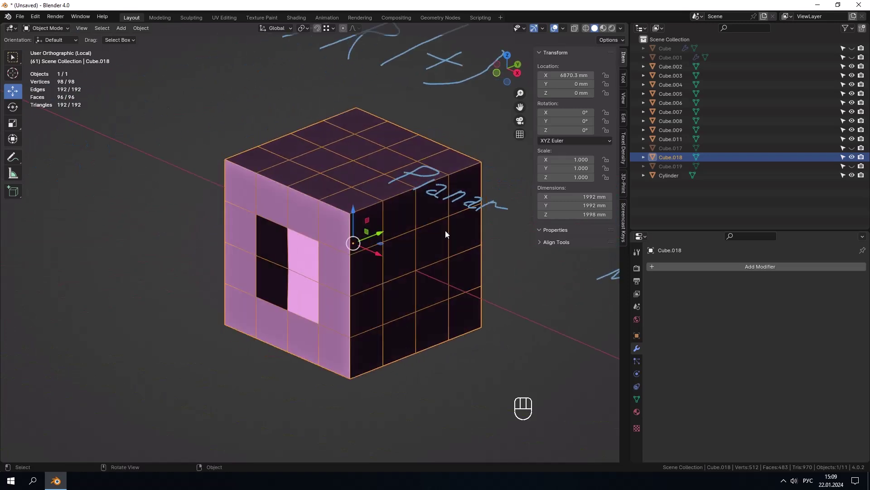
drag(624, 35, 420, 178)
drag(357, 222, 337, 228)
drag(355, 213, 310, 229)
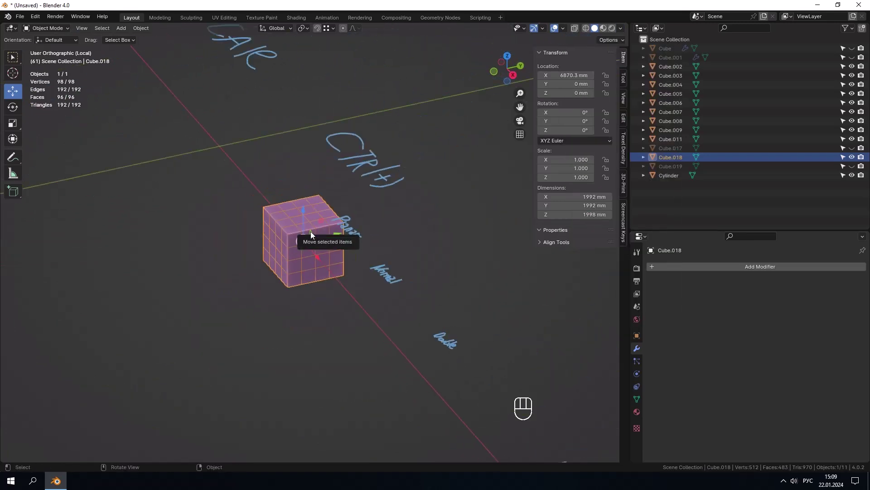
key(/)
drag(422, 273, 289, 251)
- Isolate the grid-dense Cube.009 in Local View, enter Edit Mode and select a face on its top
click(306, 271)
key(/)
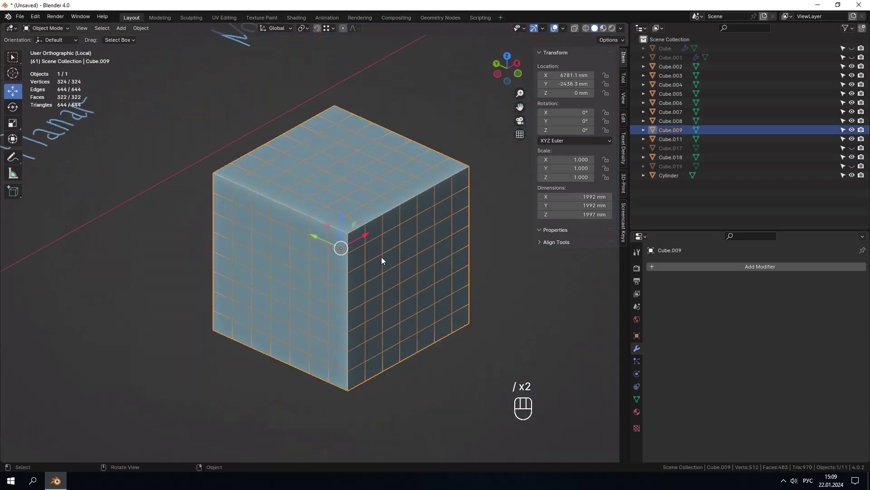
key(Tab)
drag(400, 263, 375, 264)
key(Tab)
double_click(512, 277)
click(345, 220)
drag(344, 218, 322, 256)
key(Tab)
key(3)
click(247, 254)
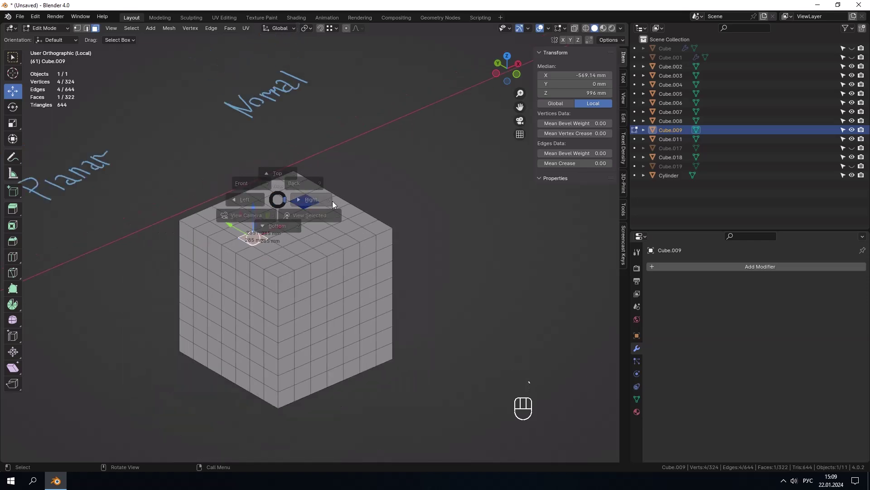
- View the cube from the right preset and select a vertex on its top edge
key(1)
click(284, 190)
drag(265, 241, 288, 259)
key(`)
key(1)
key(t)
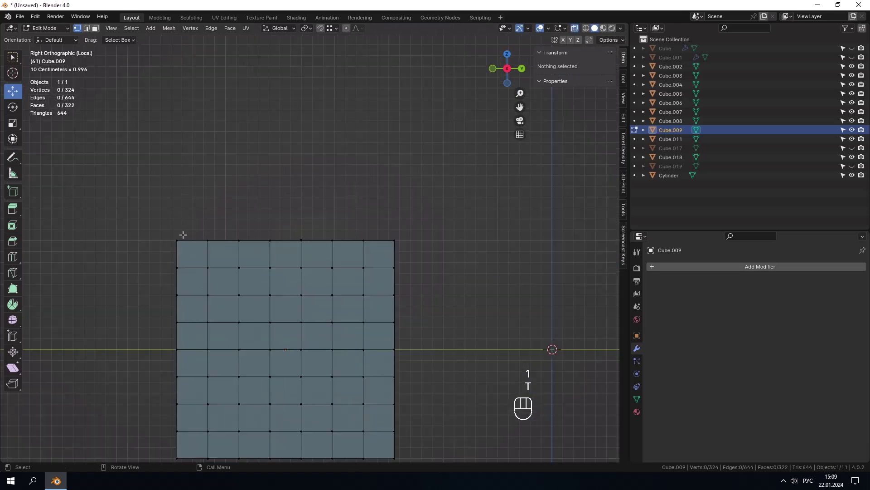
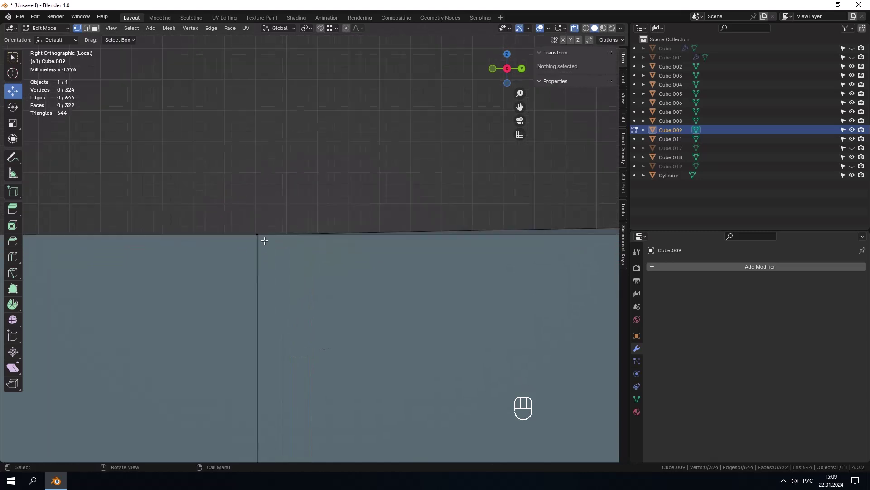
drag(397, 235, 347, 258)
click(314, 285)
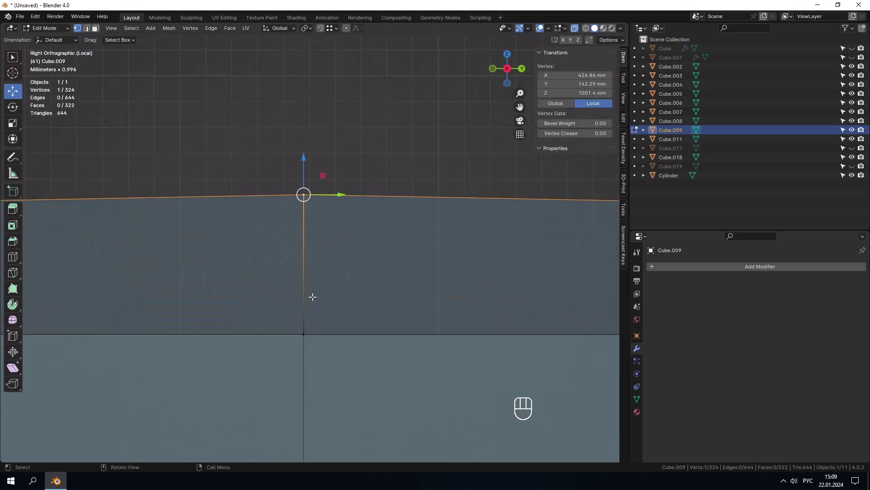
drag(379, 254, 410, 284)
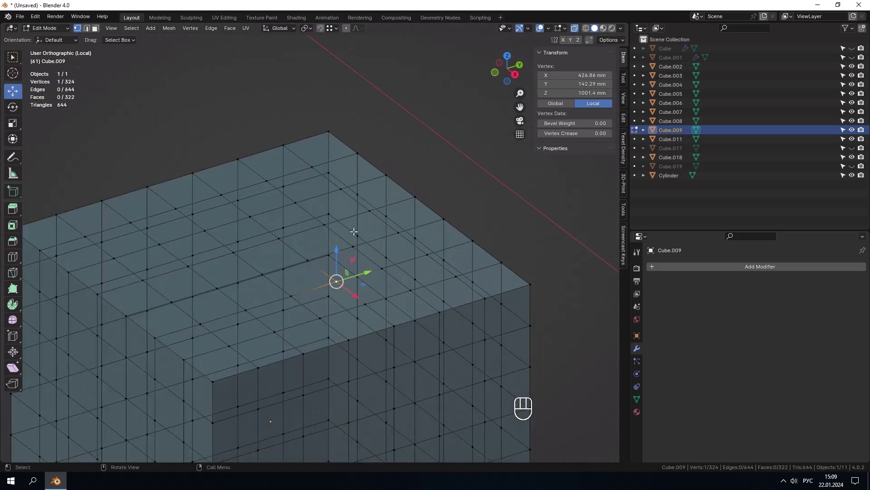
- Mark a face on the top grid and select a corner vertex of the blue face
key(t)
click(355, 248)
click(363, 249)
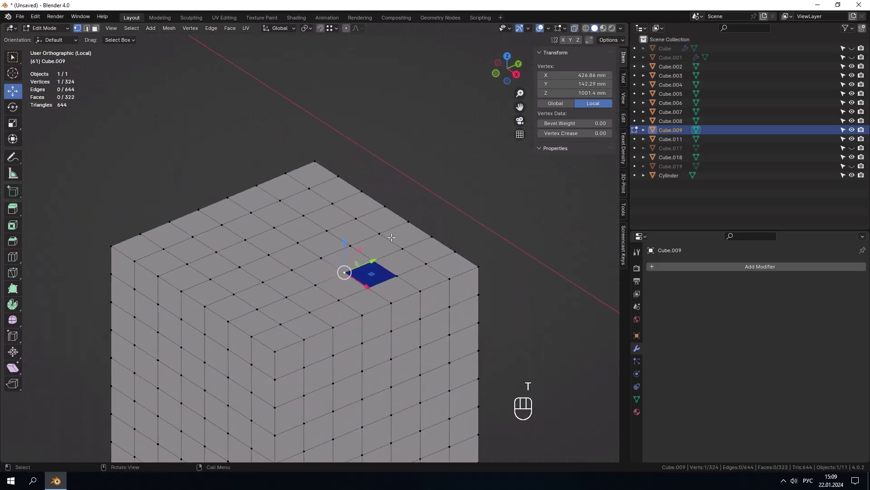
click(463, 210)
drag(394, 252, 376, 236)
drag(318, 250, 328, 258)
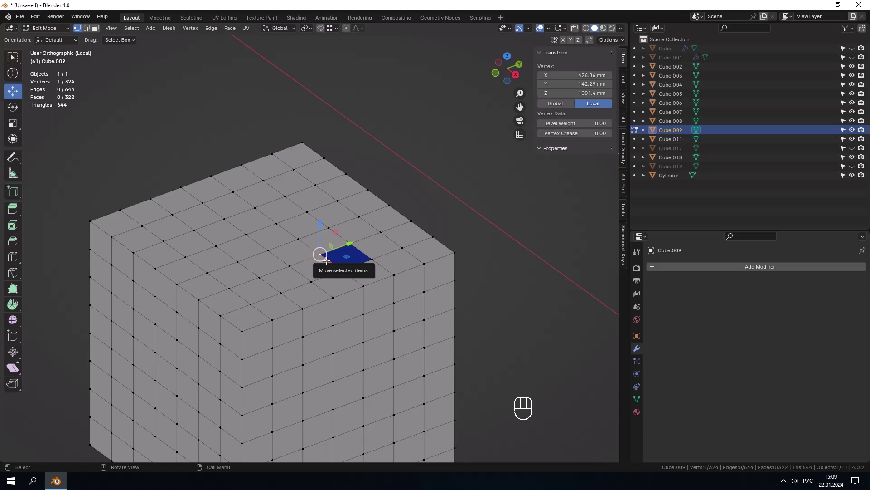
key(3)
click(284, 234)
key(1)
click(337, 232)
drag(335, 232, 321, 228)
click(330, 235)
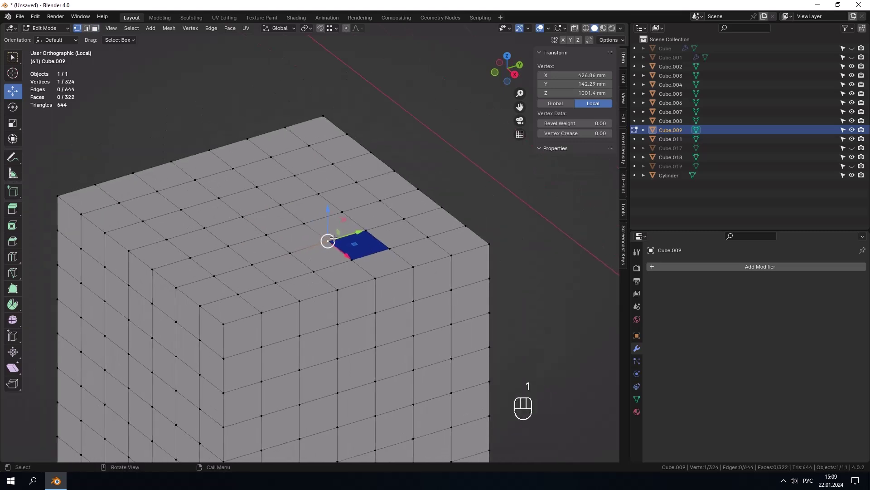
- Pick a face on the top grid and Select Similar > Coplanar at the 0.01 threshold
key(3)
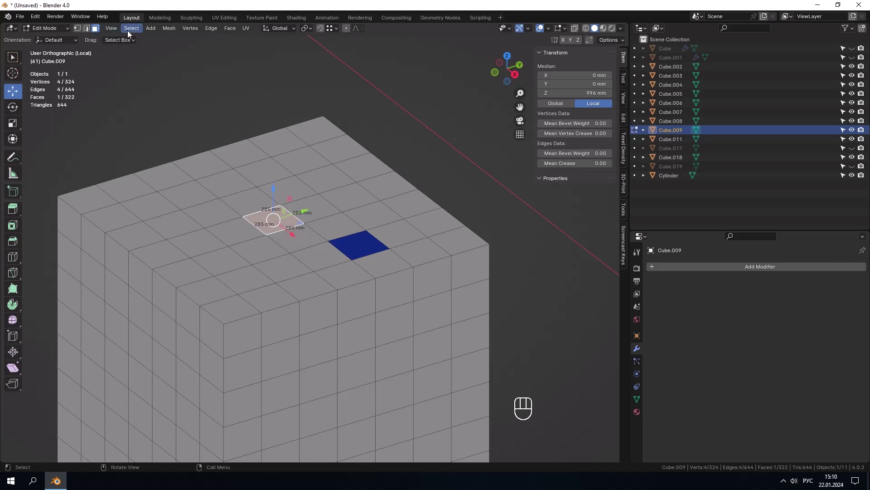
drag(130, 31, 415, 129)
click(416, 128)
key(3)
click(246, 196)
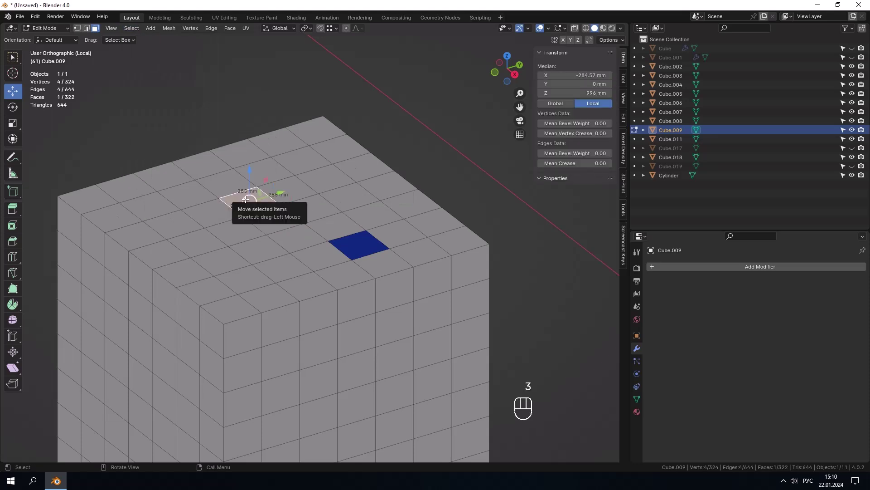
key(n)
click(306, 213)
key(i)
click(261, 179)
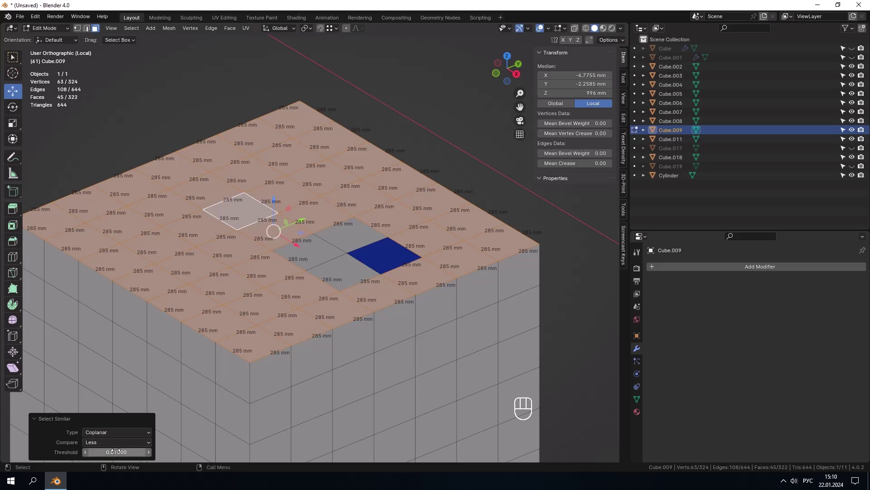
- Raise the coplanar threshold to 1.0 so the blue face joins, undo, and return to Object Mode
click(348, 270)
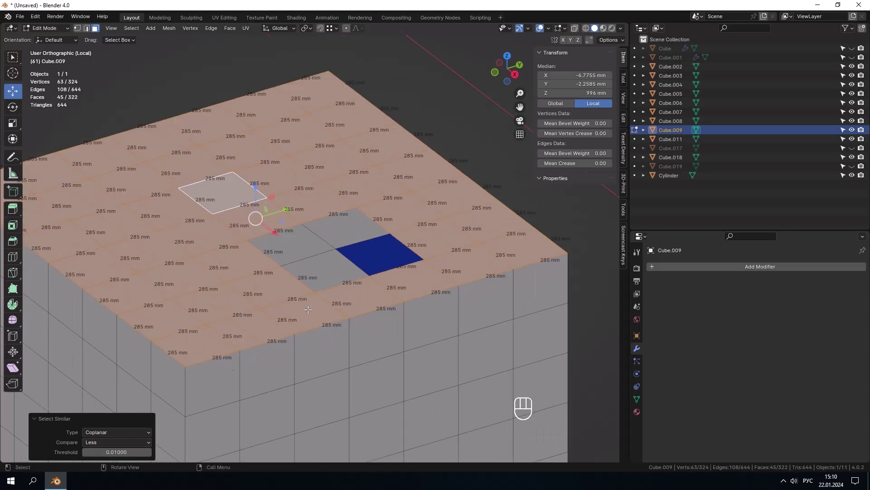
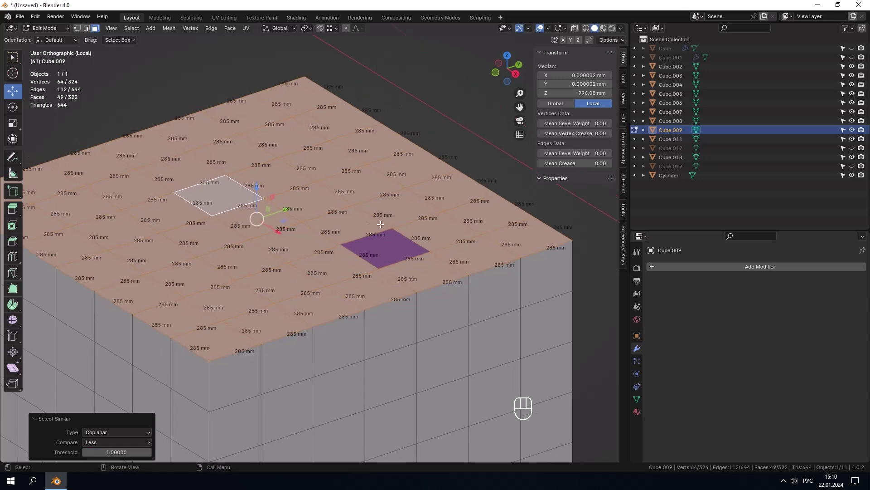
key(ctrl+z)
key(n)
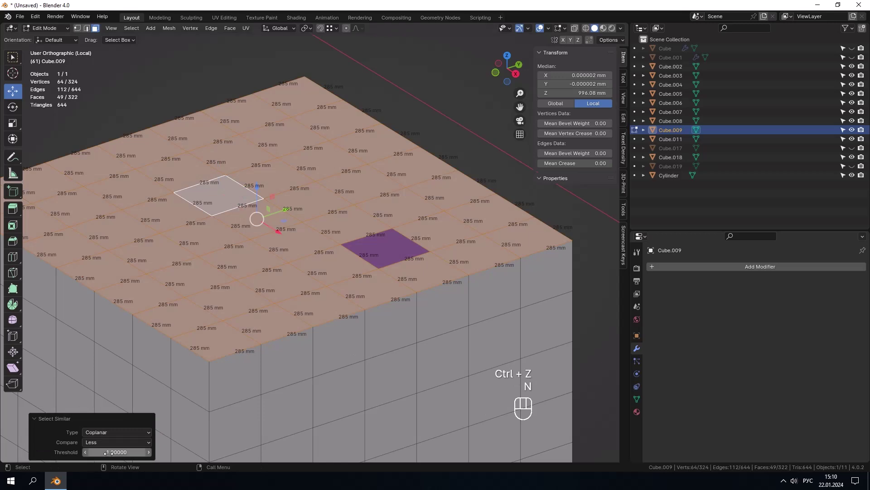
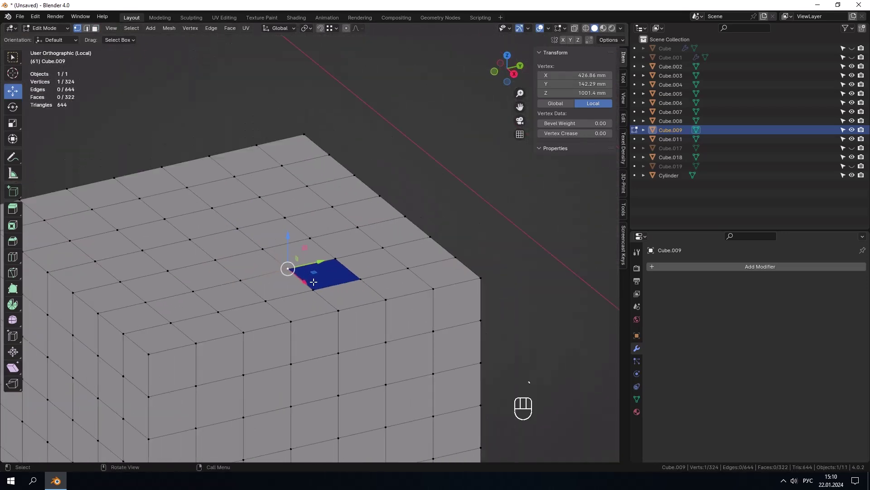
key(g)
double_click(300, 261)
key(Tab)
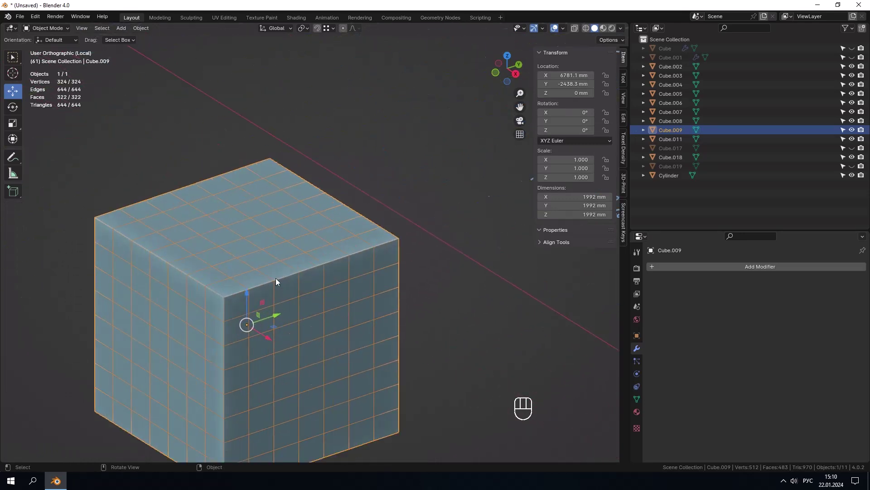
- Exit Local View to show all labelled cubes and select the Normal cube Cube.002
drag(296, 264, 274, 270)
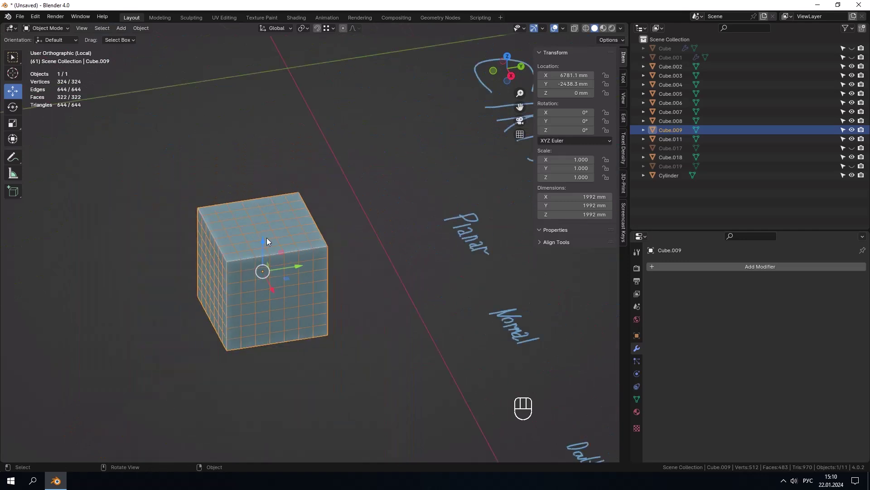
key(/)
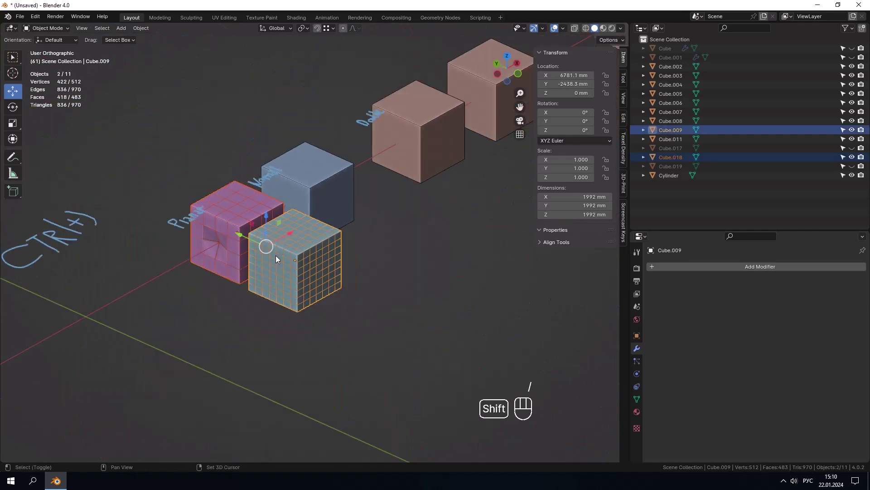
key(h)
click(313, 167)
drag(300, 184, 285, 250)
drag(283, 262, 275, 251)
click(487, 311)
- Frame the Normal cube in close view and bring up the Viewport Overlays options
drag(420, 293, 438, 302)
click(324, 262)
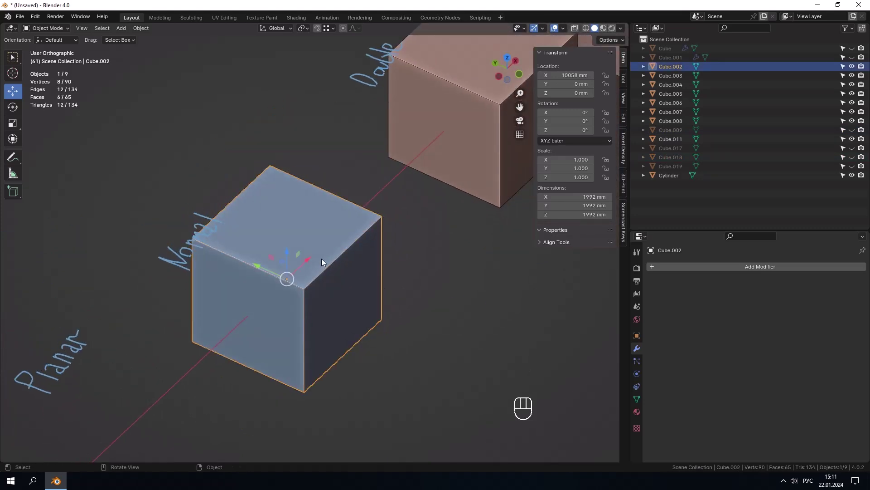
drag(271, 246, 249, 232)
click(315, 258)
drag(326, 235, 340, 242)
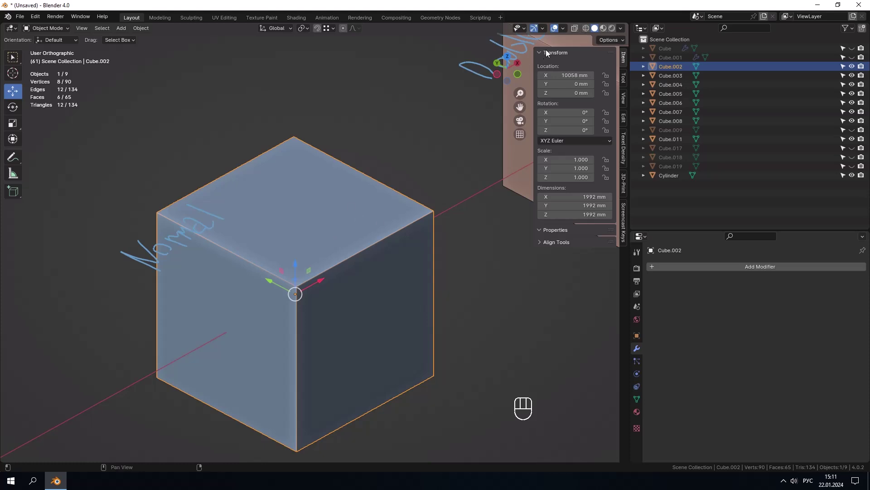
click(563, 34)
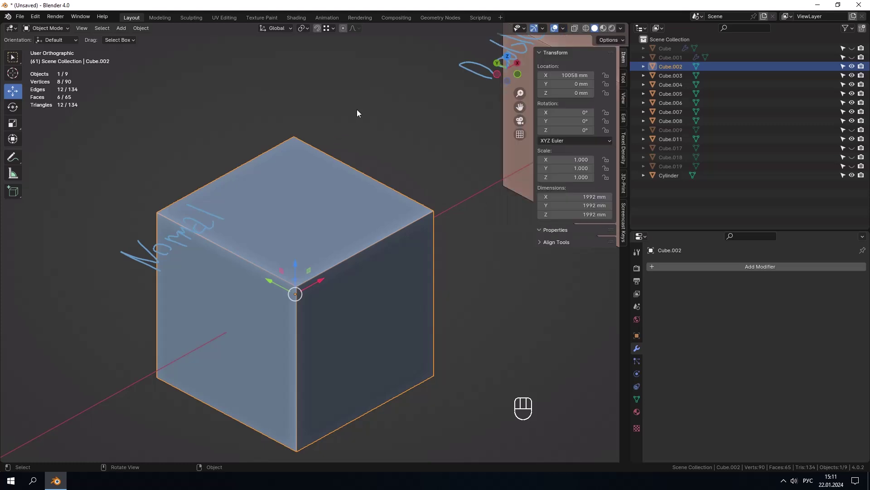
- Turn on the Face Orientation overlay so outward faces show blue and inward ones red
click(319, 214)
key(BackSpace)
key(BackSpace)
key(BackSpace)
key(BackSpace)
key(BackSpace)
key(BackSpace)
key(BackSpace)
key(BackSpace)
drag(314, 243, 305, 257)
- Enter Edit Mode in face select and pick a side face of the Normal cube
key(Tab)
key(3)
click(339, 300)
click(350, 293)
key(BackSpace)
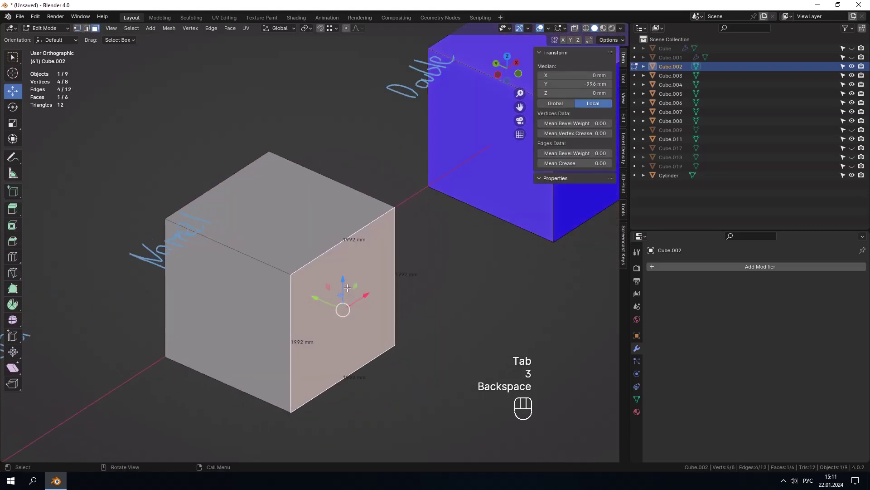
key(End)
click(318, 283)
drag(371, 295, 345, 287)
click(364, 287)
- Recalculate the selected side face's normal to point inward so it turns red
key(shift+n)
drag(94, 457, 97, 451)
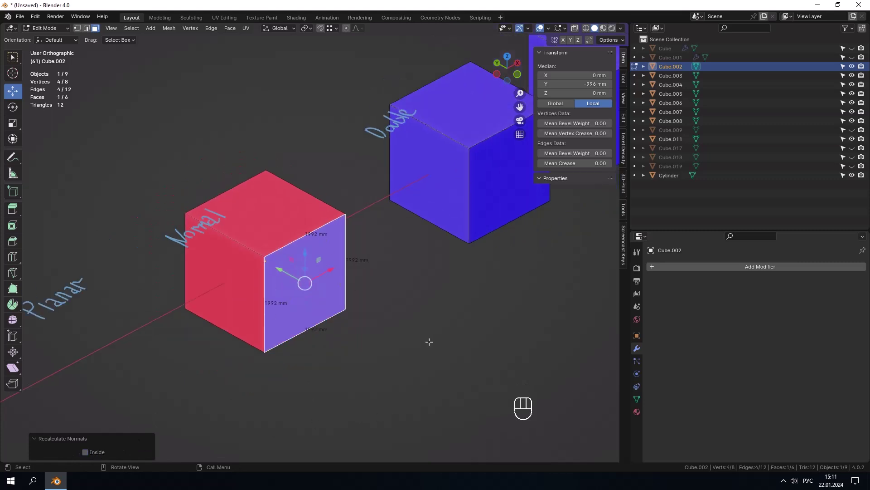
key(a)
key(shift+n)
click(386, 354)
key(3)
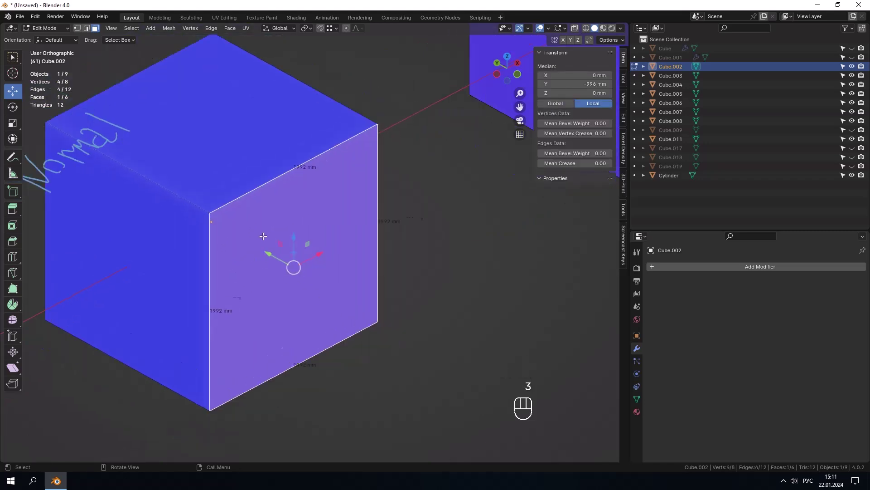
click(267, 235)
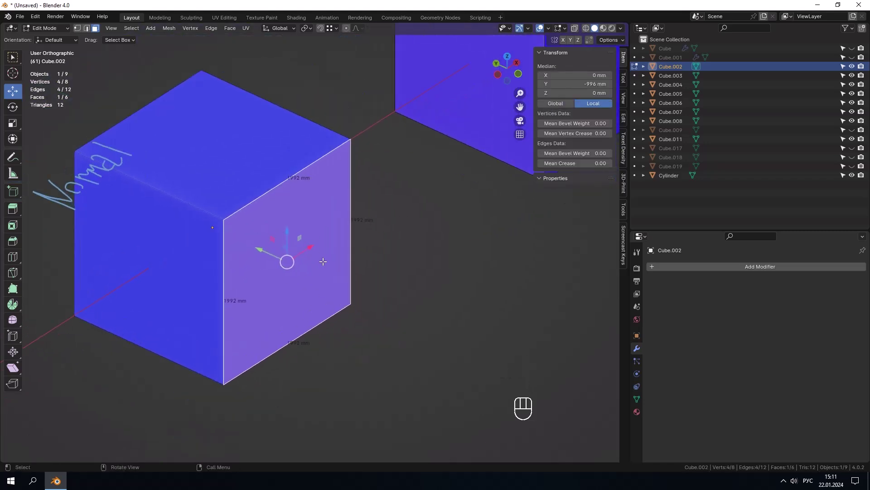
key(shift+n)
click(100, 456)
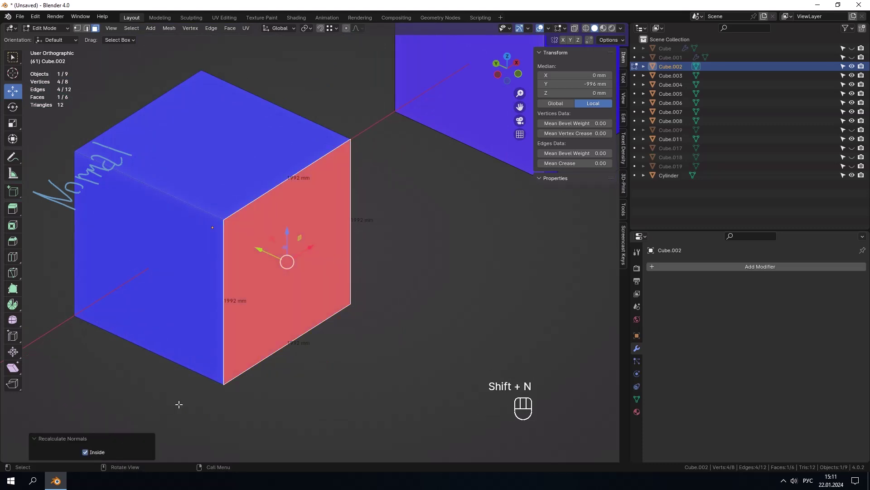
- Select every face of the Normal cube and recalculate all normals outward so it reads blue
click(314, 323)
drag(379, 374, 301, 293)
key(alt+n)
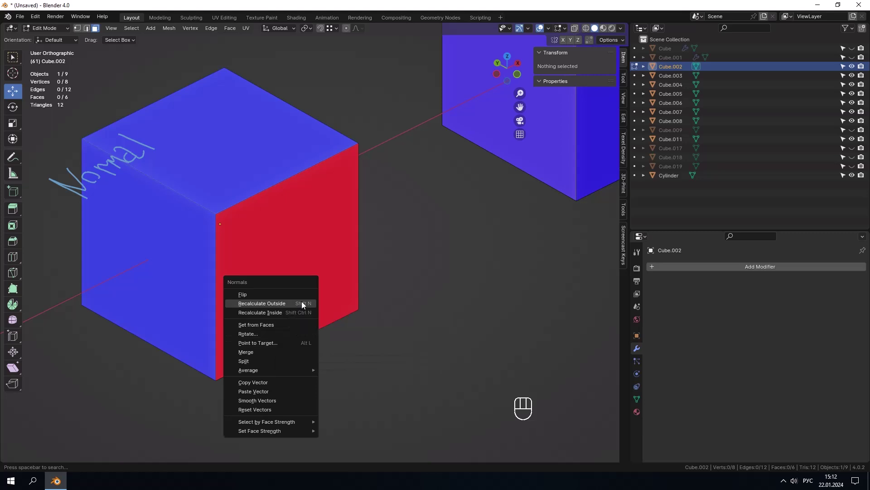
click(309, 252)
key(a)
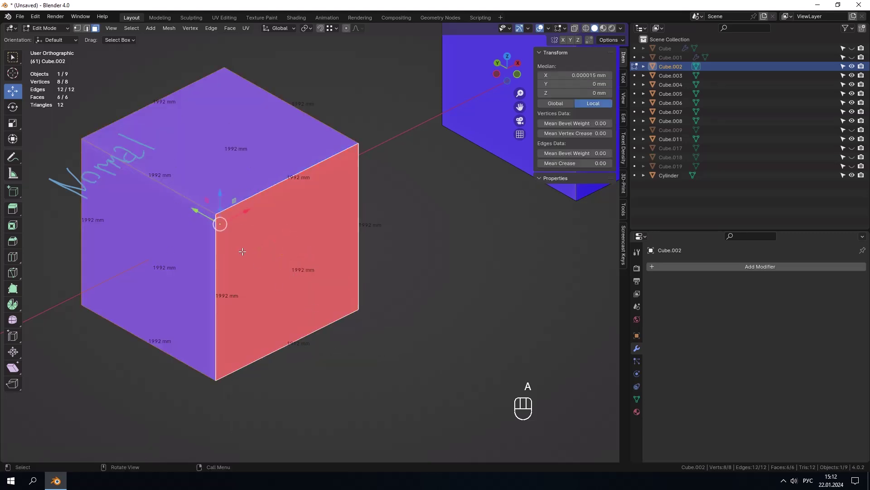
key(alt+n)
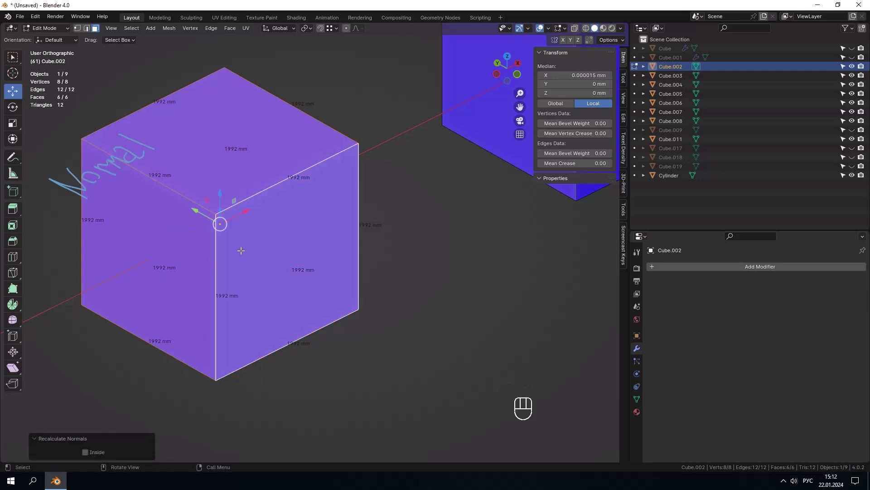
click(429, 347)
- Orbit around the cube, reselect faces and recalculate normals outside once more
click(274, 233)
key(3)
drag(285, 248, 296, 249)
middle_click(294, 249)
click(290, 233)
click(280, 251)
middle_click(280, 251)
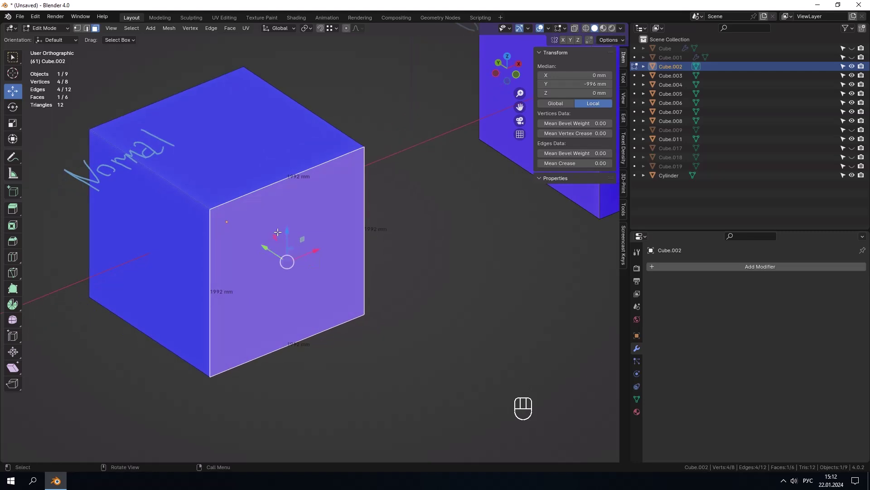
key(shift+n)
drag(291, 228, 307, 230)
key(3)
drag(287, 245, 342, 224)
drag(311, 229, 234, 245)
drag(307, 257, 315, 268)
- Check the remaining sides from other angles and run a final Recalculate Outside on the cube
click(251, 153)
click(281, 219)
click(283, 258)
drag(291, 243, 295, 209)
drag(259, 233, 314, 241)
drag(171, 254, 243, 255)
drag(245, 249, 138, 232)
click(132, 229)
key(3)
click(139, 266)
drag(192, 209, 177, 210)
key(3)
drag(252, 284, 256, 277)
drag(247, 260, 265, 258)
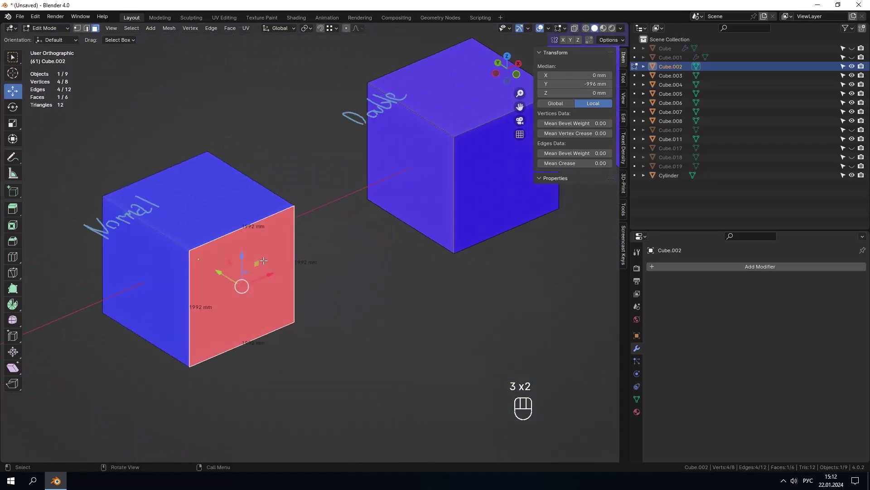
key(shift+n)
- Leave Edit Mode, select the Double cube (Cube.003) and hide the other objects
drag(343, 373, 256, 296)
key(Tab)
click(254, 285)
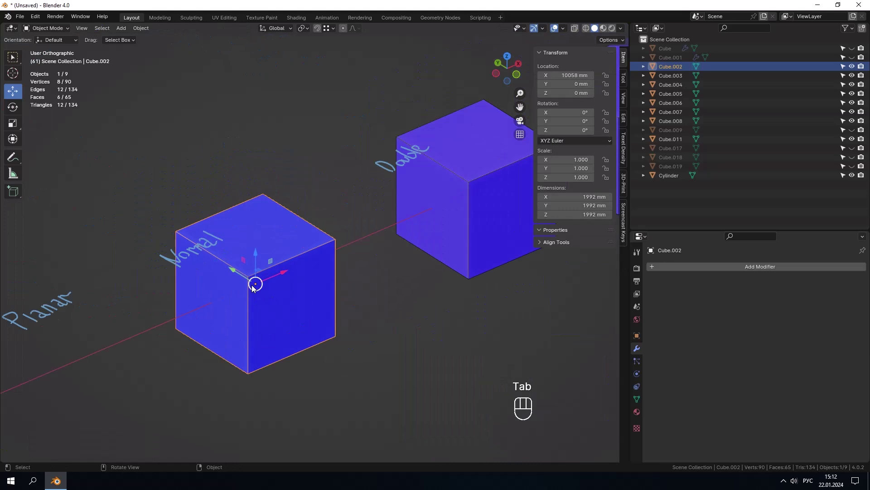
key(h)
click(346, 225)
drag(344, 231, 329, 213)
click(338, 252)
- Isolate Cube.003 in Local View with numpad slash
key(BackSpace)
middle_click(359, 280)
click(328, 288)
key(/)
click(330, 285)
click(277, 252)
- In Edit Mode select the cube's top face, start pulling it upward, then cancel so it stays unchanged
key(Tab)
key(3)
click(188, 163)
click(263, 193)
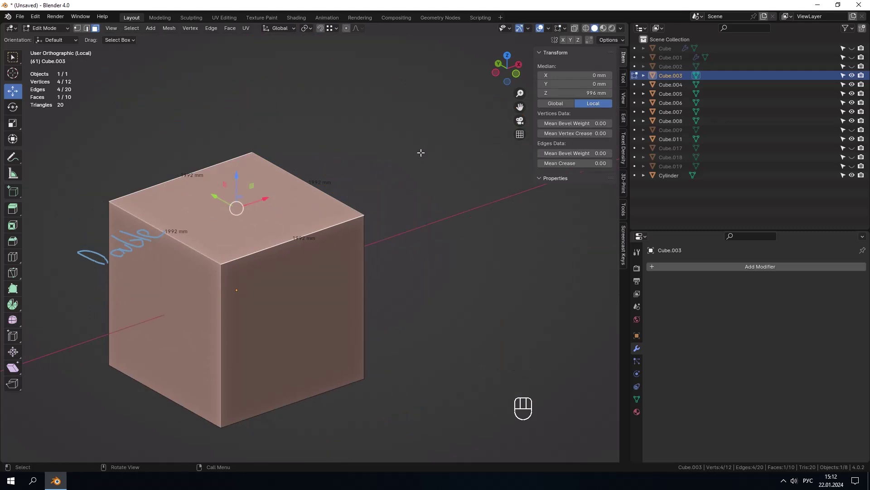
click(422, 150)
key(3)
key(g)
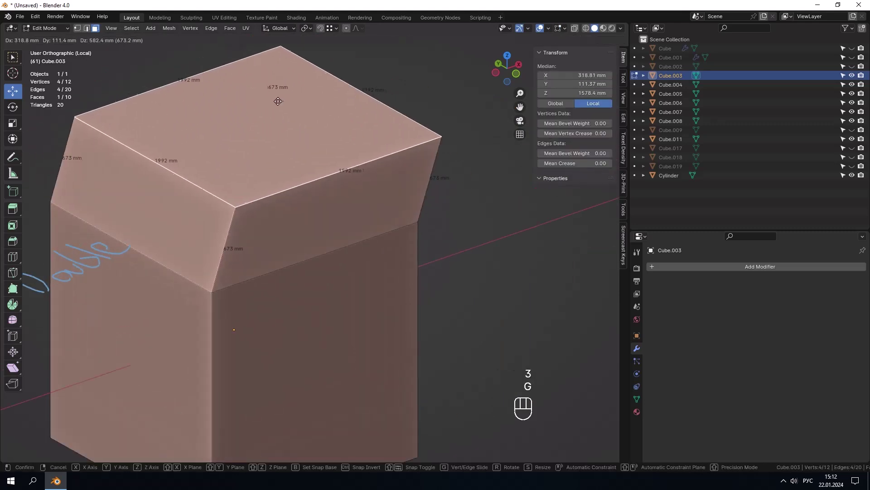
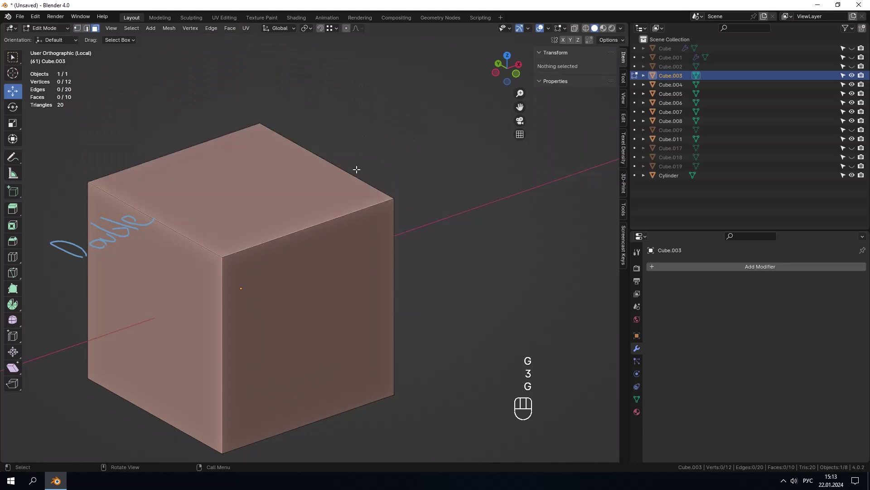
click(345, 171)
- Run the 3D-Print Check All on Cube.003 and select the four zero-area faces it reports
key(3)
click(241, 199)
key(3)
click(234, 190)
click(623, 189)
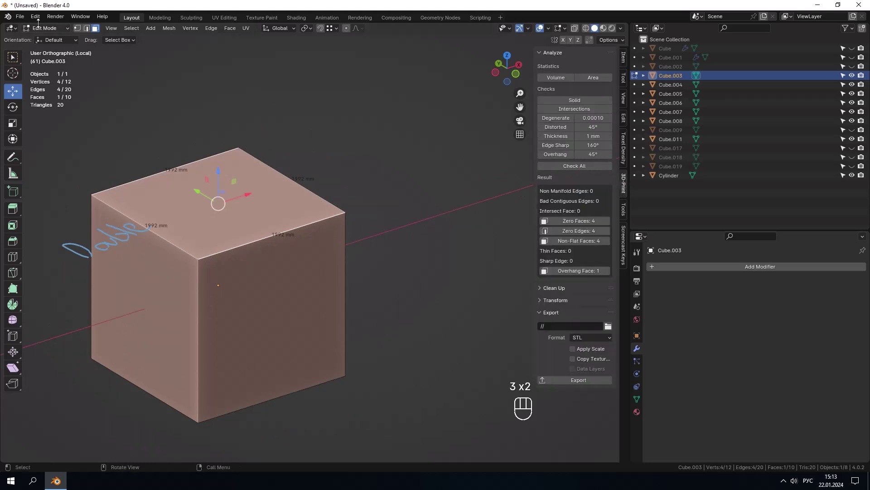
drag(42, 19, 78, 137)
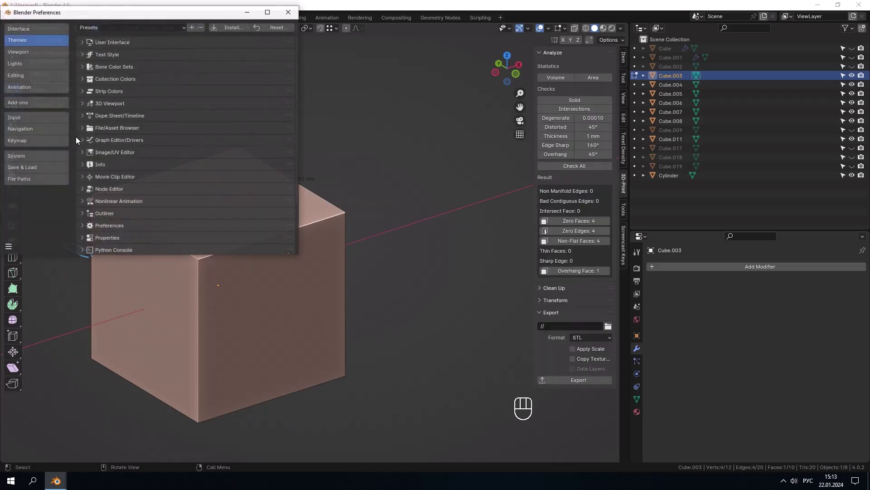
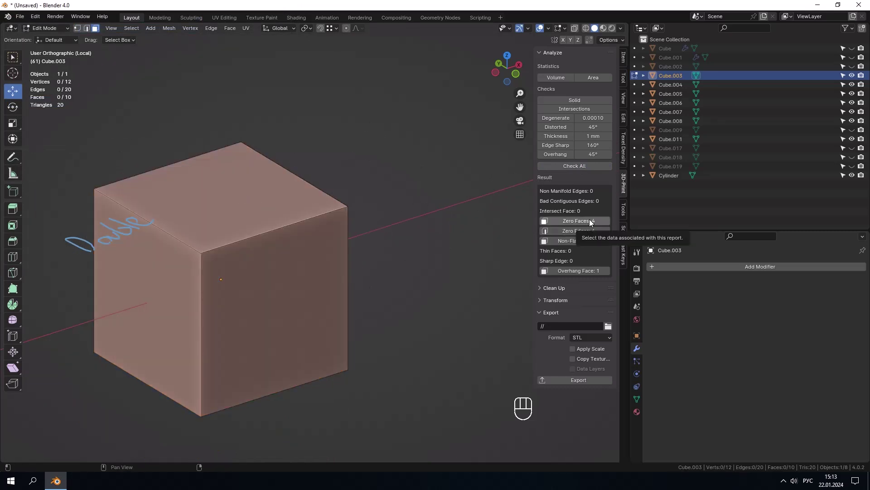
click(592, 219)
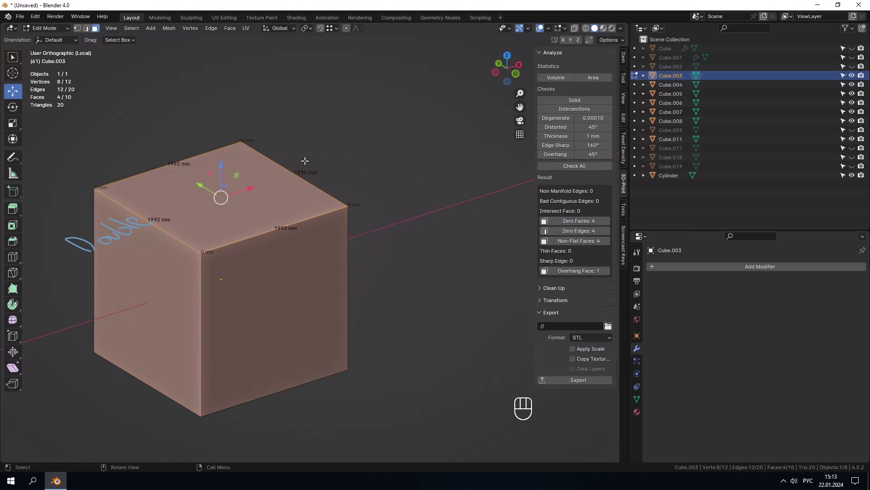
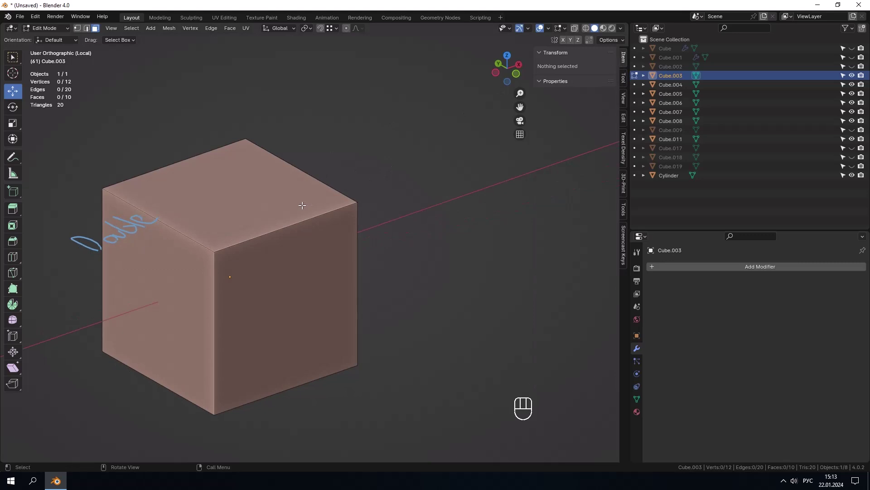
- Select all vertices and Merge By Distance so the cube drops to 8 vertices, then leave Edit Mode
key(a)
key(m)
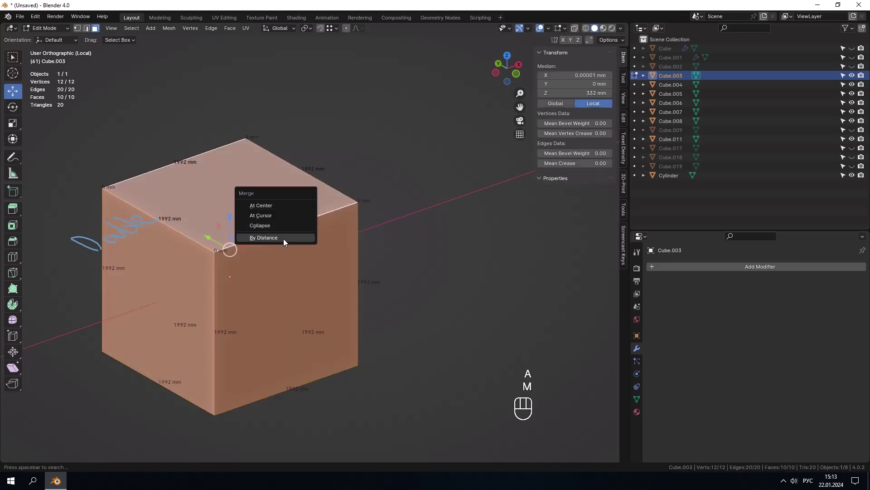
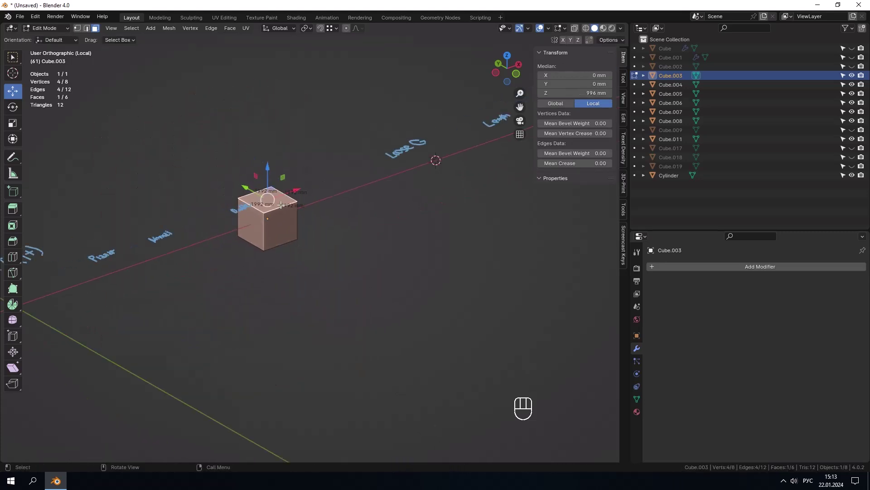
drag(227, 212, 223, 206)
key(Tab)
- Select the Loose G cube (Cube.005), isolate it in Local View and enter Edit Mode on it
click(260, 247)
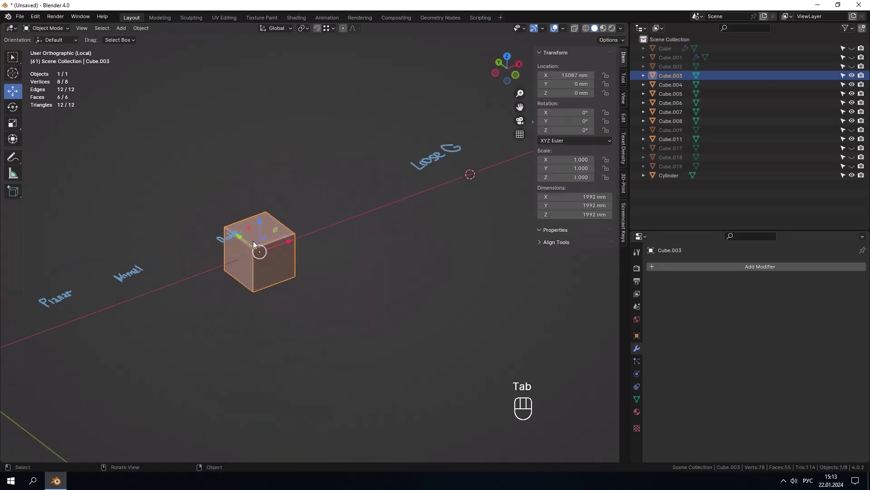
key(h)
key(/)
click(342, 244)
key(Tab)
click(439, 217)
key(Tab)
key(/)
click(318, 236)
key(Tab)
drag(414, 240, 375, 253)
click(380, 254)
- Switch to vertex select and orbit around Cube.005 looking for the stray vertex
click(309, 196)
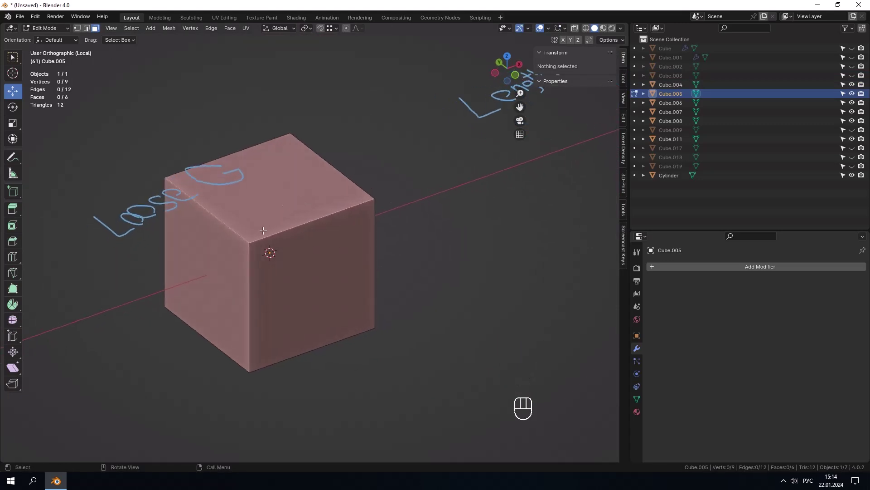
click(276, 222)
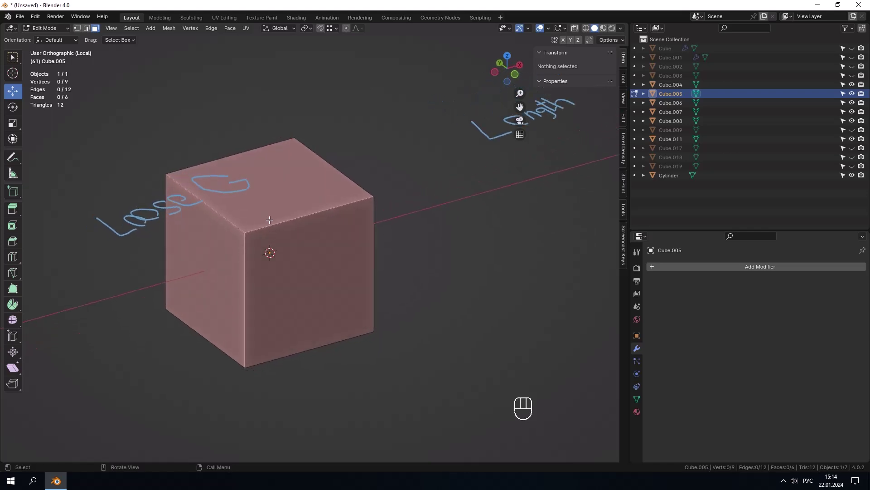
key(1)
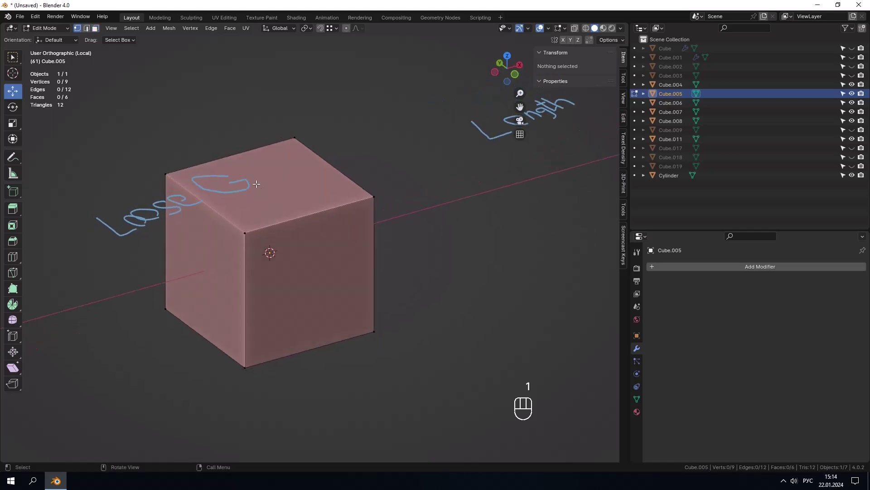
drag(135, 32, 274, 148)
click(401, 134)
drag(371, 139, 354, 148)
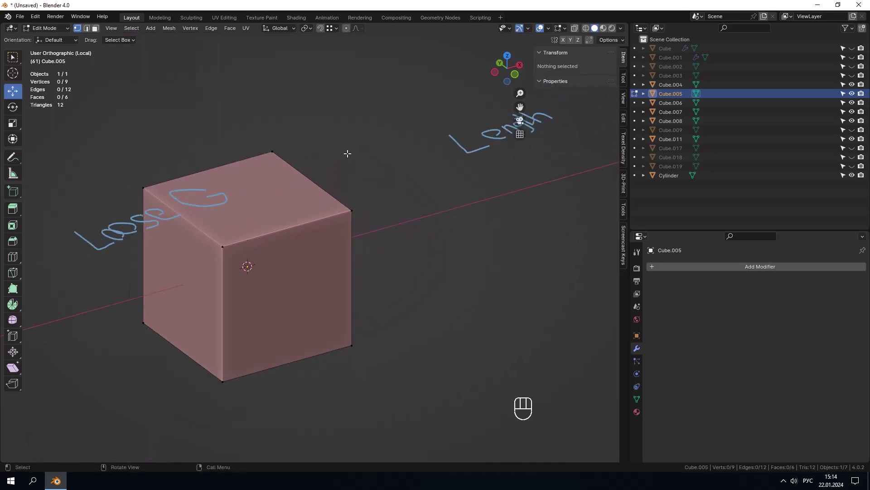
click(336, 145)
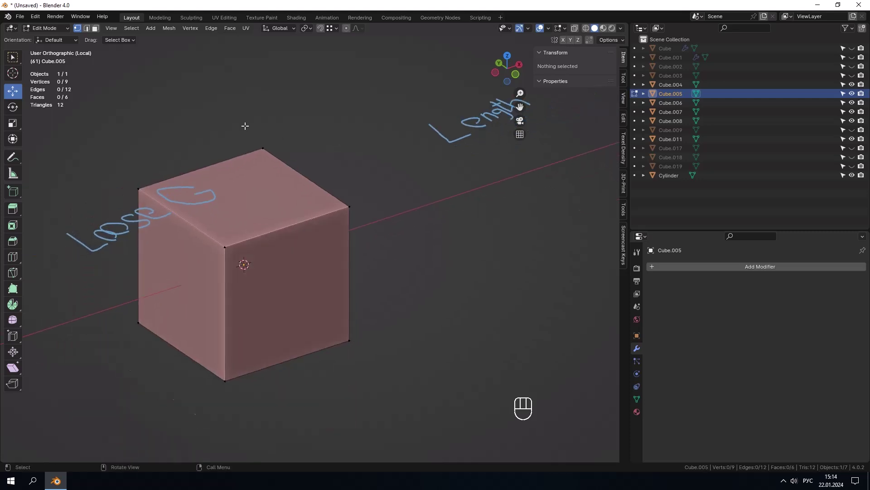
key(q)
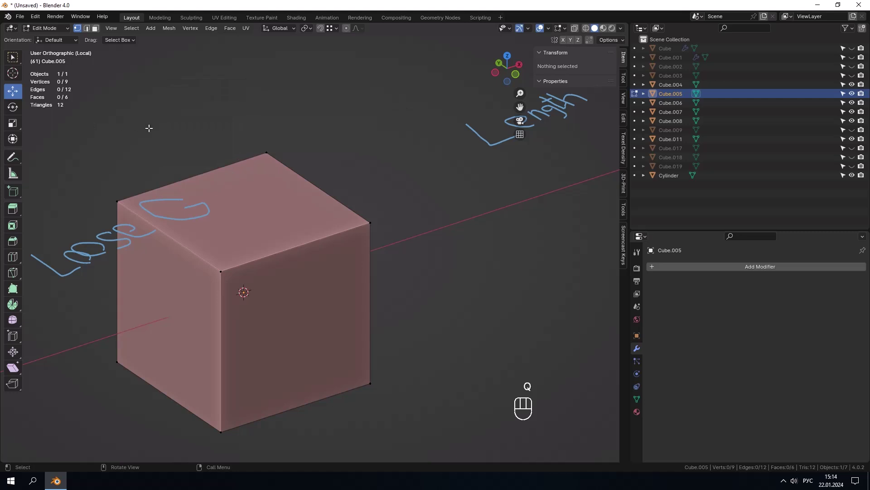
- Use Select Loose Geometry to find the lone vertex, nudge it with G to confirm, cancel, and delete it
click(162, 126)
key(q)
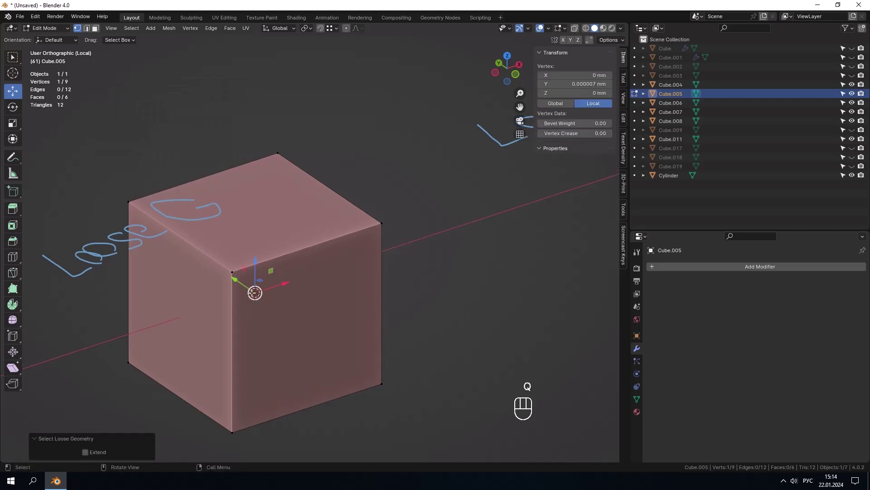
key(t)
click(273, 271)
key(g)
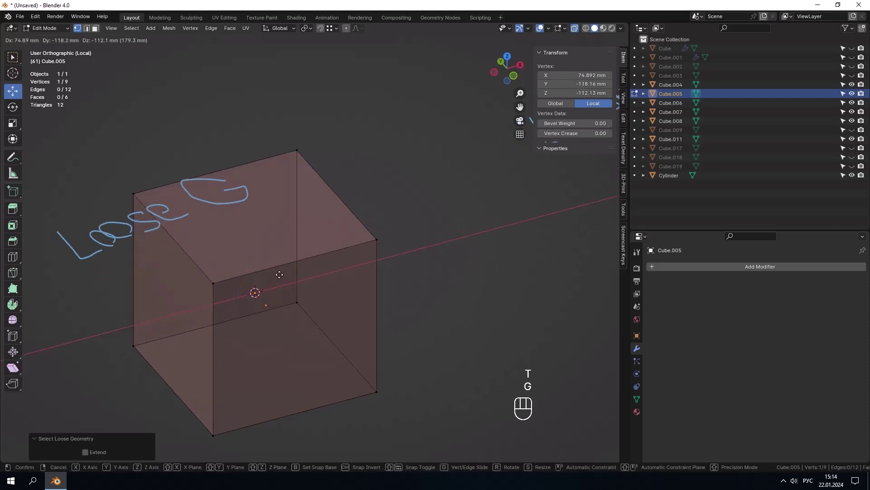
click(279, 240)
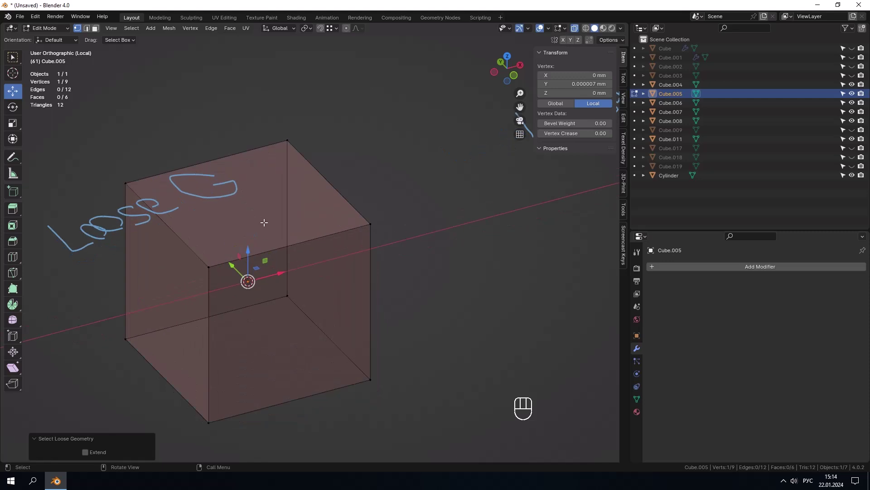
key(x)
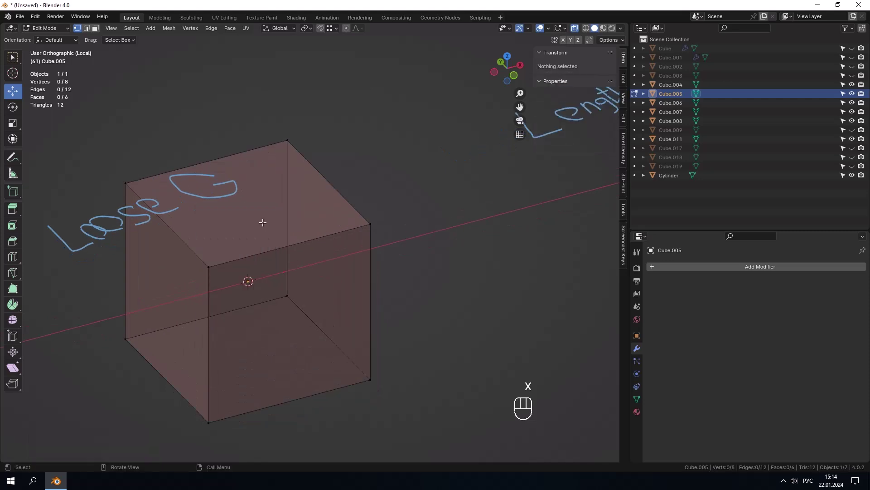
drag(263, 237, 236, 249)
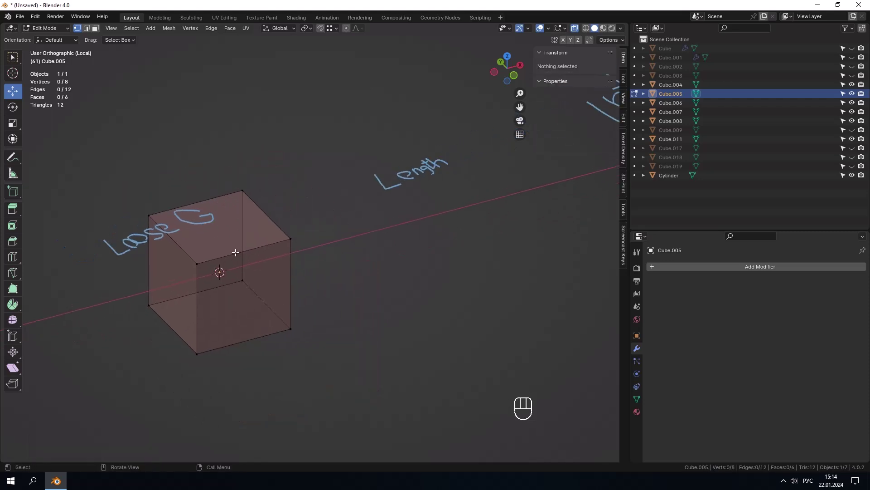
- Leave the isolated local view and bring the whole cube scene back into the viewport
key(Tab)
click(228, 277)
key(h)
key(/)
click(327, 234)
drag(355, 219, 340, 229)
click(410, 170)
click(348, 209)
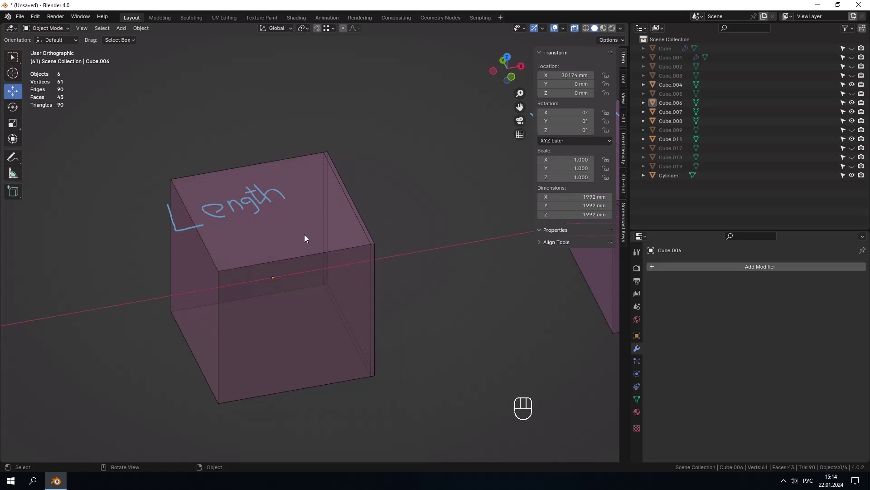
- Orbit around to frame and select the Length-labelled cube (Cube.006)
drag(307, 237, 297, 203)
drag(299, 209, 313, 212)
click(414, 159)
drag(364, 201, 353, 191)
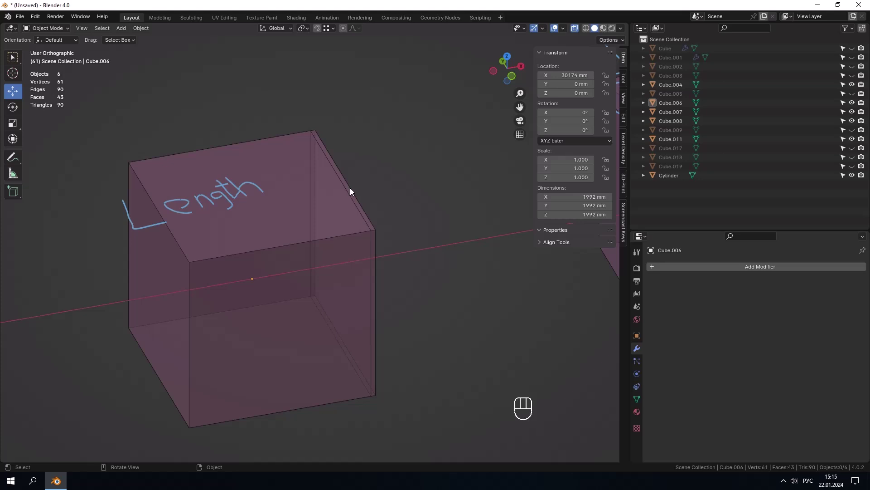
click(330, 231)
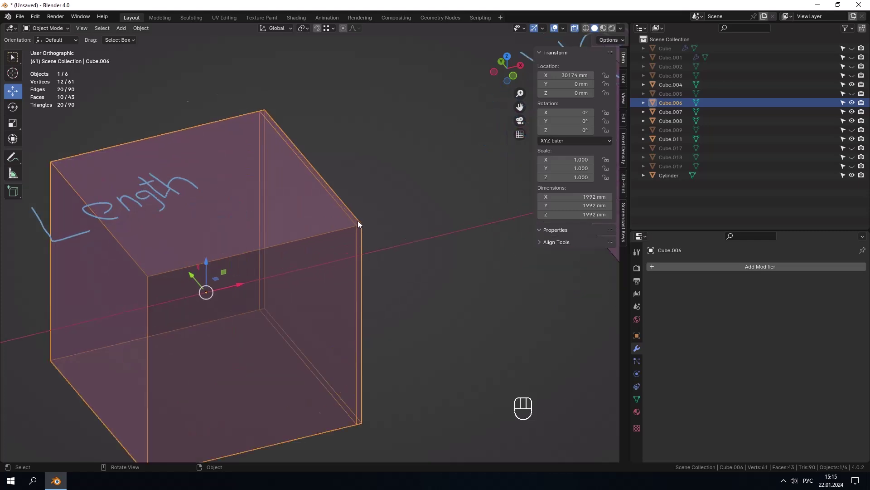
- Enter mesh editing on the Length cube and view it from directly above
key(Tab)
key(2)
drag(346, 202, 345, 195)
key(Tab)
drag(356, 245, 354, 269)
click(286, 261)
- Add a plane inside the Length cube's mesh and delete all but one of its vertices
key(Tab)
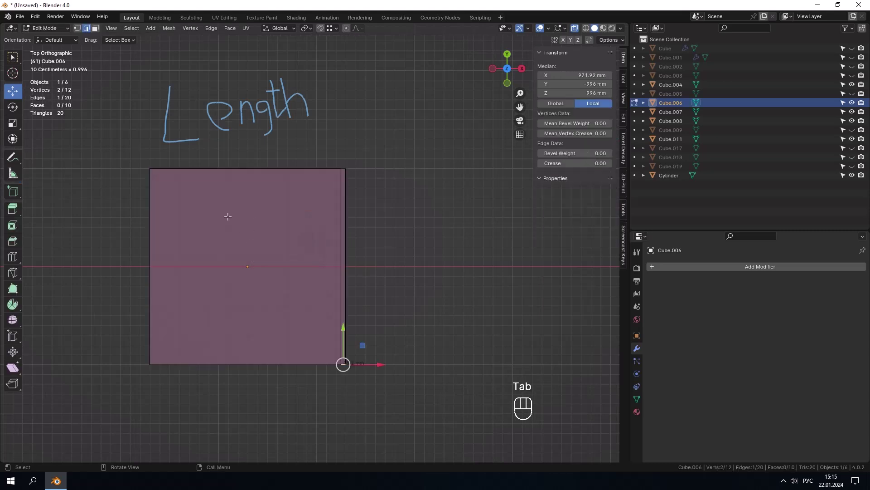
key(3)
click(241, 261)
key(shift+s)
key(shift+a)
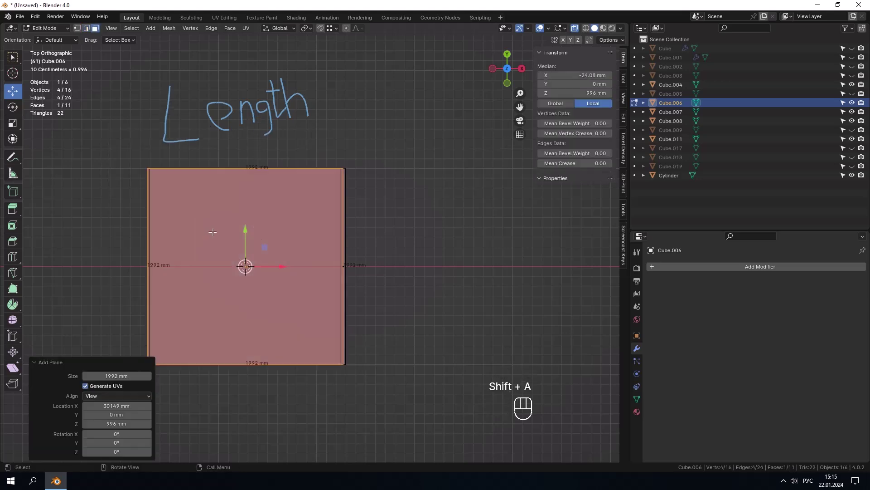
key(m)
key(1)
click(246, 256)
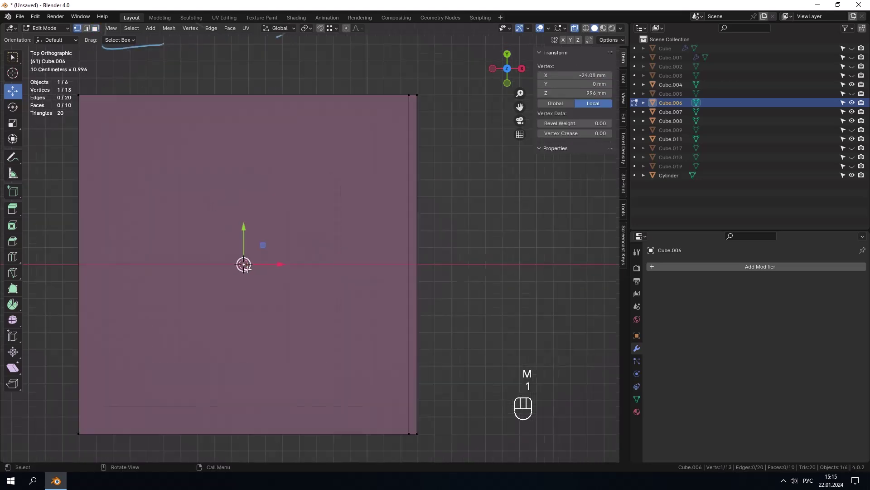
- Extrude the remaining vertex about 50 mm along X into a new short separate edge
key(i)
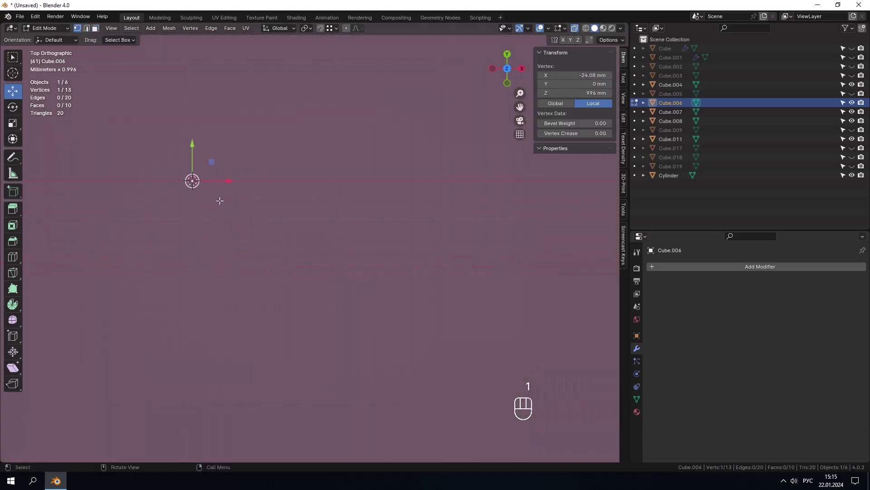
click(218, 139)
key(e)
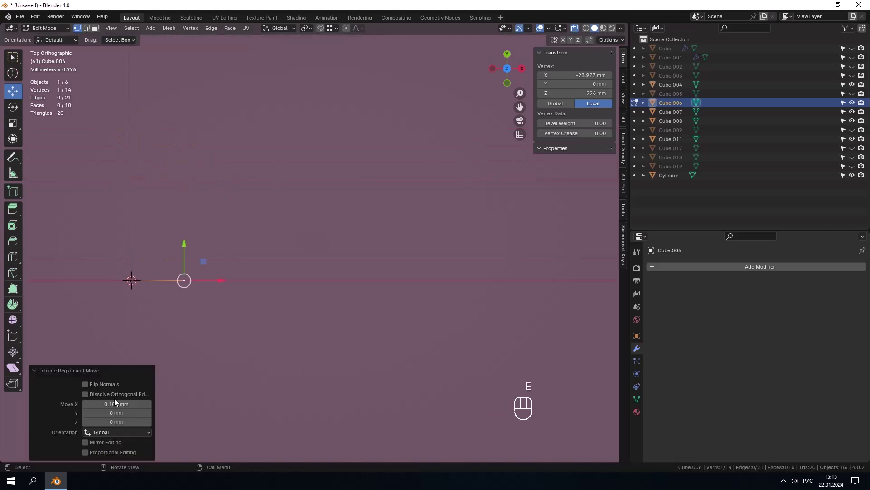
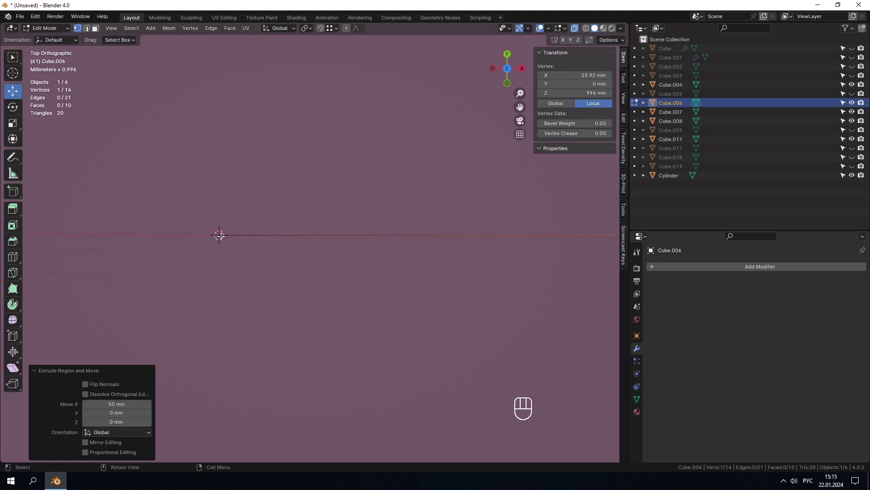
key(2)
click(297, 242)
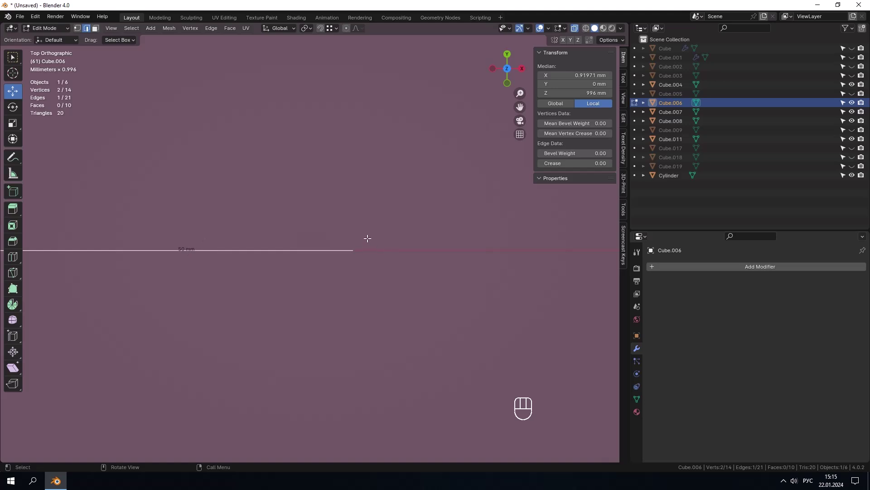
- Nudge one end vertex of the new edge about -0.05 mm along X to 25.87 mm
key(1)
click(362, 245)
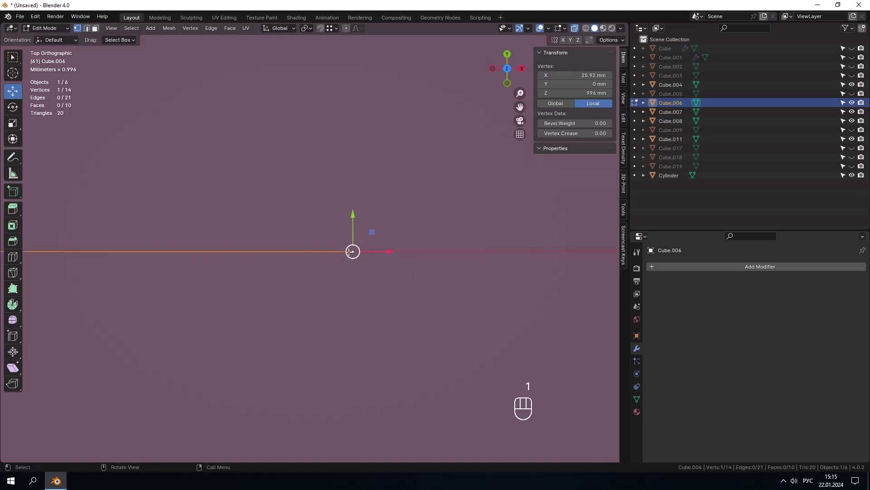
drag(496, 254, 368, 264)
key(g)
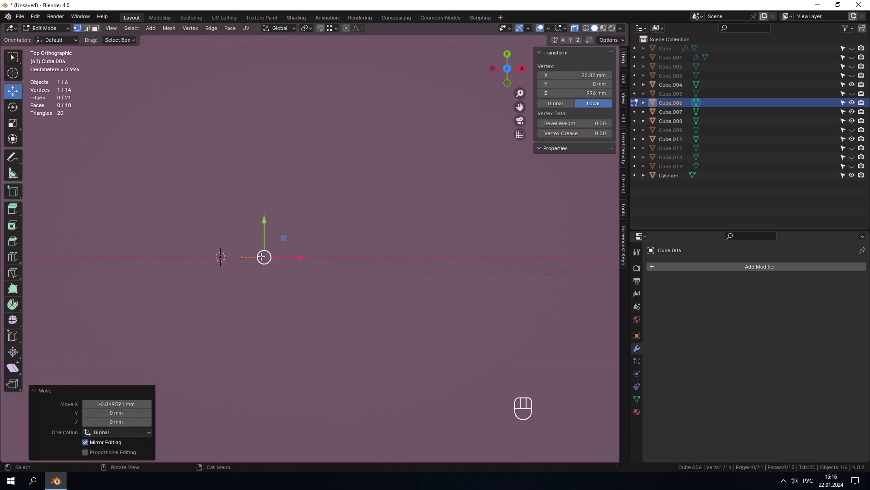
key(2)
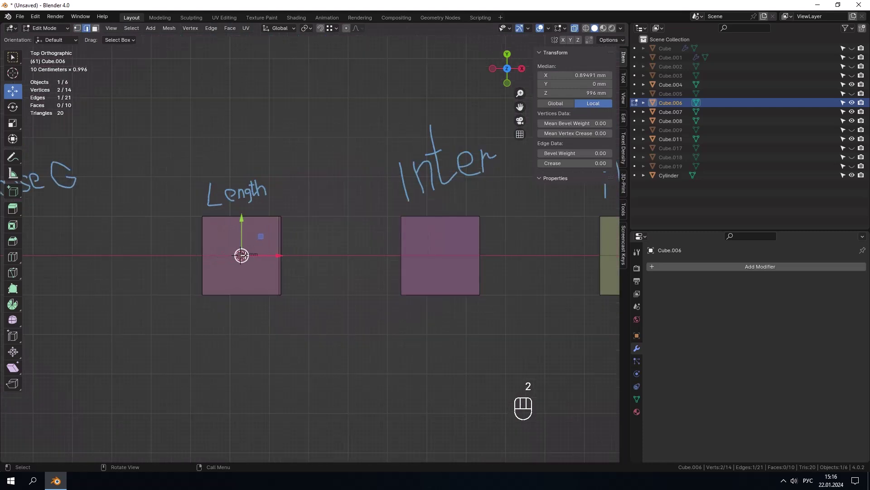
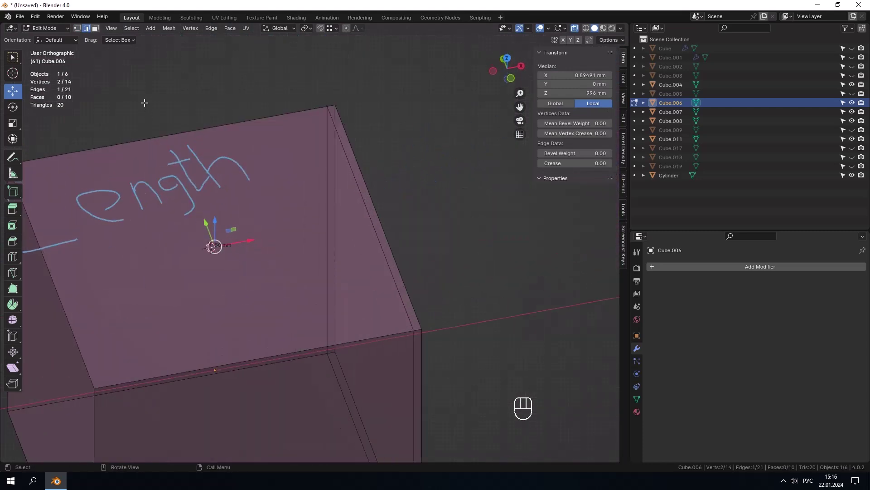
- Select the cube's tiny edges via Select Similar > Length (Less)
drag(131, 28, 239, 132)
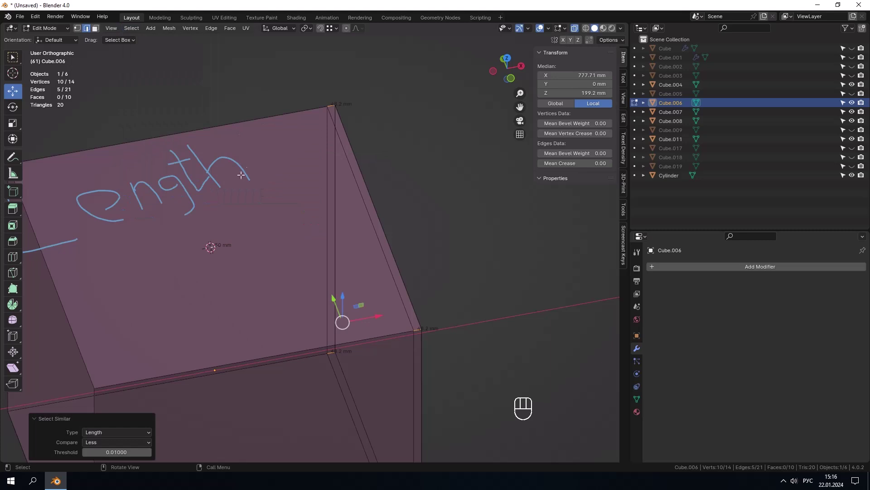
key(shift+g)
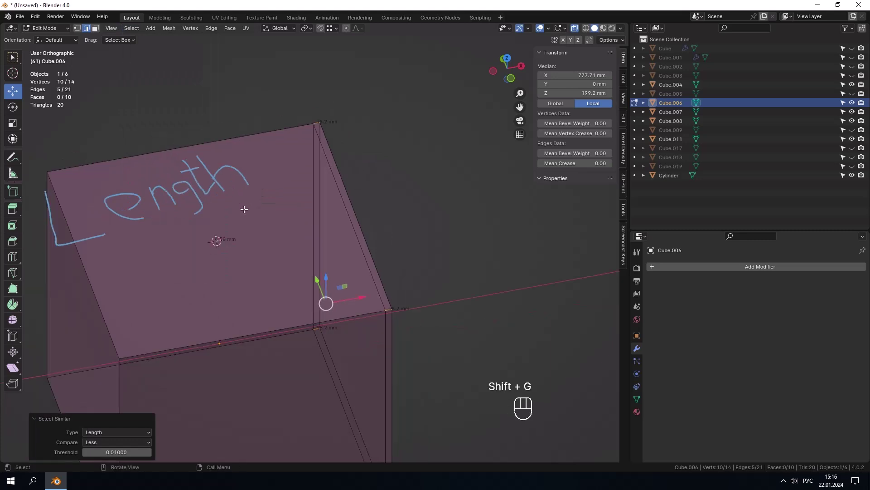
drag(245, 206, 242, 195)
drag(242, 200, 248, 205)
click(281, 220)
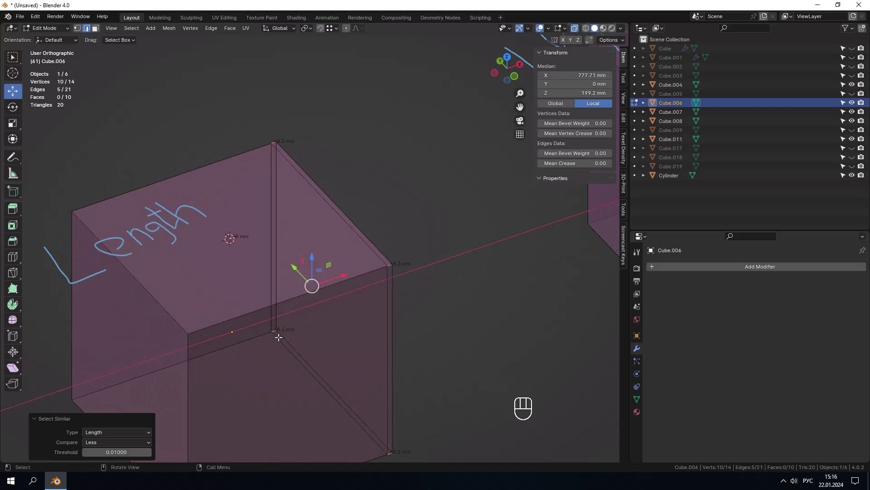
drag(386, 315, 365, 298)
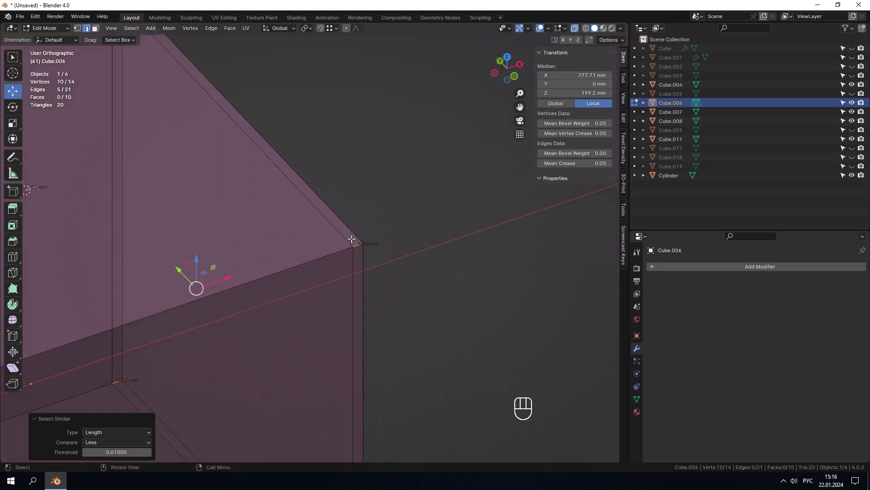
- Merge the selected zero-length edges so they collapse away
click(348, 240)
click(350, 252)
click(385, 194)
key(2)
click(343, 256)
- Return to Object Mode and hide the Length cube, leaving five objects visible
key(Tab)
click(271, 279)
key(h)
drag(321, 235, 194, 269)
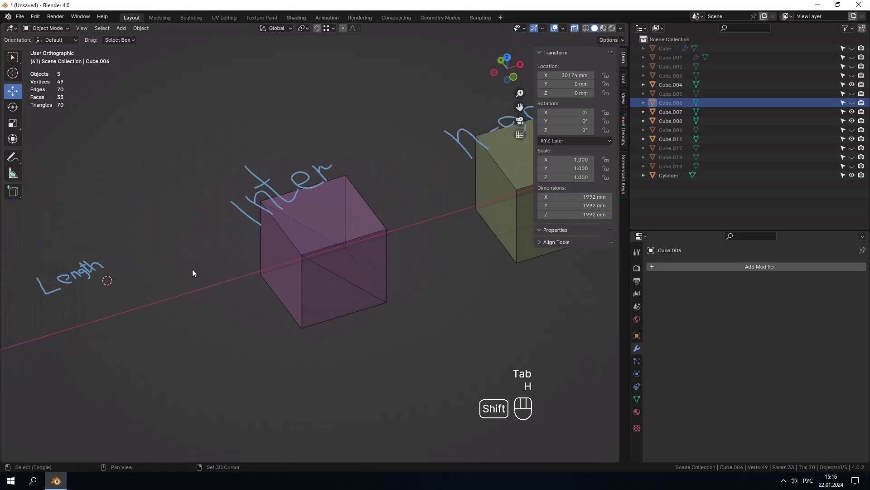
- Orbit the scene to bring the Inter-labelled cube into view
drag(341, 234, 357, 213)
drag(350, 214, 321, 219)
drag(335, 219, 364, 211)
key(t)
middle_click(456, 215)
drag(393, 216, 376, 238)
click(346, 238)
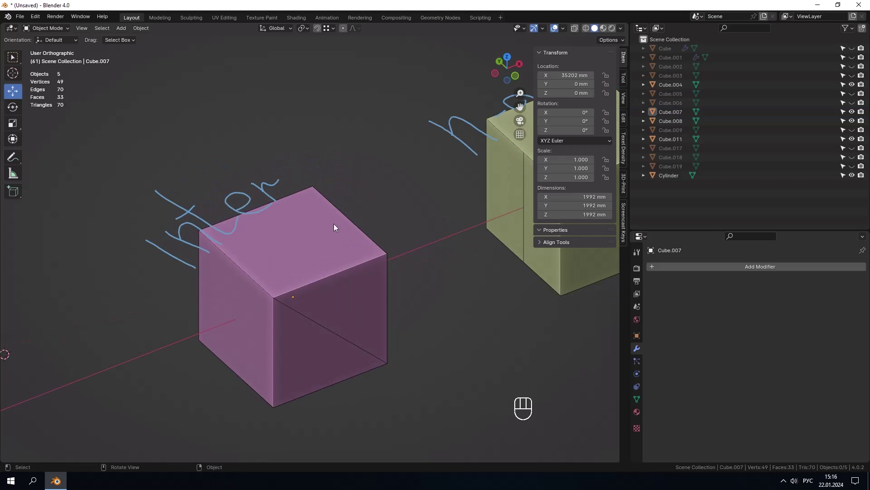
click(320, 230)
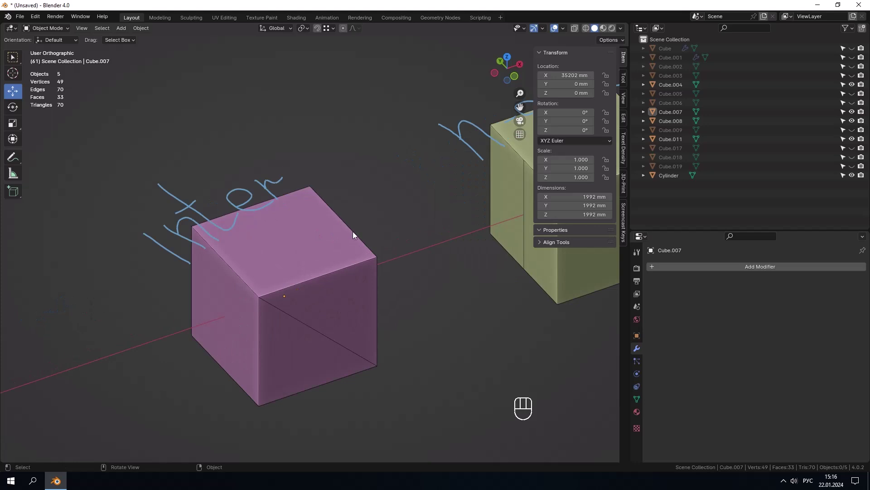
click(390, 202)
drag(348, 236, 370, 232)
drag(331, 243, 230, 247)
click(255, 310)
- Frame the Inter cube (Cube.007) and make it the active object
drag(277, 281, 322, 257)
drag(333, 248, 356, 210)
drag(287, 227, 309, 267)
drag(311, 264, 205, 288)
drag(329, 264, 383, 264)
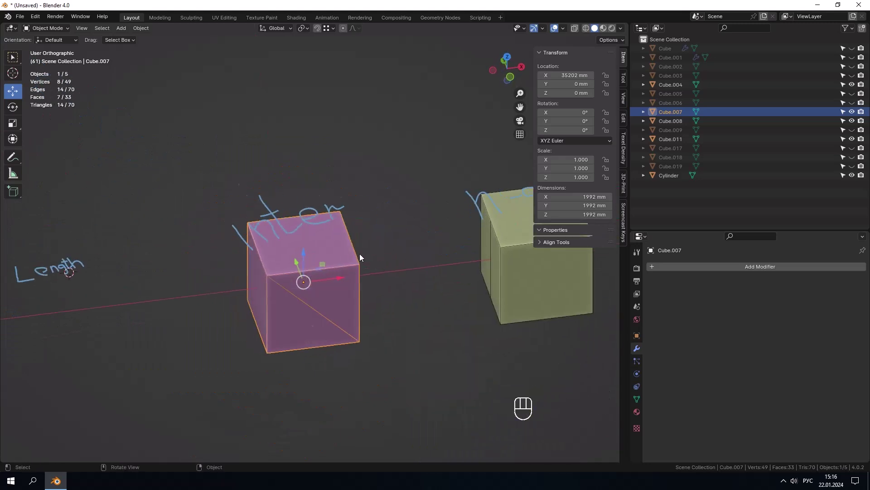
click(405, 228)
middle_click(408, 229)
- Adjust the view around the Inter cube to line up on its interior diagonal face
click(313, 292)
middle_click(322, 286)
drag(326, 284, 313, 283)
middle_click(311, 284)
click(428, 212)
drag(409, 216, 424, 219)
click(271, 271)
click(283, 271)
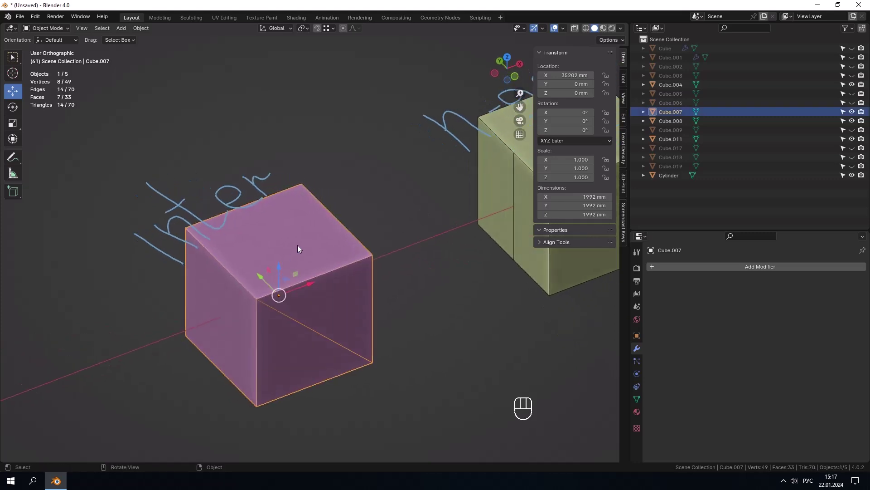
- Edit the Inter cube with X-ray on and delete its interior diagonal face
key(Tab)
drag(130, 34, 252, 157)
click(321, 209)
key(t)
drag(309, 223, 283, 217)
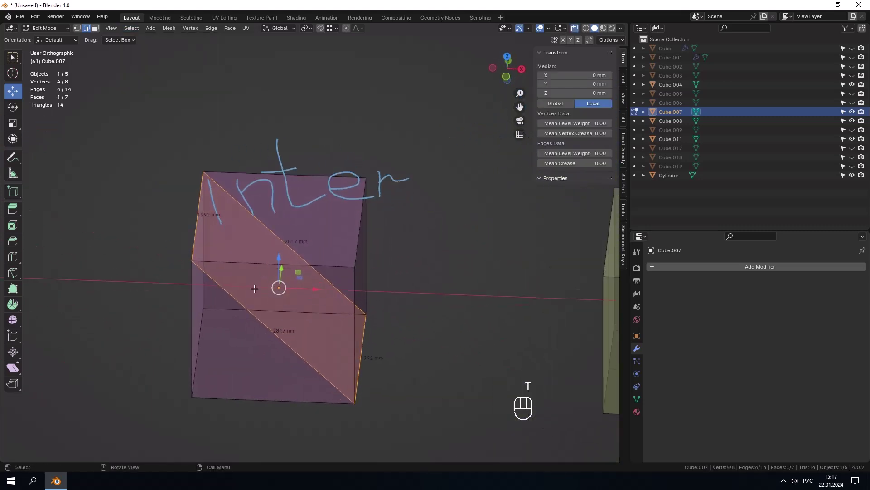
click(269, 258)
key(x)
drag(284, 265, 318, 268)
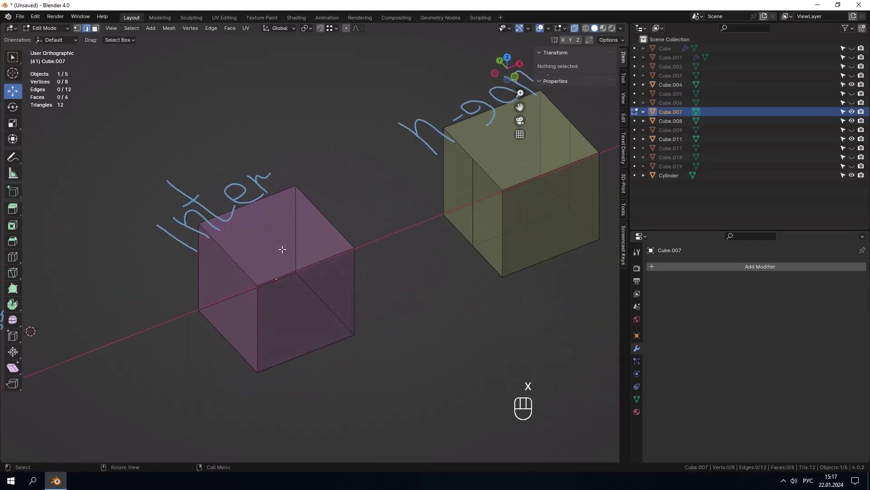
- Leave the Inter cube, then open n-gon Cube.008 for editing with its six-vertex top face selected
key(Tab)
key(t)
drag(420, 261, 308, 316)
drag(313, 270, 323, 277)
key(Tab)
key(3)
click(300, 251)
drag(311, 252, 326, 251)
click(333, 251)
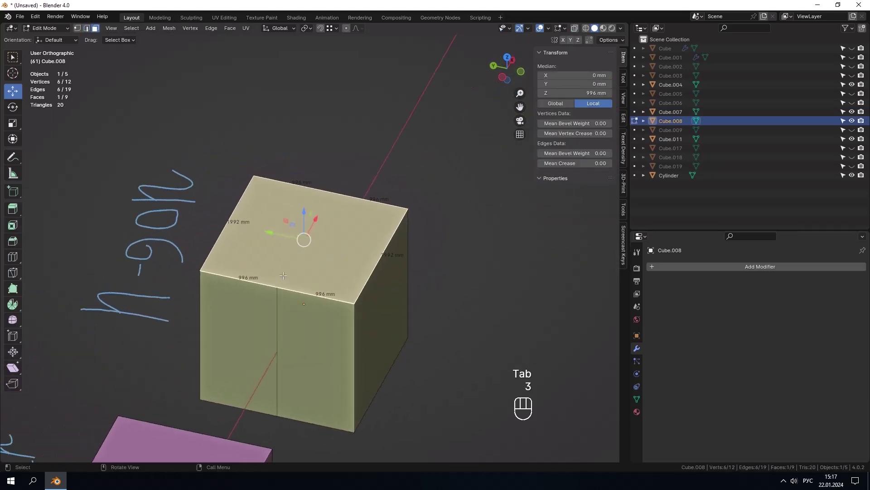
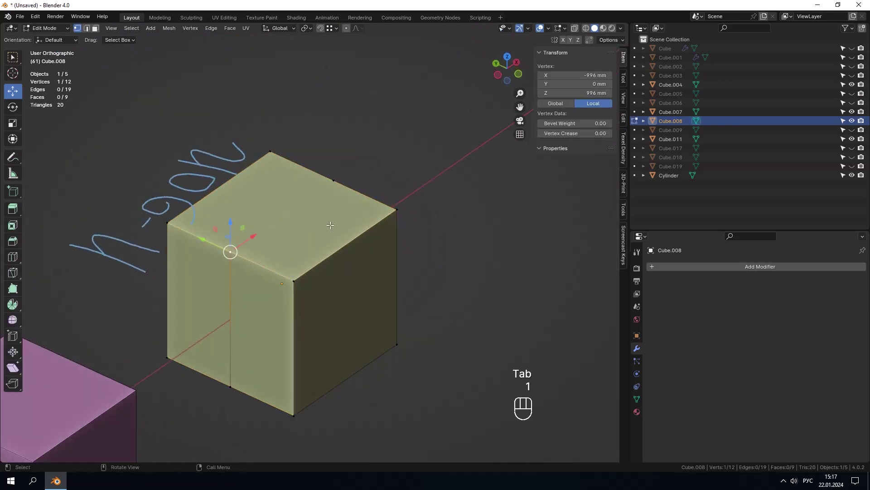
drag(344, 179, 309, 179)
click(464, 198)
drag(390, 205, 333, 202)
key(1)
drag(269, 254, 340, 250)
click(264, 242)
click(273, 243)
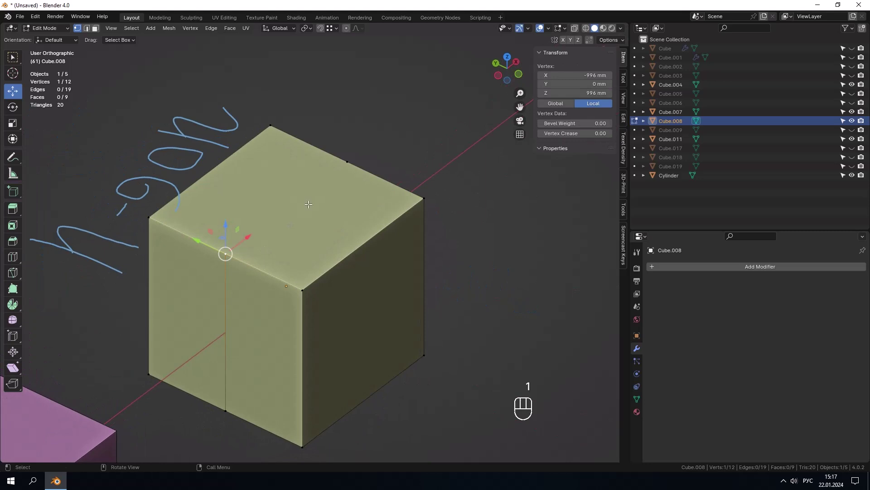
click(344, 170)
key(j)
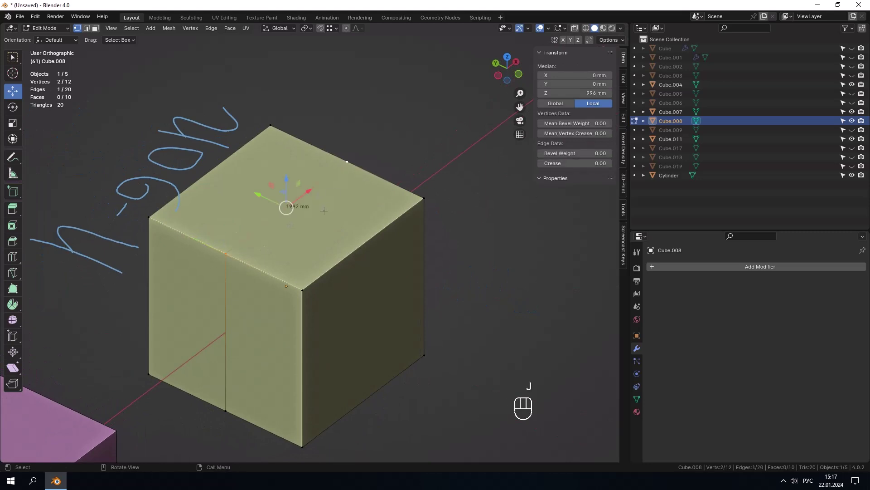
key(1)
key(ctrl+z)
key(1)
drag(234, 241, 238, 198)
key(g)
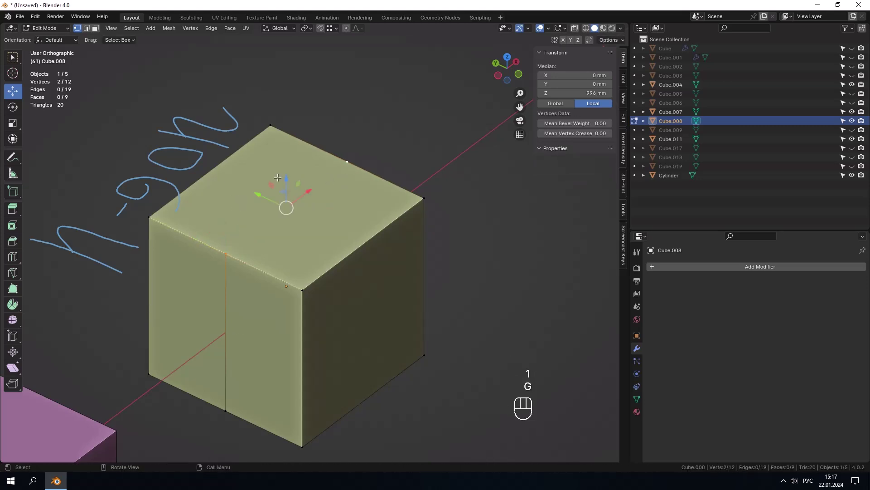
key(g)
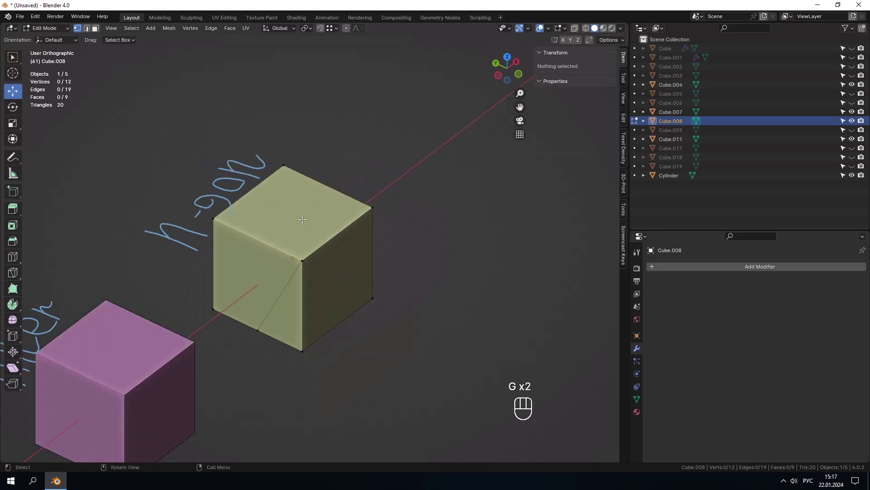
- Select all of Cube.008 and merge vertices by distance, removing 2 to leave 10 vertices, 9 faces
key(3)
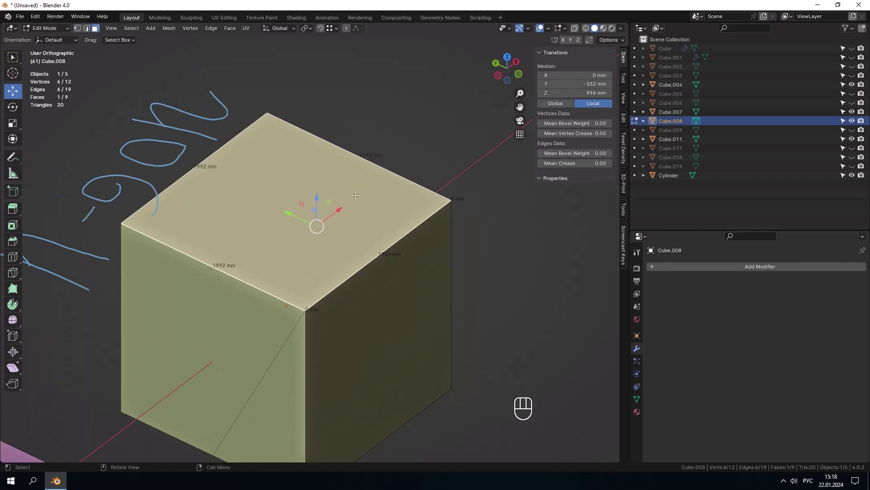
key(a)
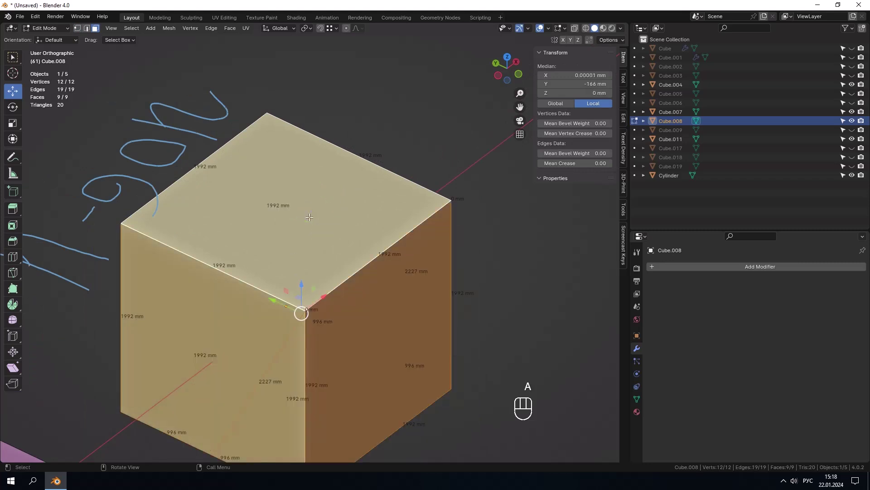
key(m)
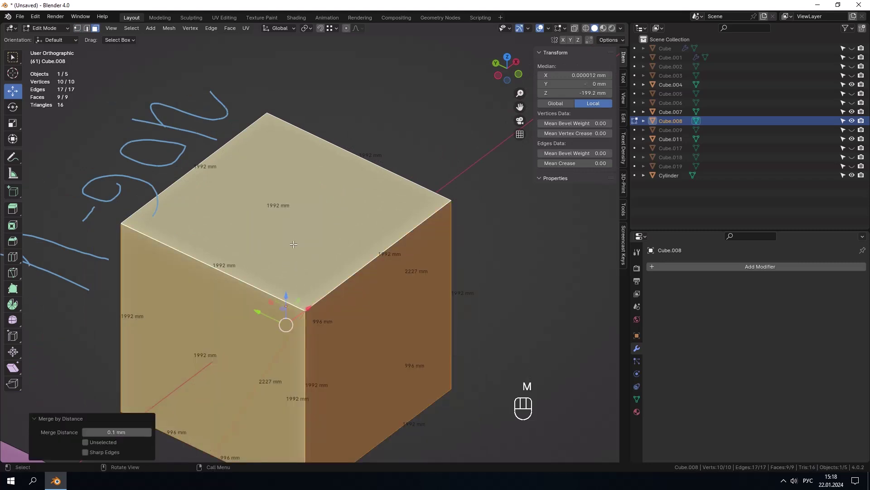
drag(442, 89, 300, 229)
key(3)
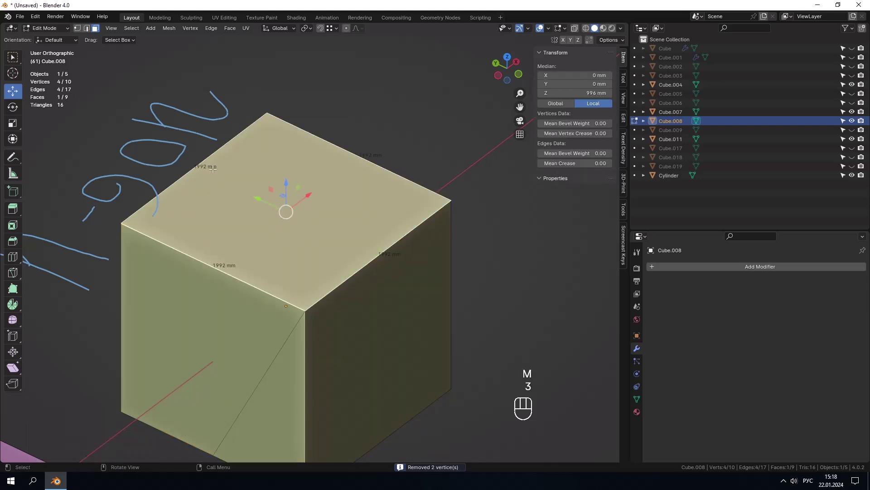
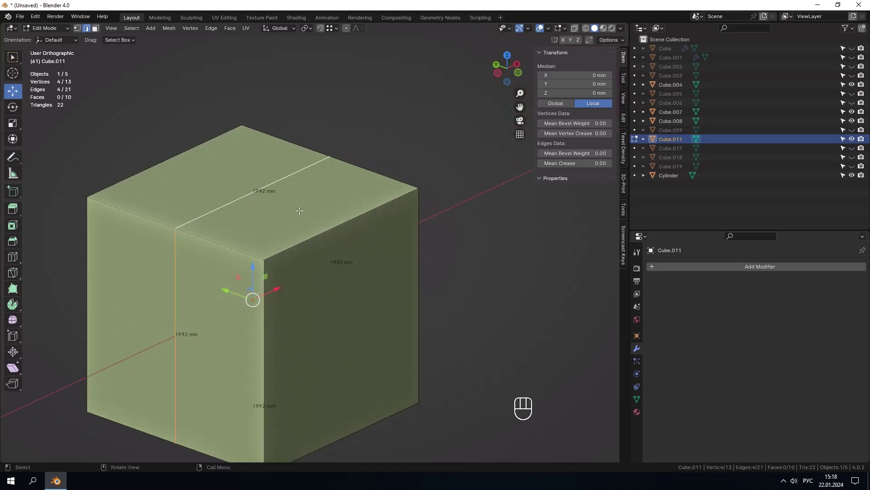
- Dissolve Cube.011's extra edge loop and stray vertex, leaving 8 vertices, 12 edges, 6 faces
key(t)
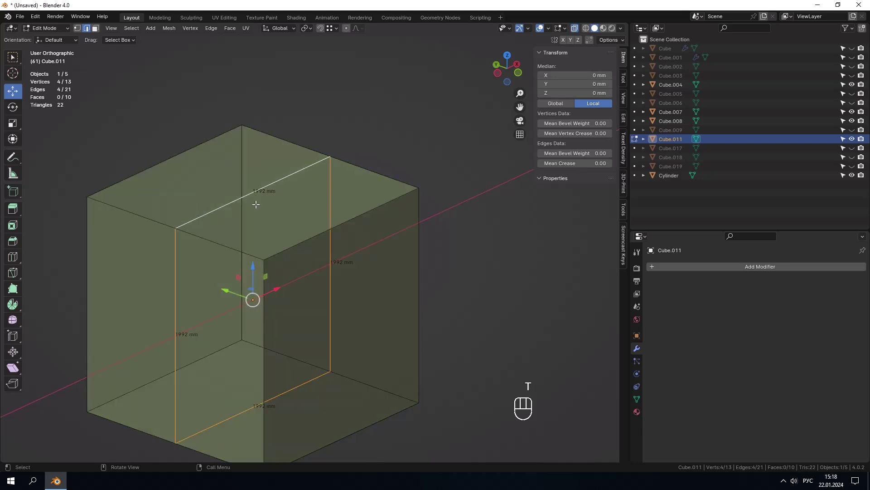
key(ctrl+x)
key(1)
key(t)
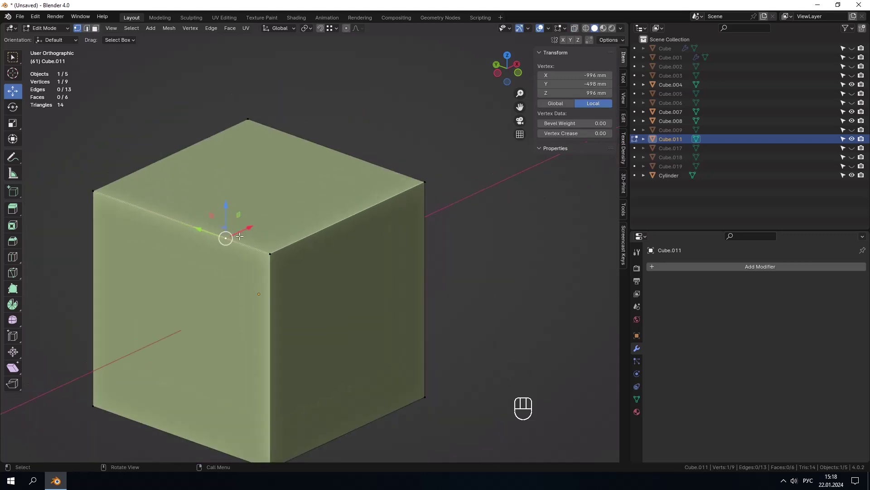
key(ctrl+x)
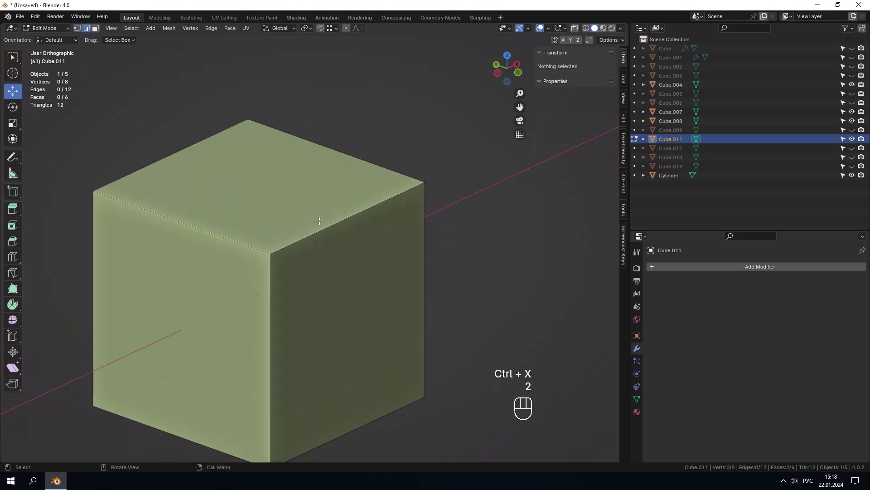
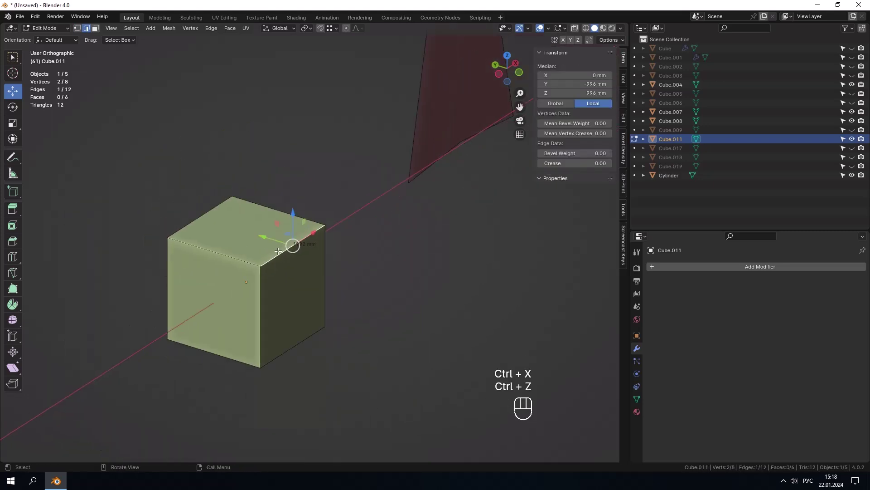
- Leave the green cube, select the concave Cylinder object and open it for mesh editing
drag(268, 265, 246, 284)
click(327, 231)
key(1)
key(Tab)
drag(297, 239, 235, 209)
drag(234, 210, 222, 212)
key(Tab)
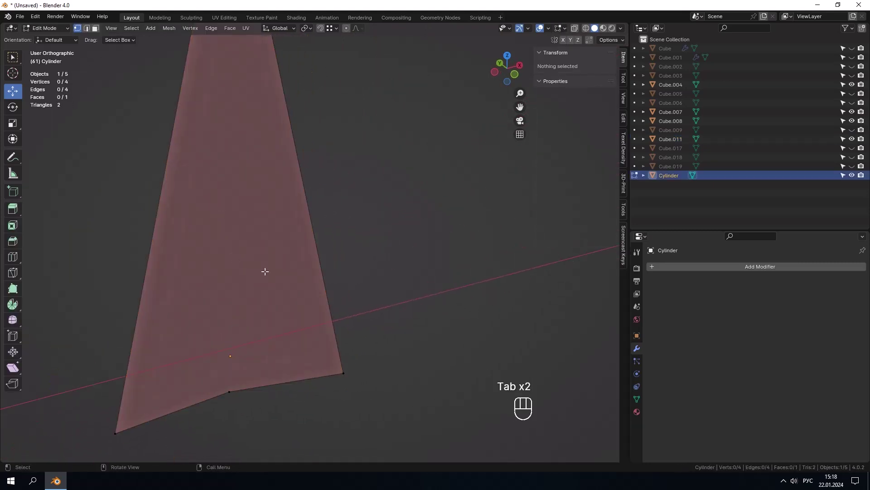
- Select the tip vertex and the inner concave corner vertex of the four-sided face
key(1)
click(251, 317)
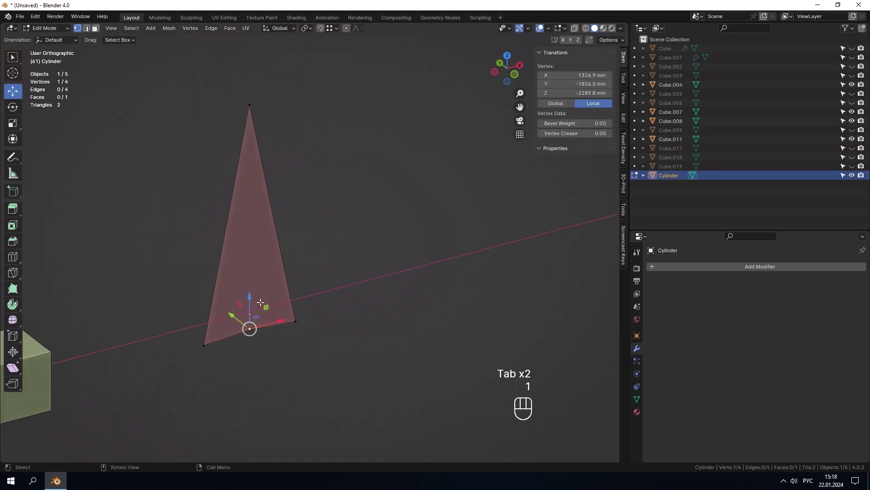
click(389, 245)
click(361, 249)
key(3)
click(262, 233)
key(1)
click(251, 324)
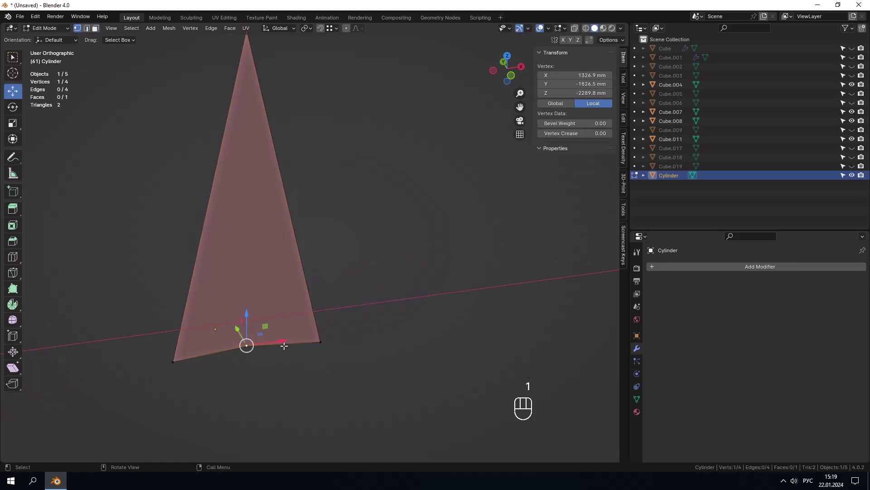
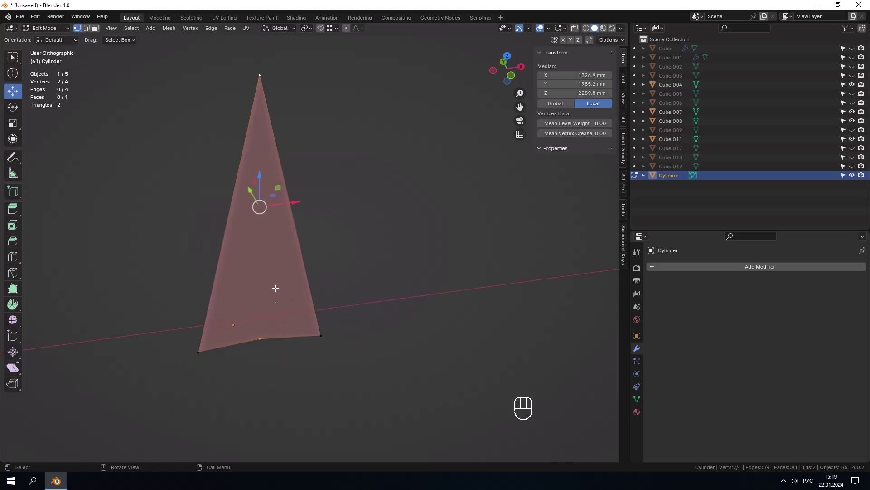
- Connect the two vertices with J, splitting the concave face into two triangles (5 edges, 2 faces)
drag(293, 283, 305, 284)
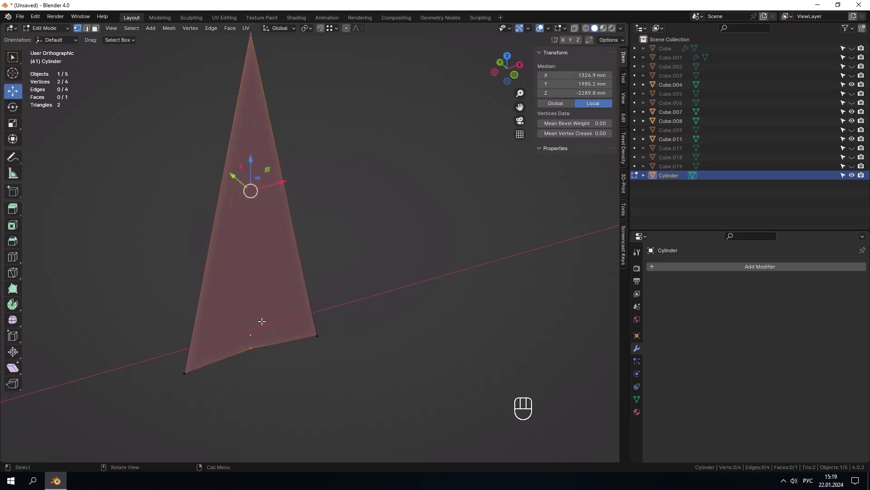
drag(266, 317, 249, 319)
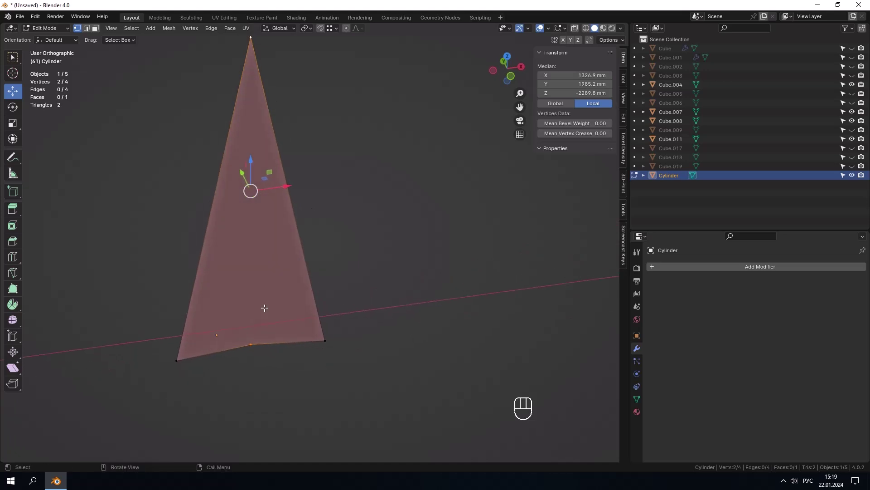
key(j)
drag(382, 219, 307, 257)
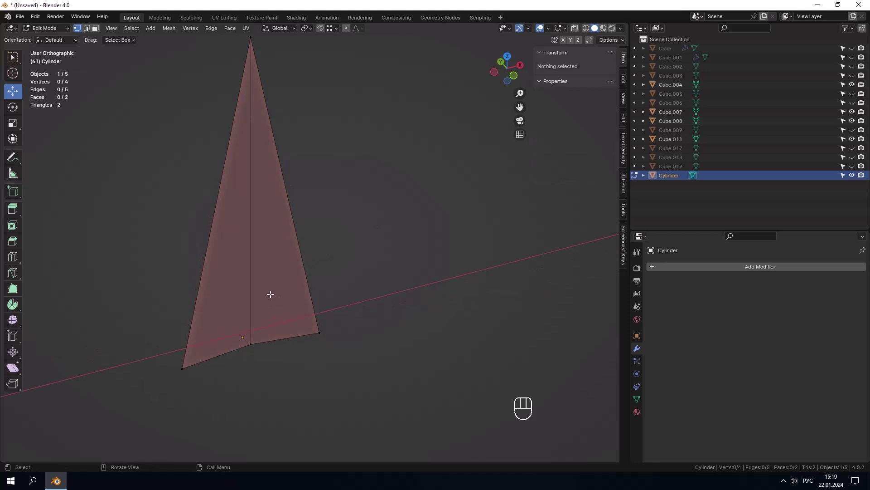